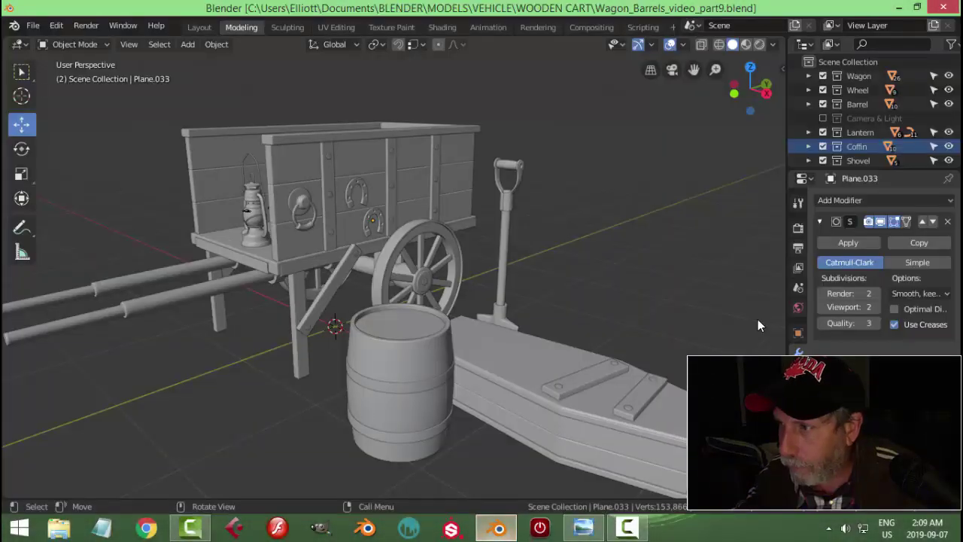
Create a new Outliner collection and rename it Axe
left_click(859, 68)
right_click(859, 69)
scroll("down", 3)
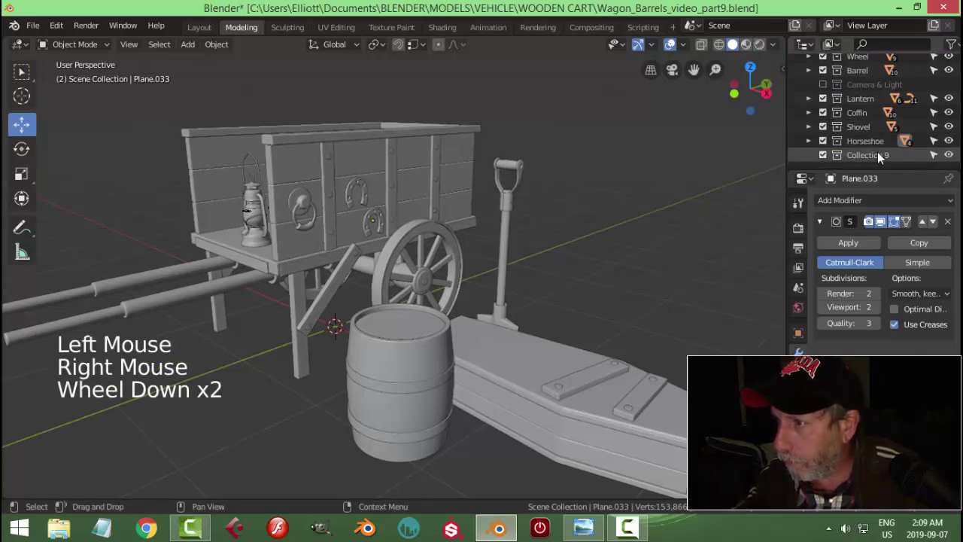
double_click(882, 157)
scroll("down", 3)
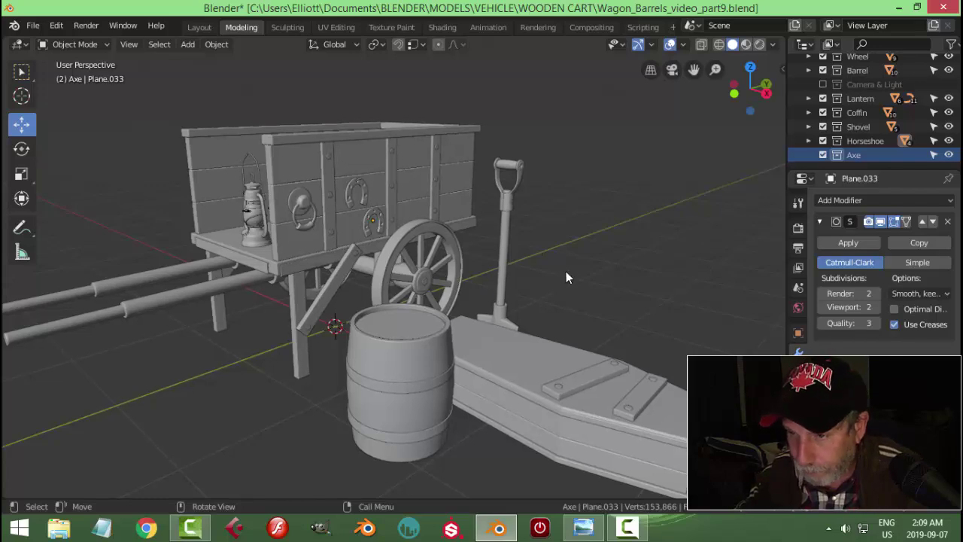
Switch to top view and exclude every other collection so the scene is empty
key("KP_7")
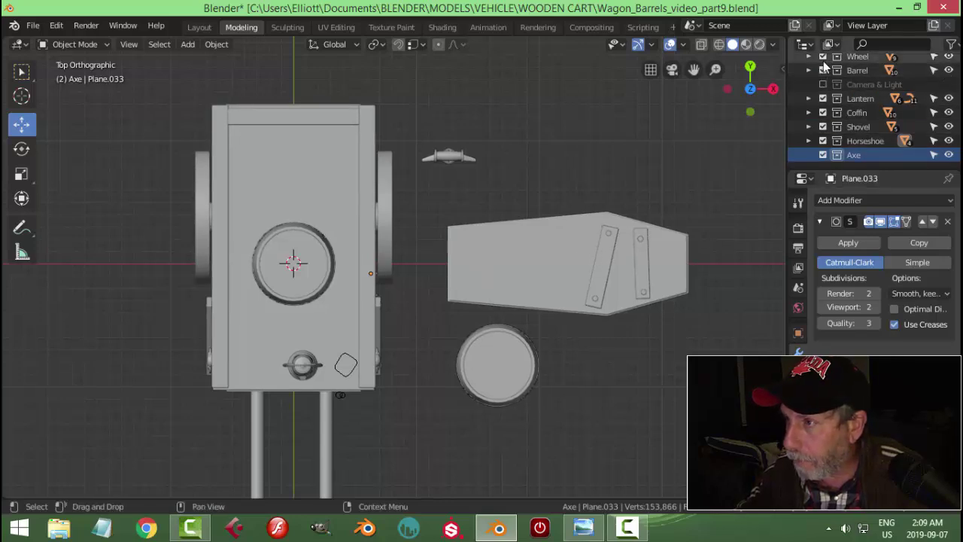
scroll("up", 3)
left_click(827, 80)
left_click(829, 89)
left_click(826, 138)
scroll("down", 3)
scroll("down", 3)
left_click(832, 144)
middle_click(392, 282)
Browse the reference images folder and pick the Husqvarna woodcutter's axe photo as background image
key("shift+a")
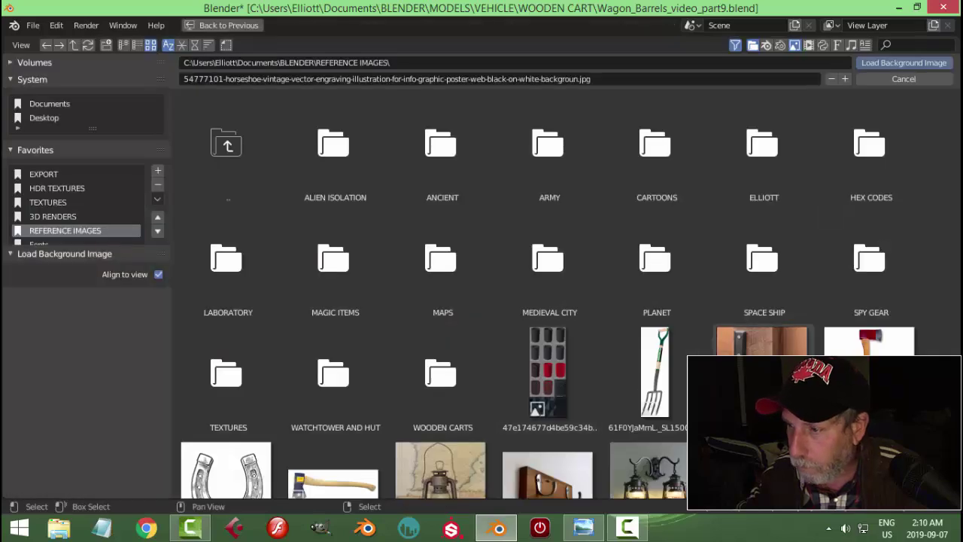
scroll("down", 3)
scroll("down", 3)
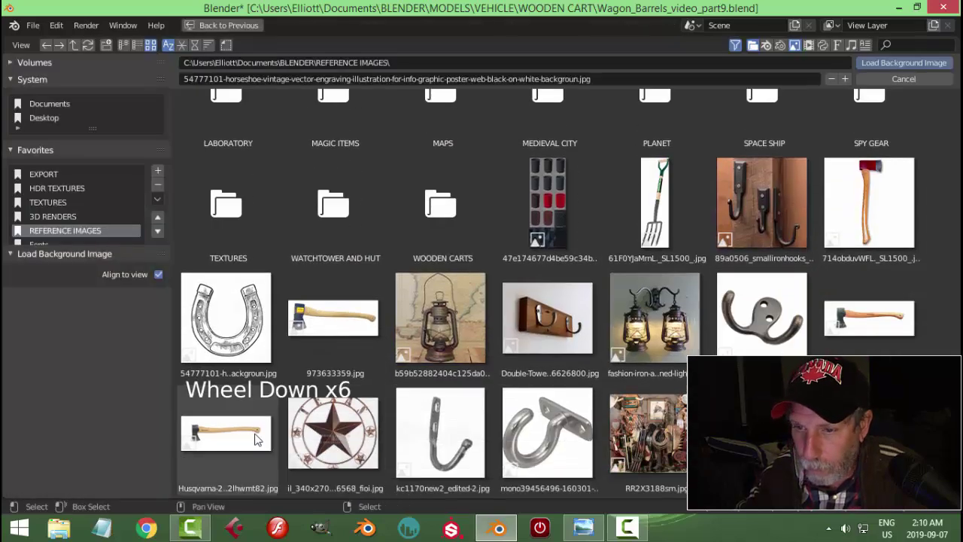
left_click(243, 436)
scroll("down", 3)
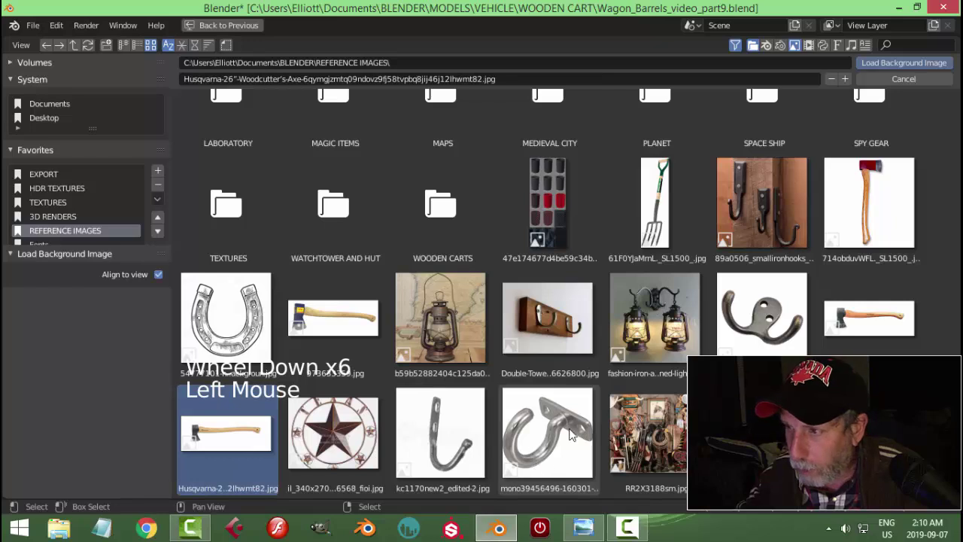
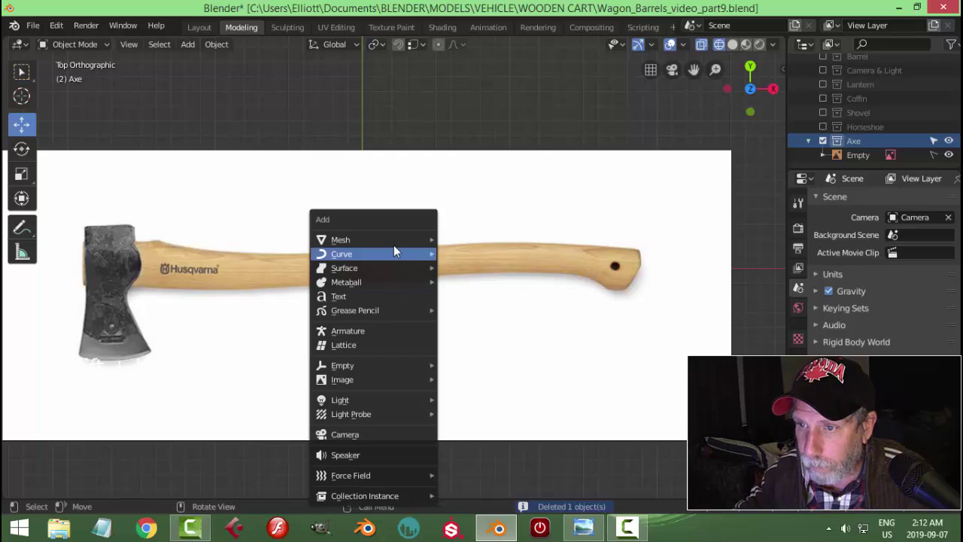
Add a plane and move its vertices onto the end of the wooden handle in the photo
key("shift+a")
scroll("down", 3)
key("s")
scroll("up", 3)
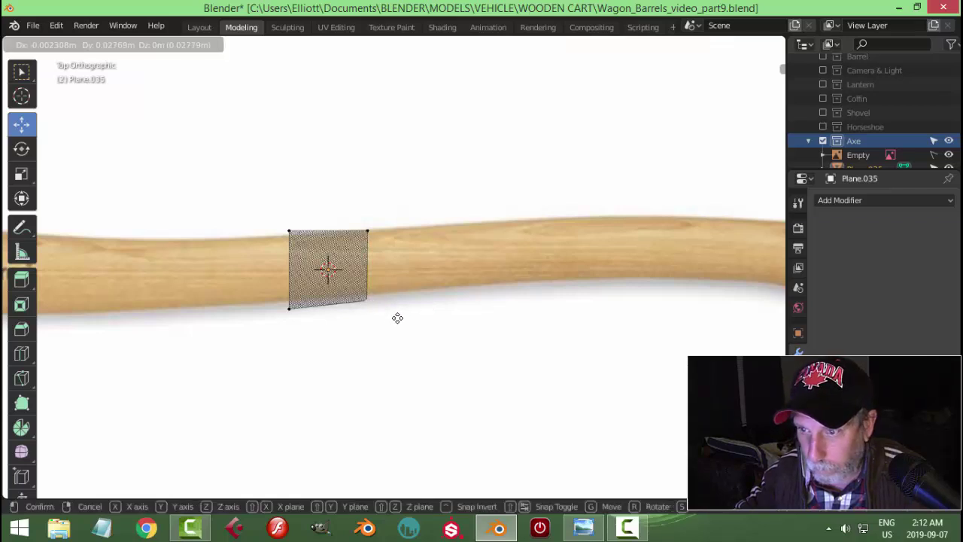
key("g")
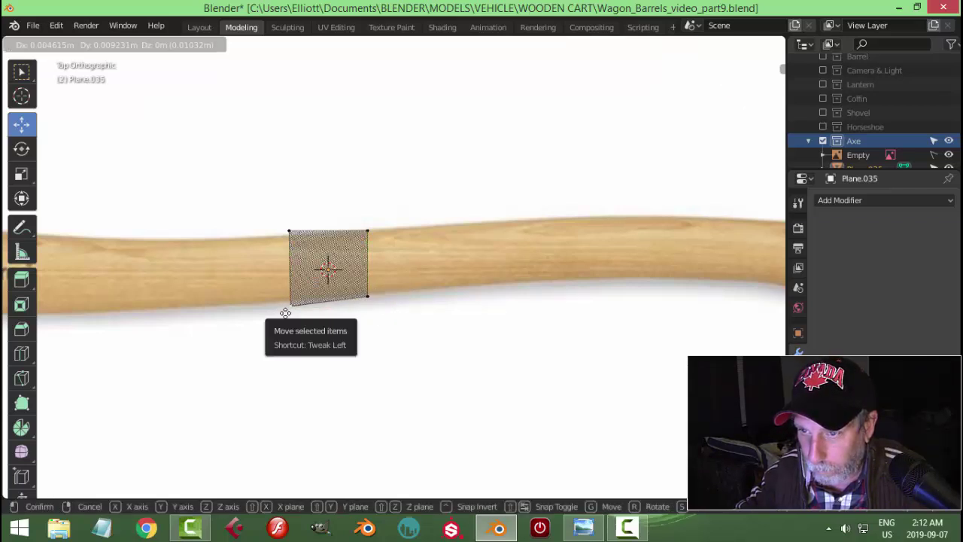
key("g")
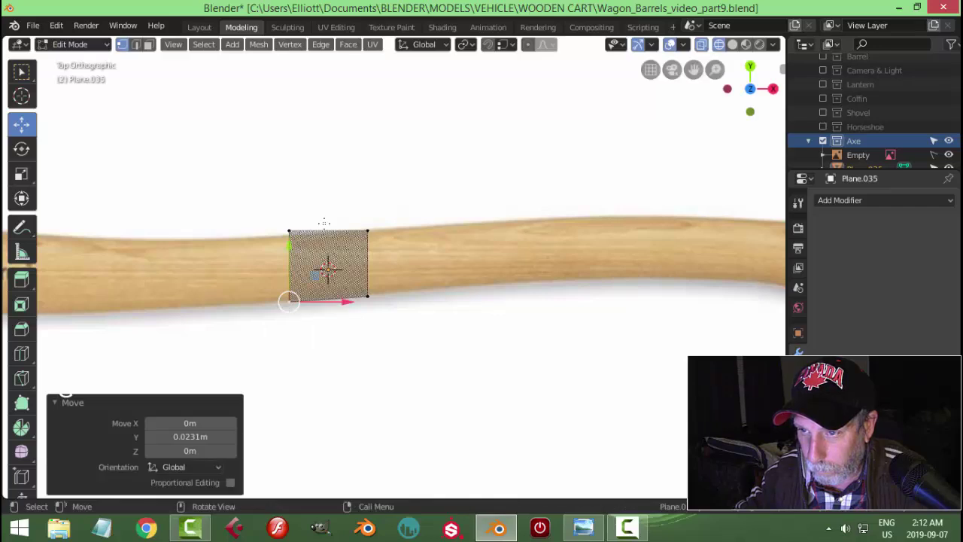
Extrude the strip's edge along the handle, adding a loop cut and fitting edges to the outline
key("g")
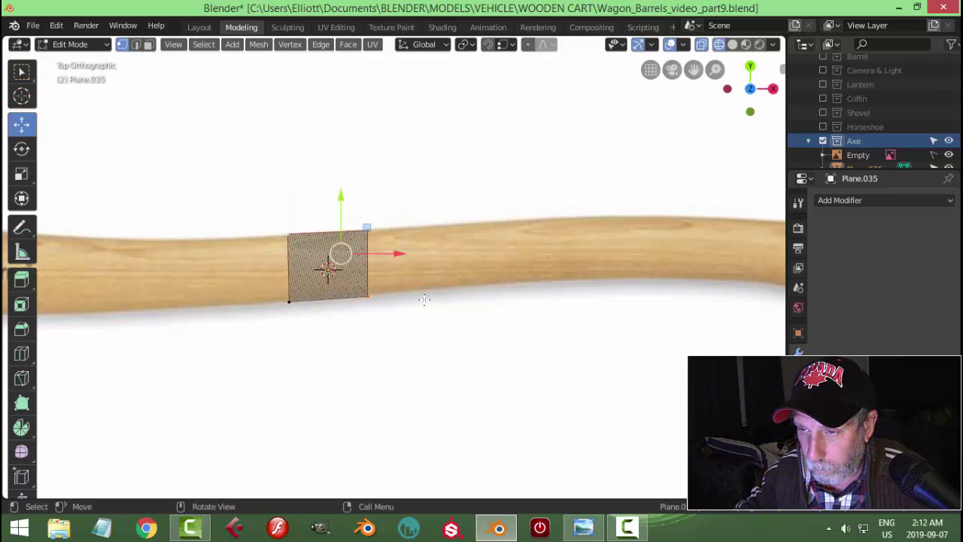
key("e")
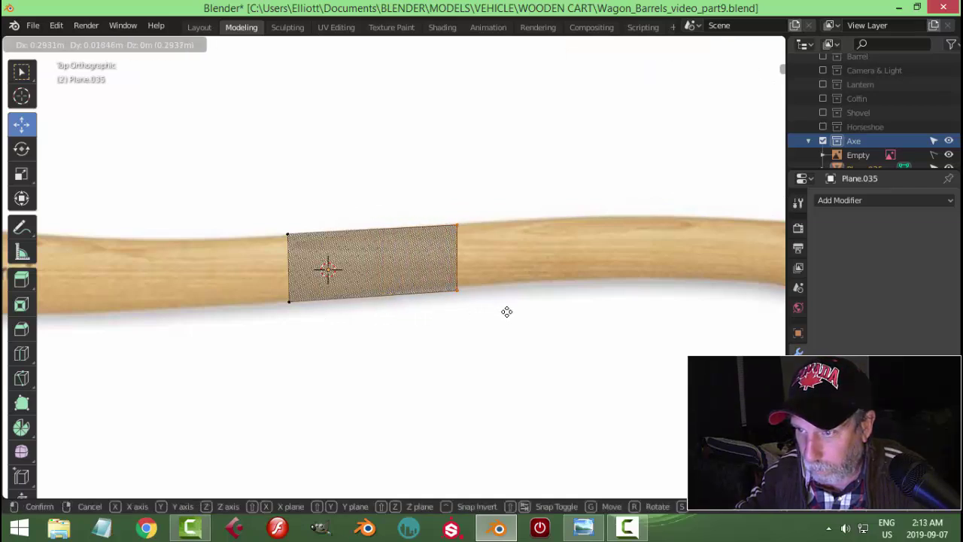
key("g")
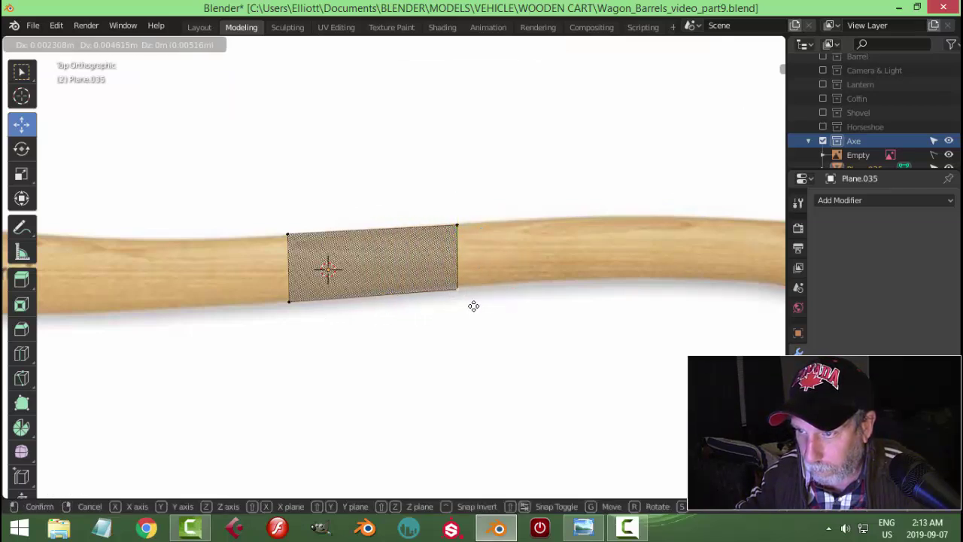
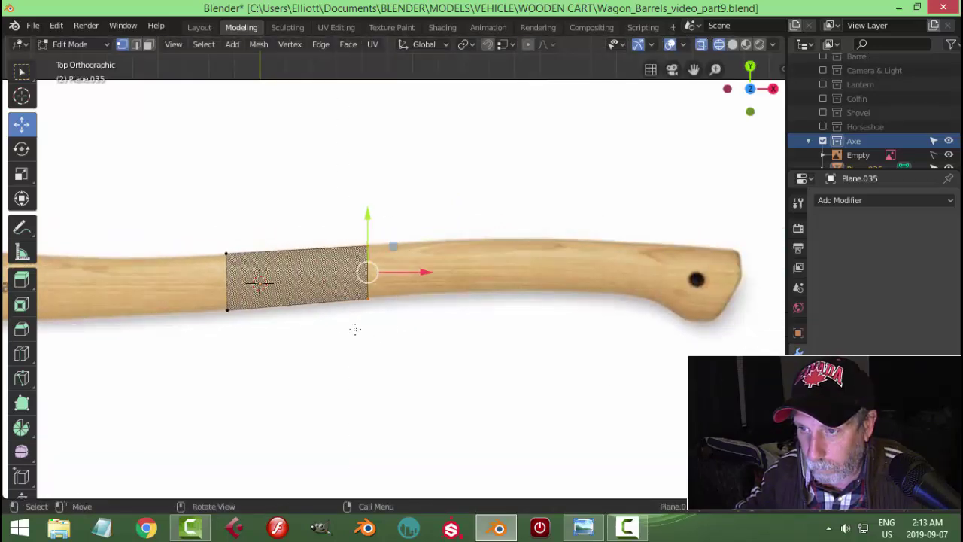
key("ctrl+r")
scroll("down", 3)
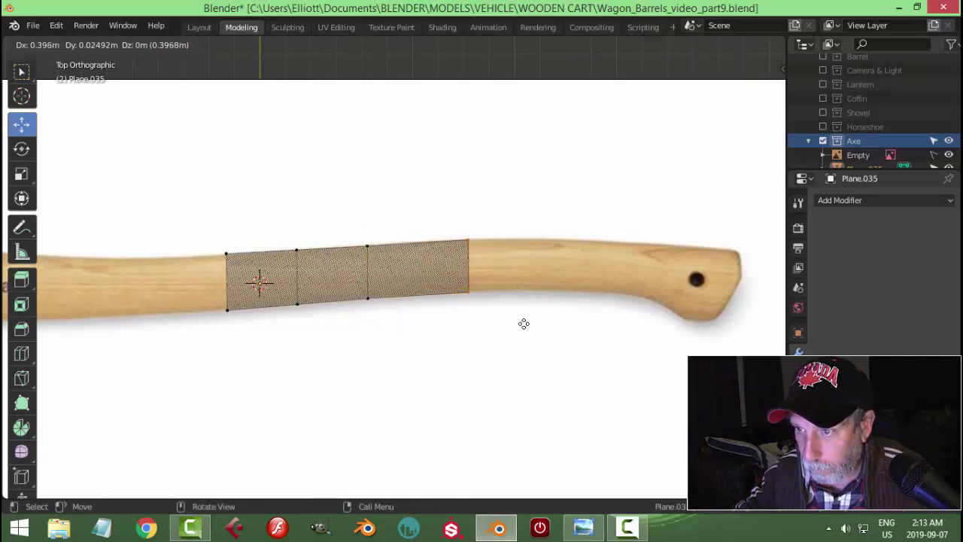
key("e")
scroll("up", 3)
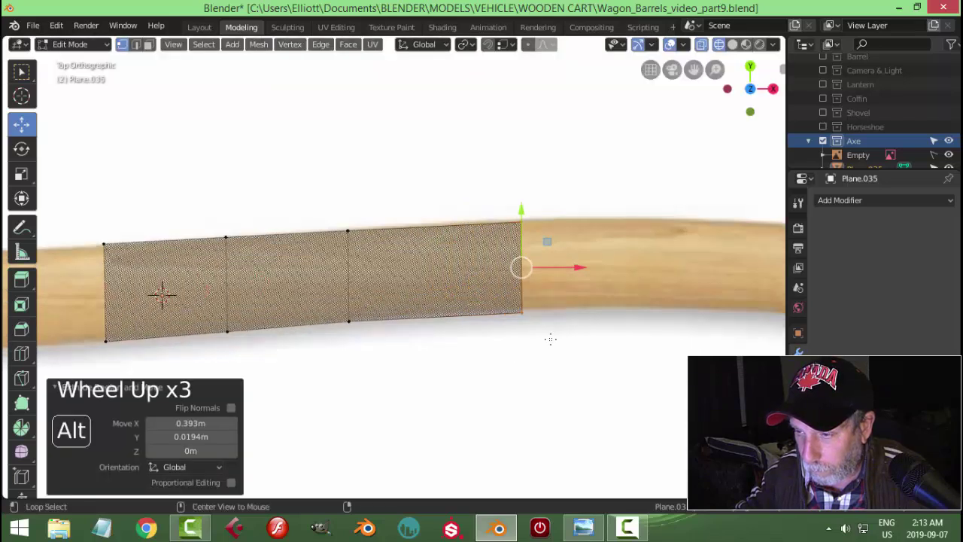
Continue extending the strip toward the handle tip, adjusting each new edge onto the handle
key("alt+a")
scroll("up", 3)
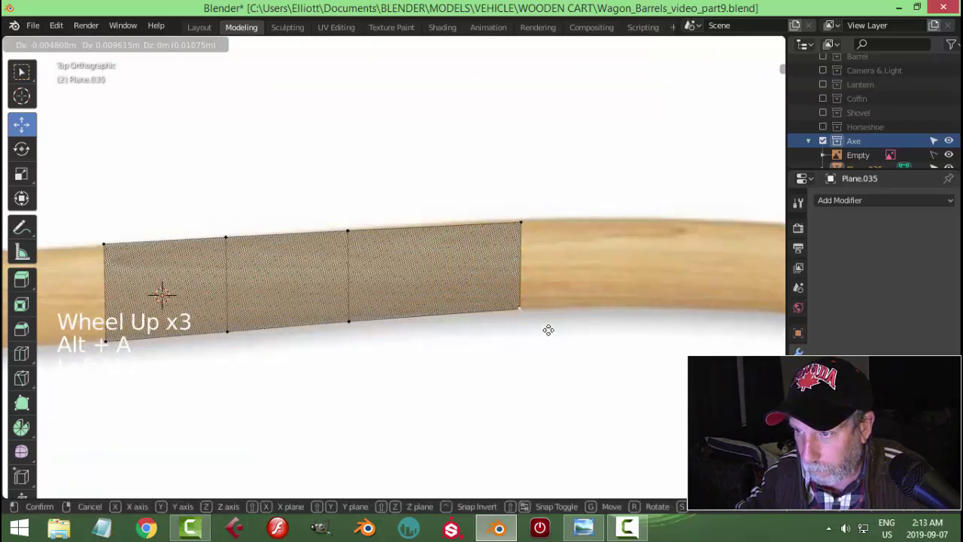
key("g")
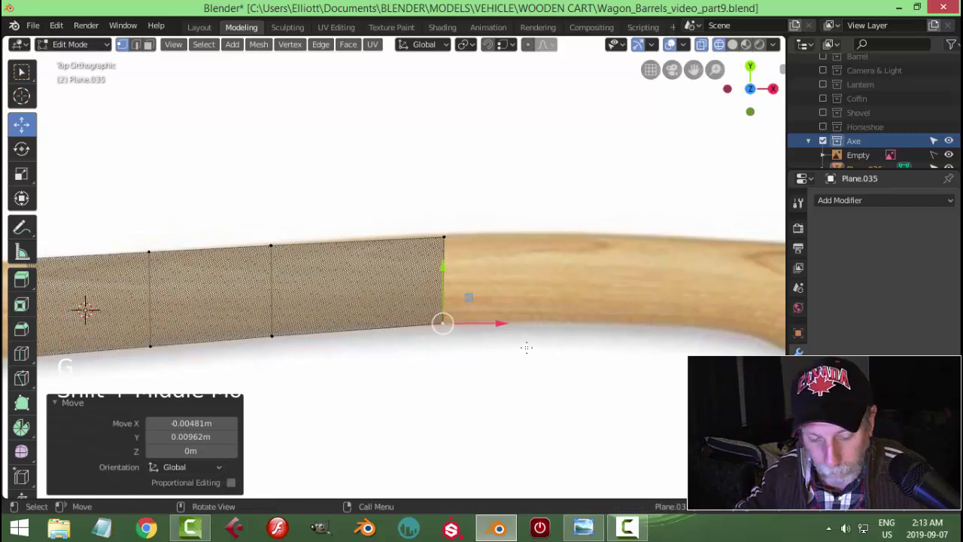
key("alt+a")
key("alt+a")
key("b")
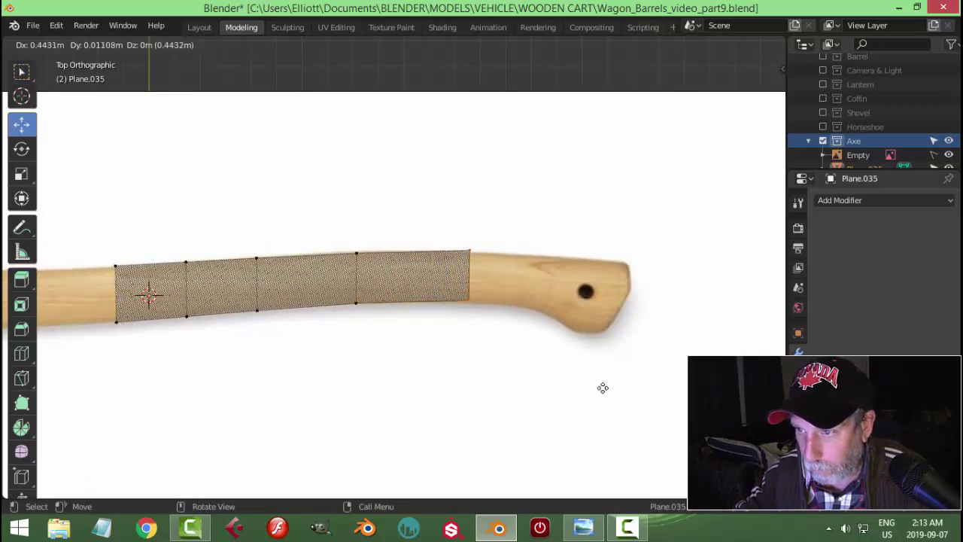
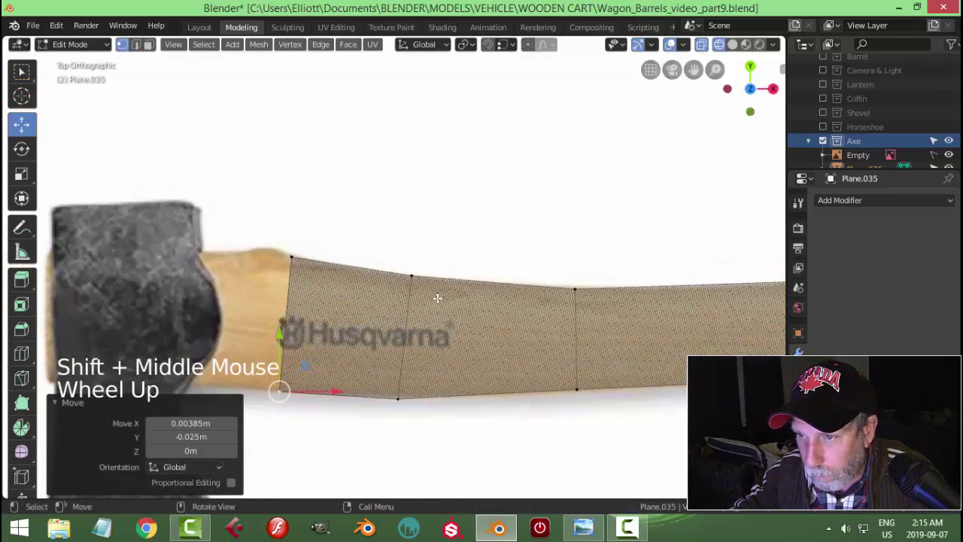
Add an edge loop and nudge vertices so the strip follows the handle outline past the logo
key("ctrl+r")
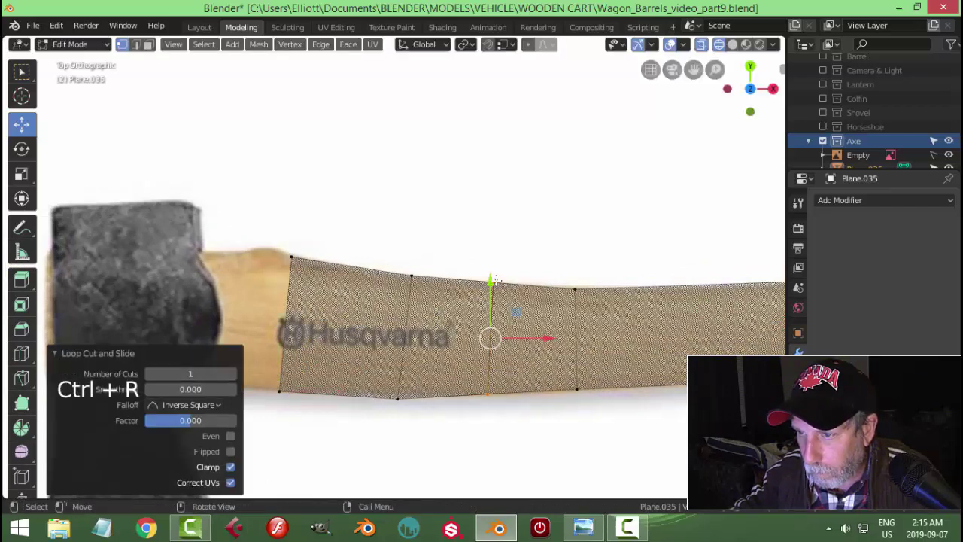
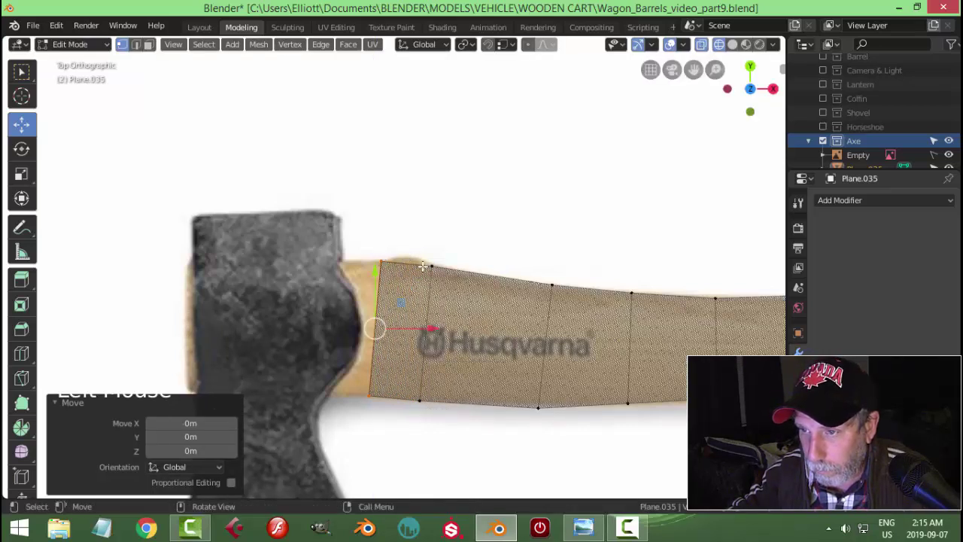
key("g")
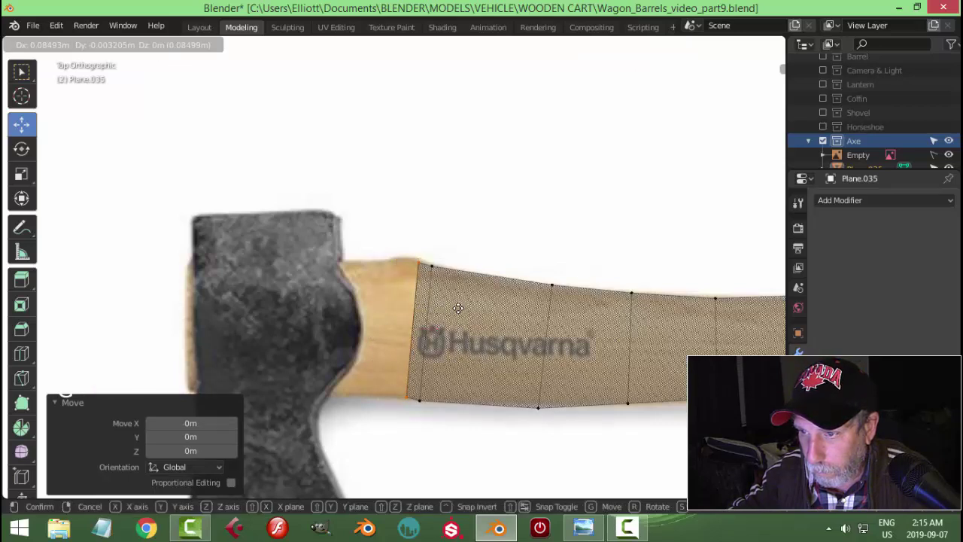
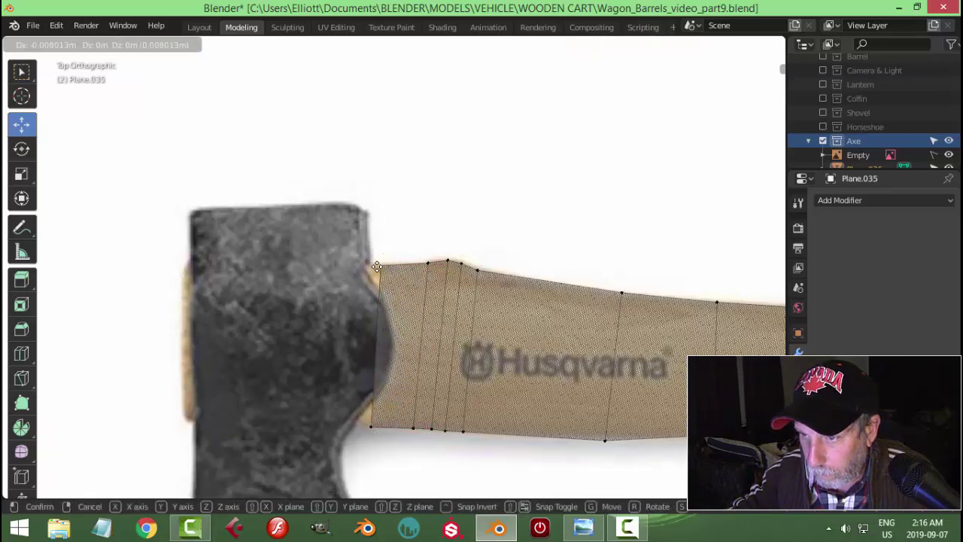
key("g")
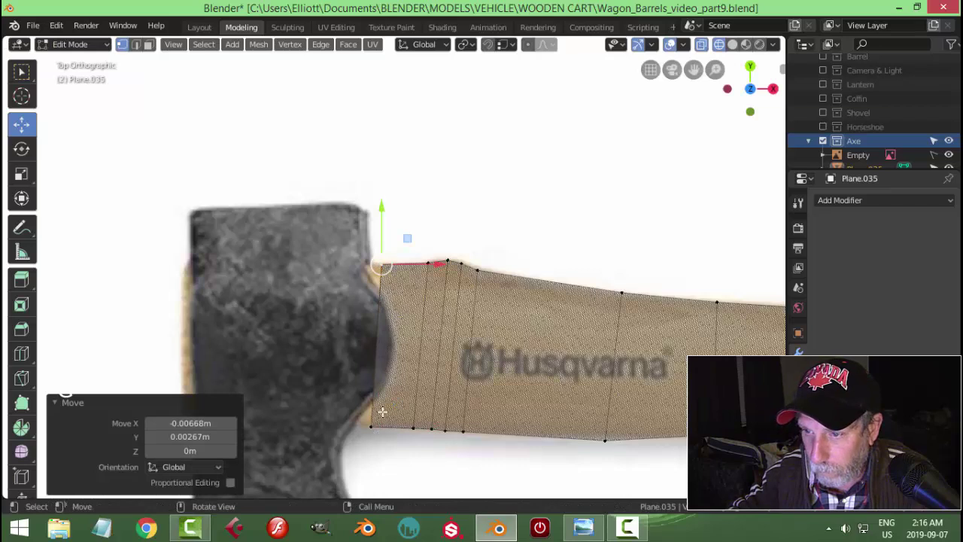
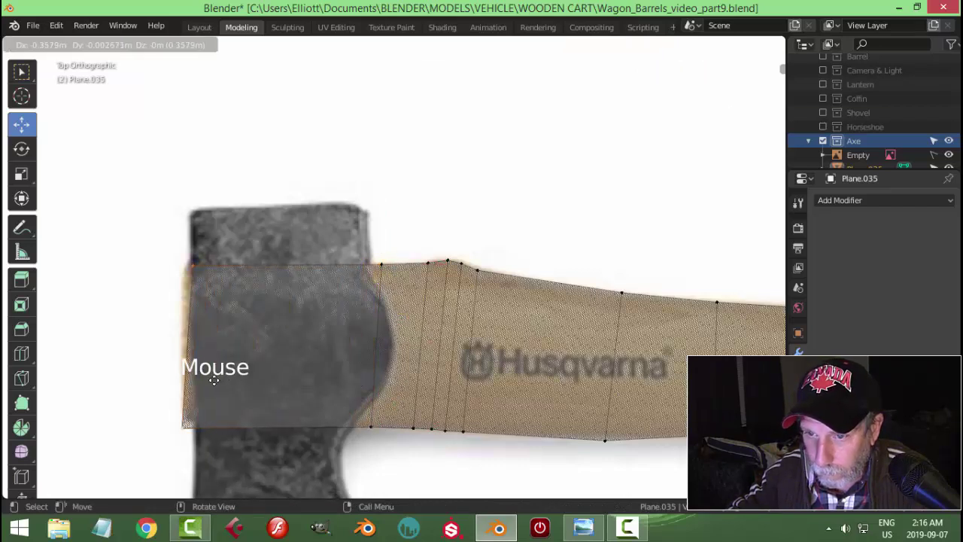
key("e")
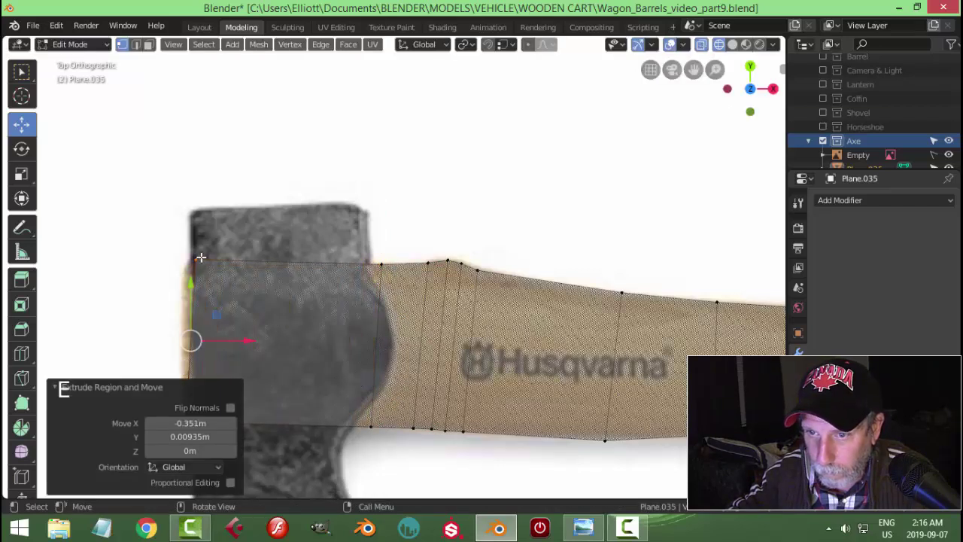
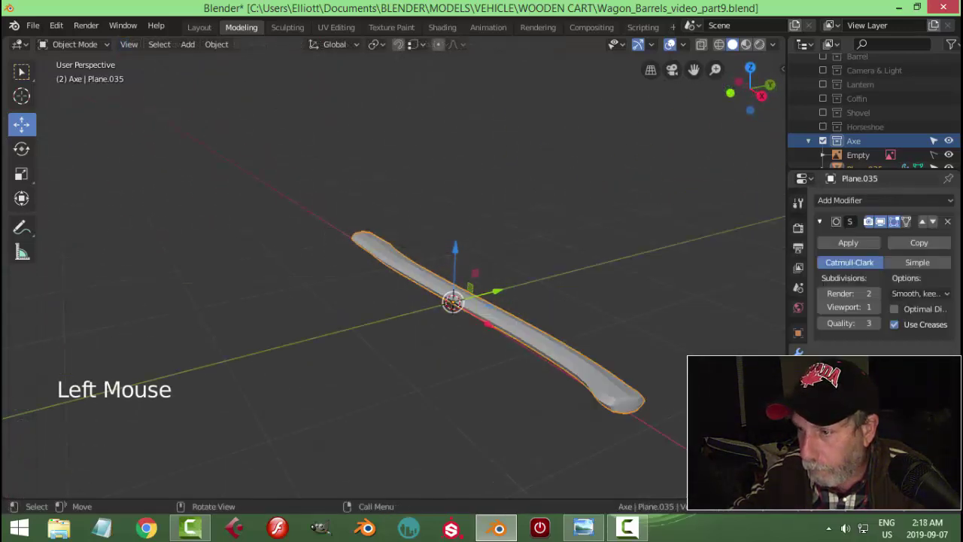
Shade the subdivided handle smooth and return to a centred top view over the reference
left_click(885, 311)
middle_click(587, 391)
right_click(641, 345)
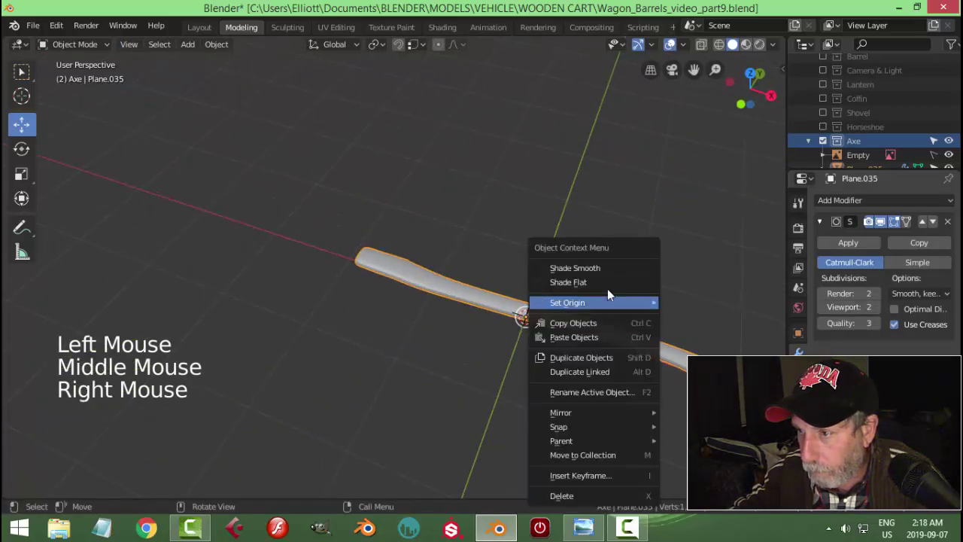
scroll("up", 3)
scroll("down", 3)
scroll("up", 3)
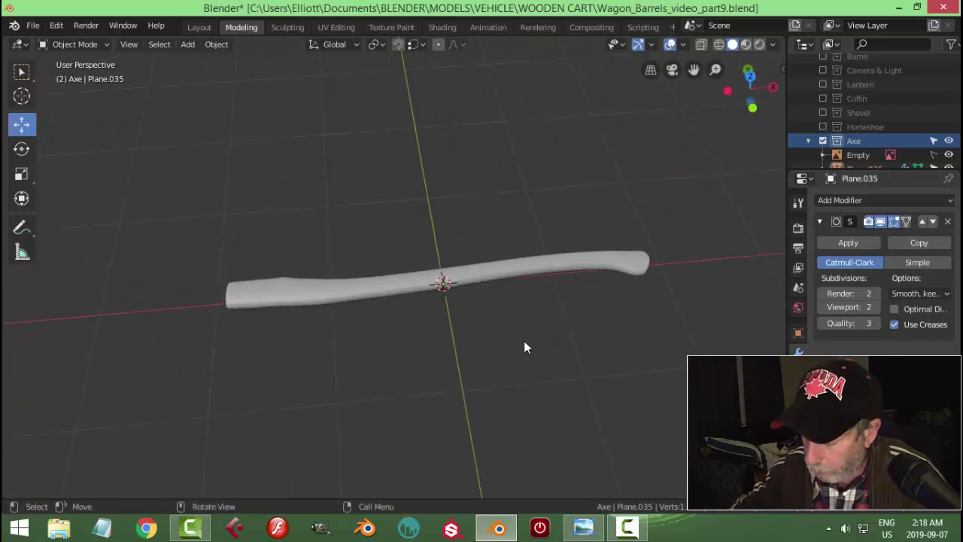
key("KP_7")
scroll("up", 3)
middle_click(424, 328)
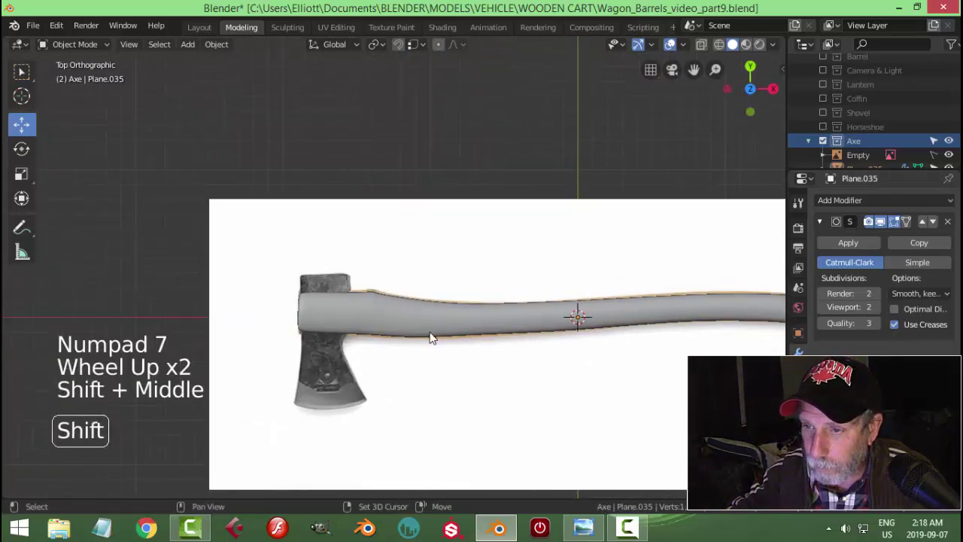
scroll("up", 3)
Add a second plane, shrink it and move it onto the axe head area of the reference
key("shift+a")
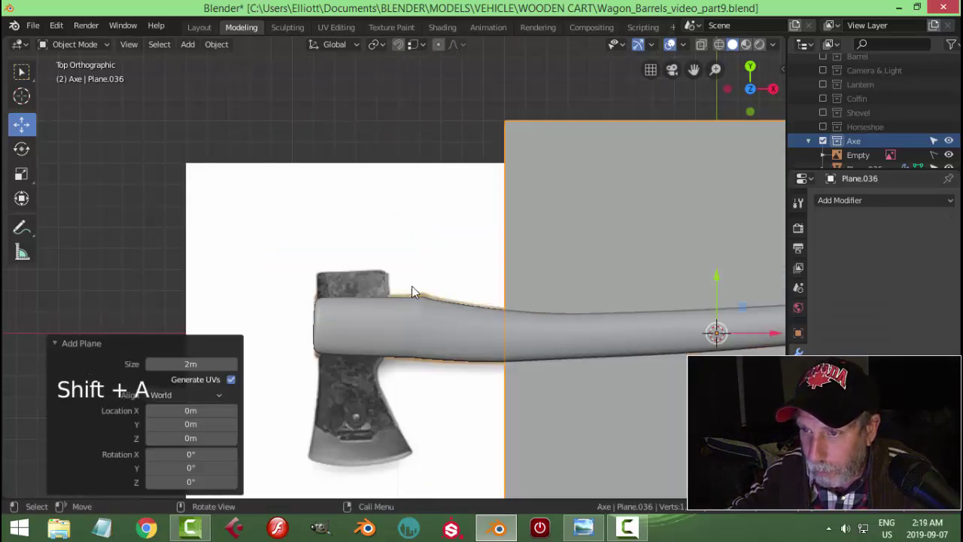
scroll("down", 3)
left_click(641, 307)
key("Tab")
key("z")
scroll("up", 3)
key("s")
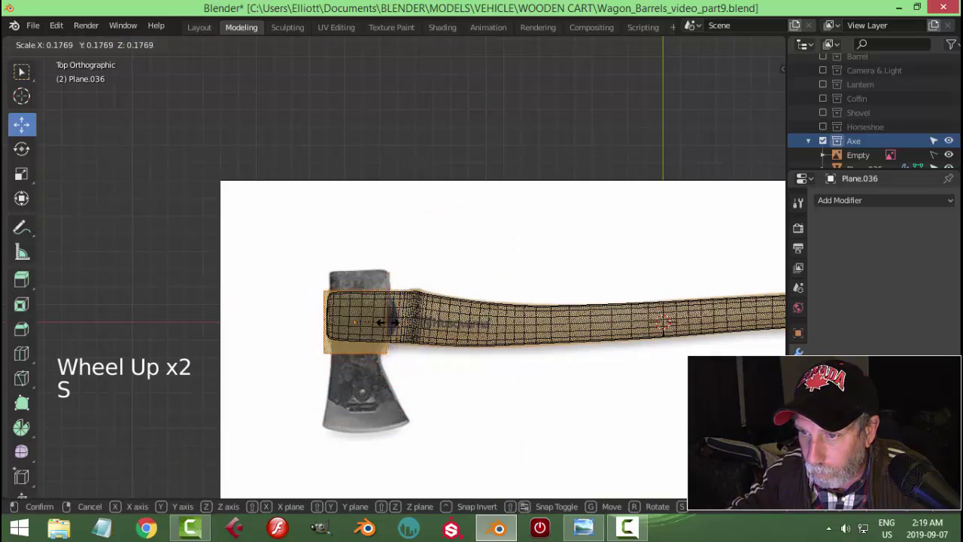
key("g")
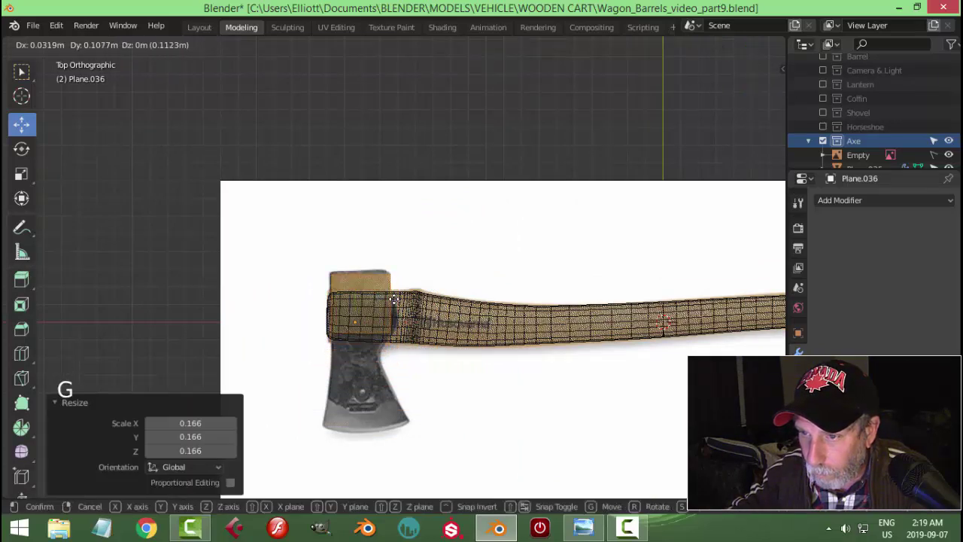
scroll("up", 3)
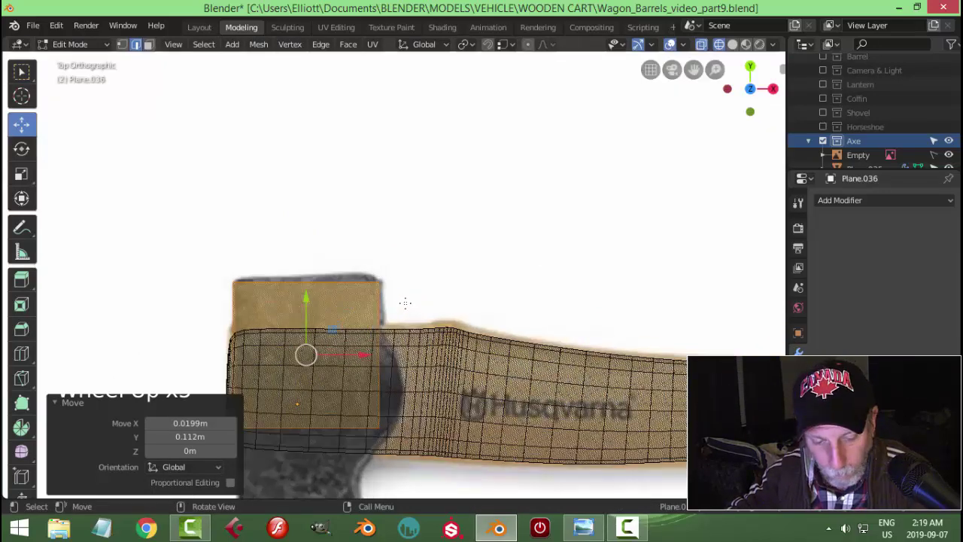
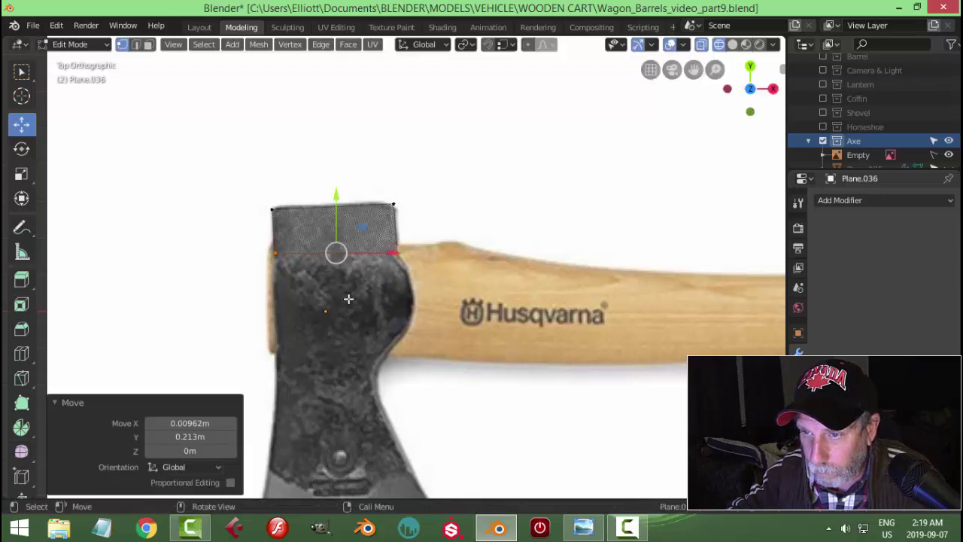
Extrude, loop-cut and scale the head plane's vertices into a quad grid fitting the axe head
scroll("down", 3)
key("e")
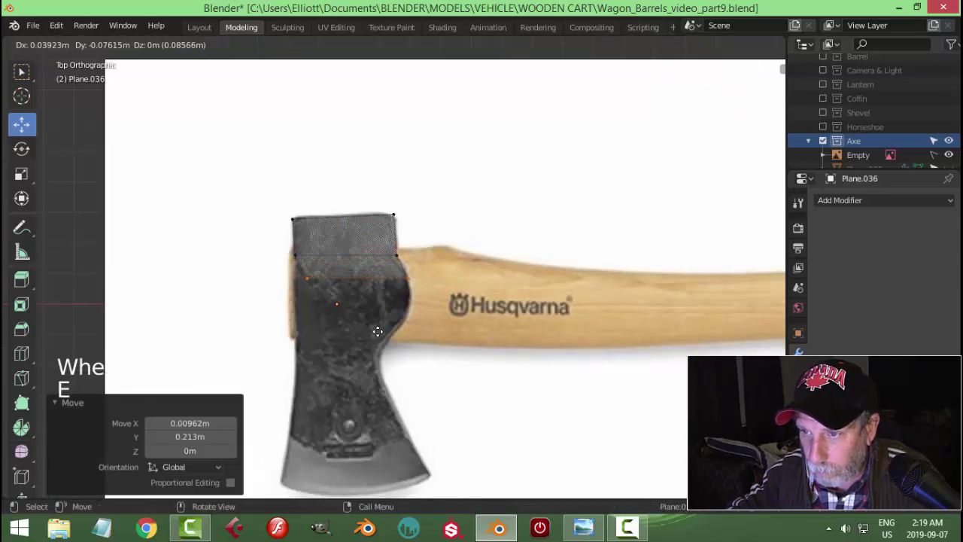
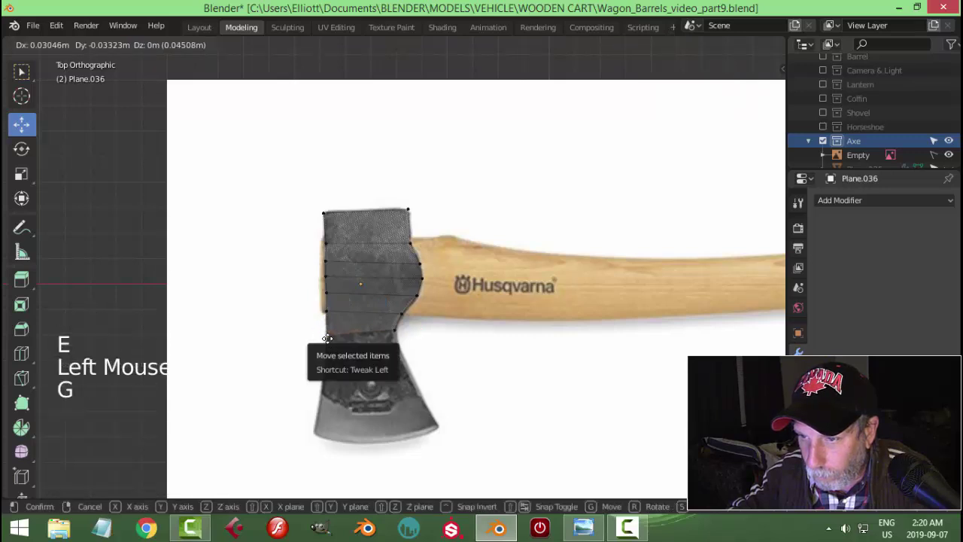
scroll("up", 3)
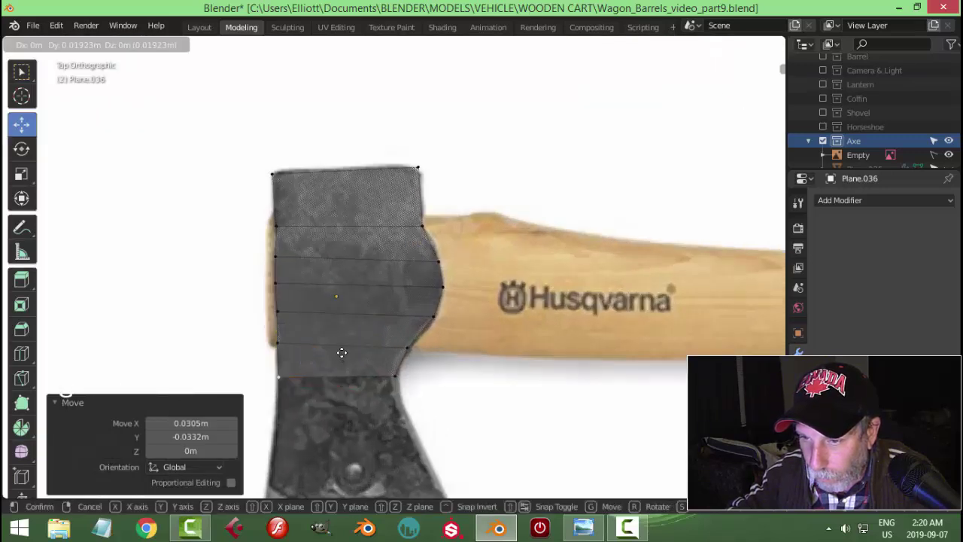
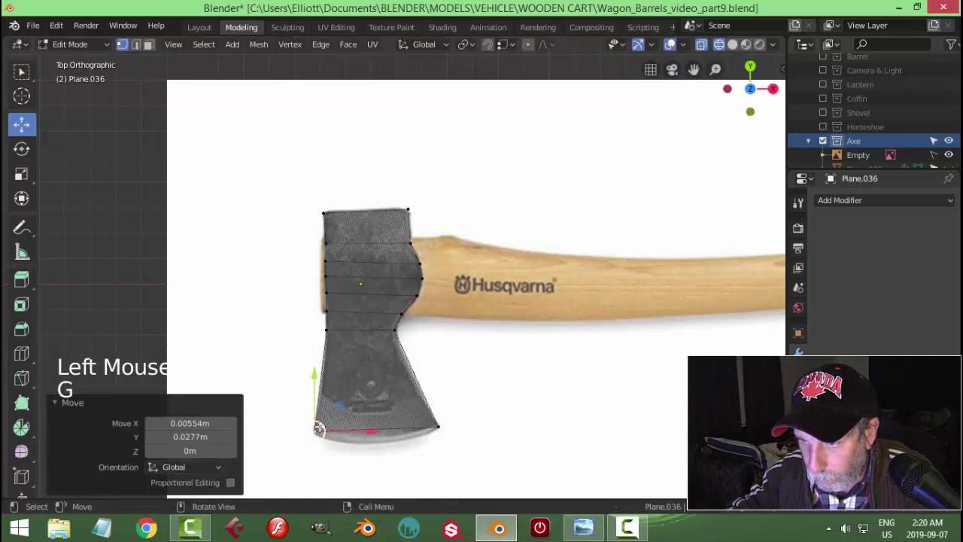
key("ctrl+r")
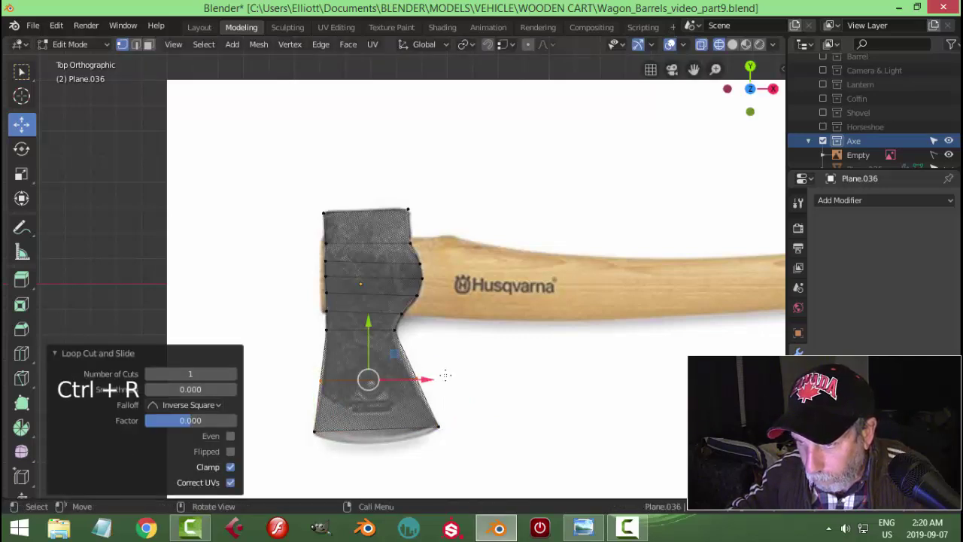
key("s")
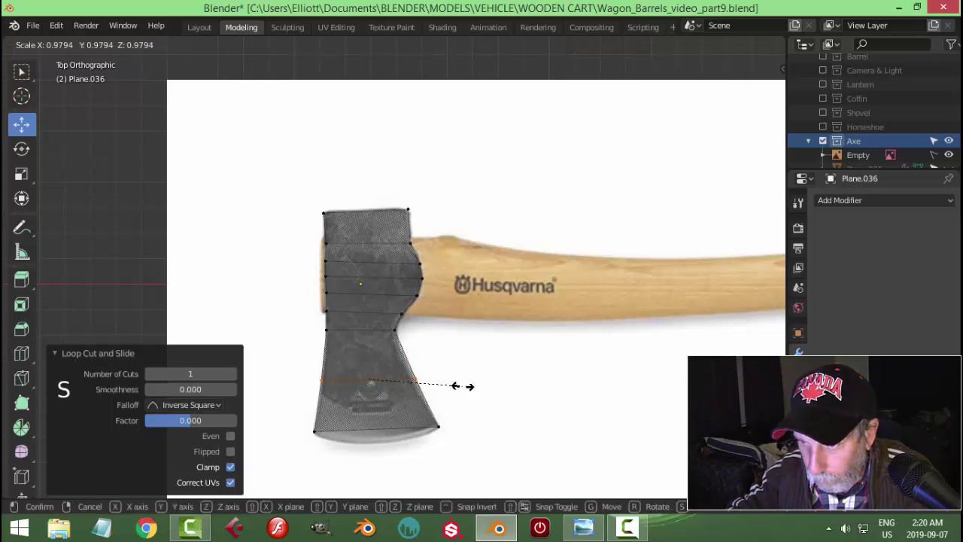
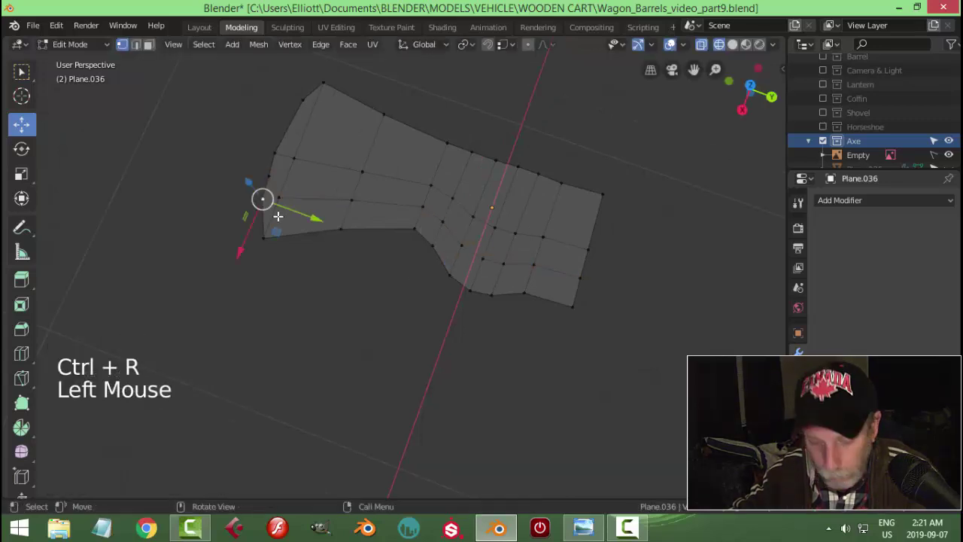
Dissolve stray vertices and move the top edge and corner vertices onto the head outline
key("x")
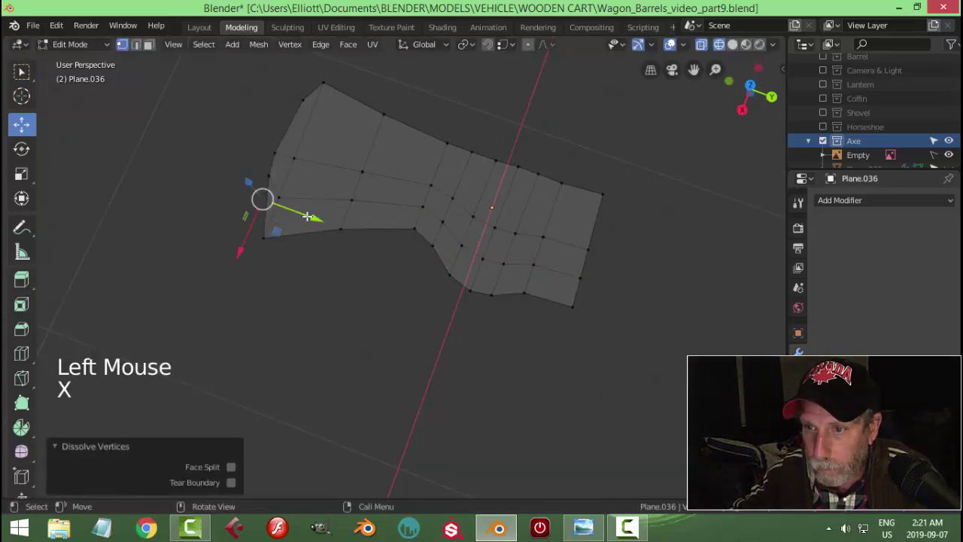
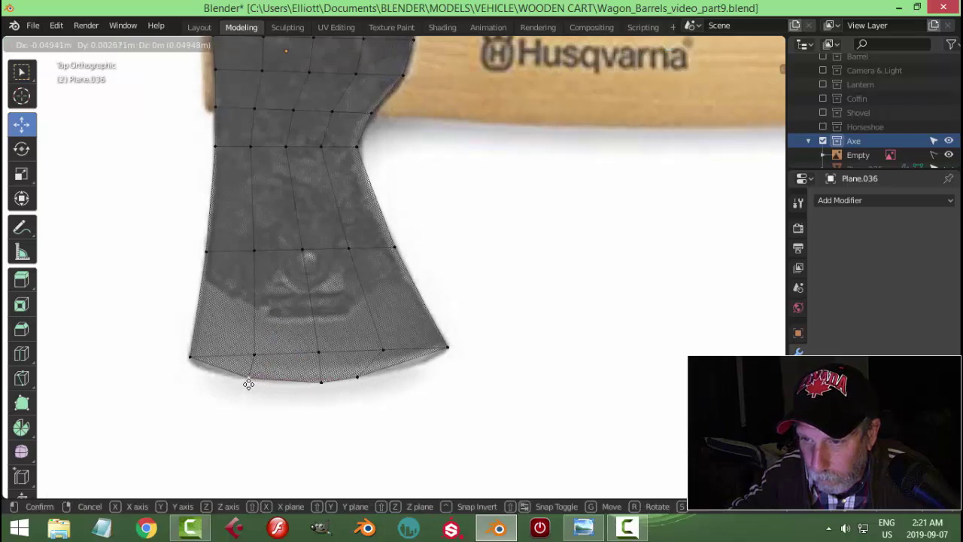
key("g")
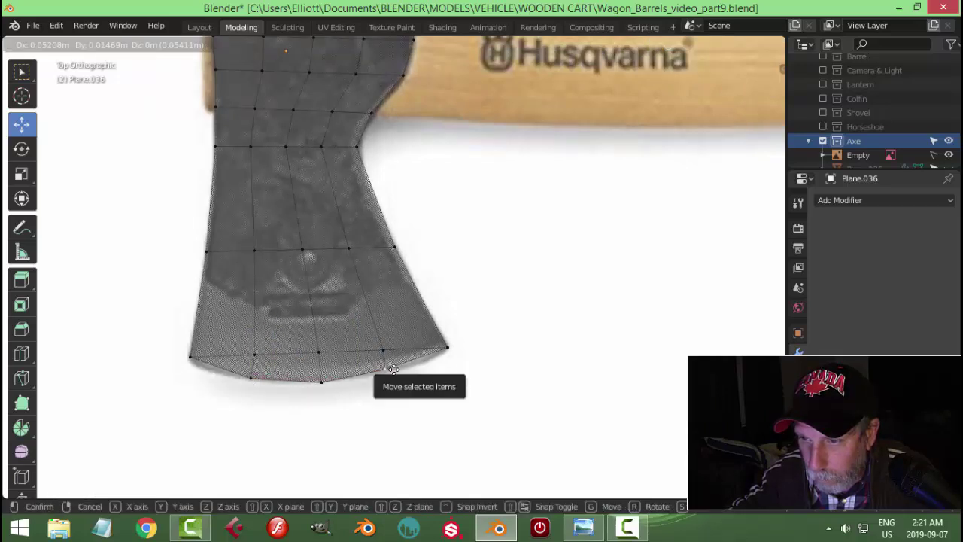
key("g")
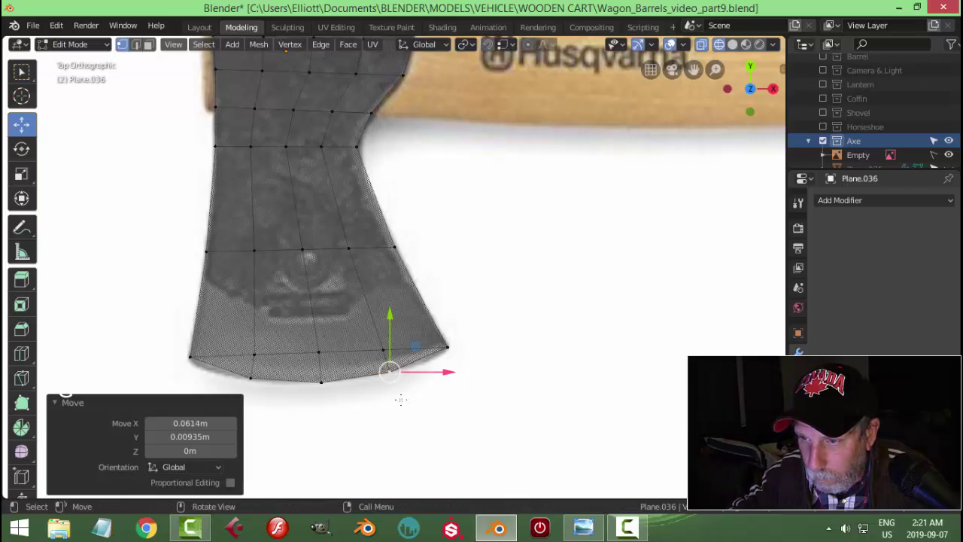
scroll("down", 3)
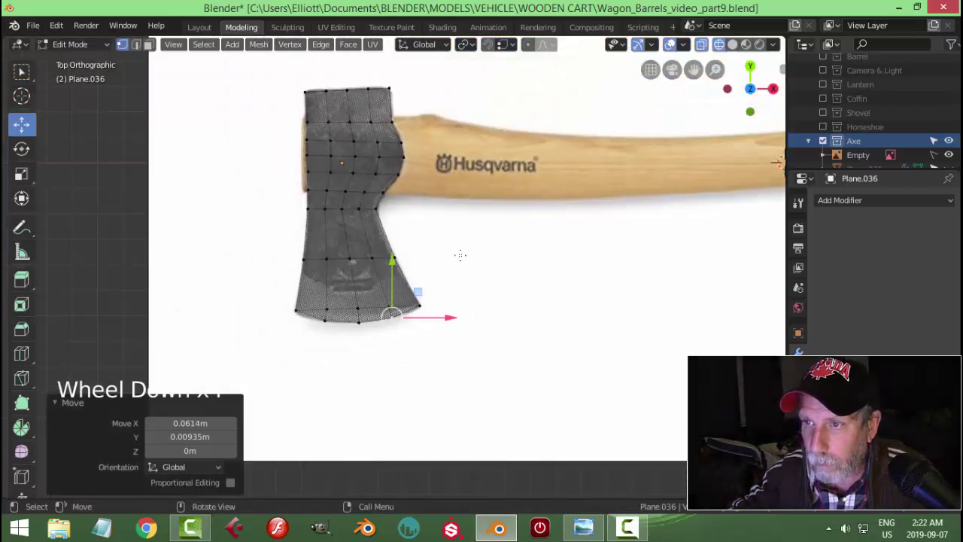
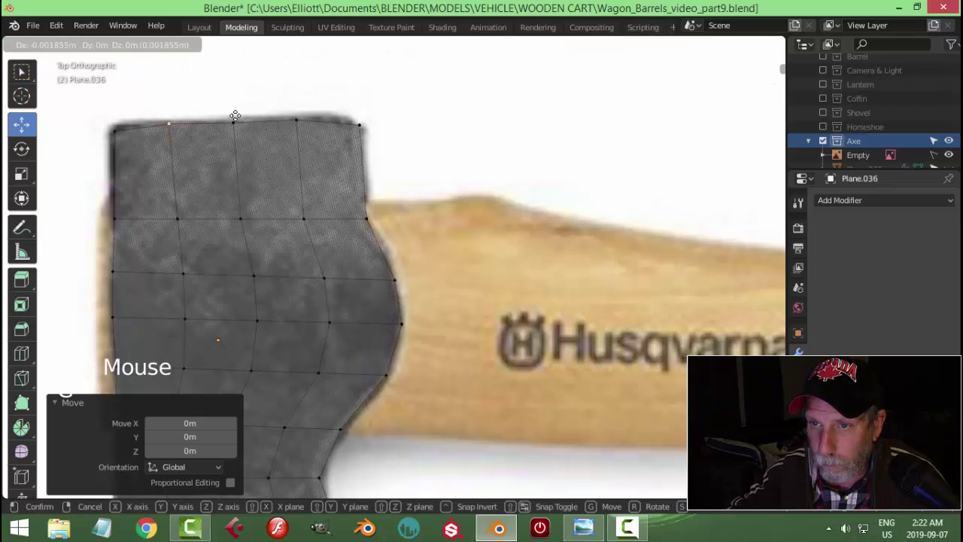
key("a")
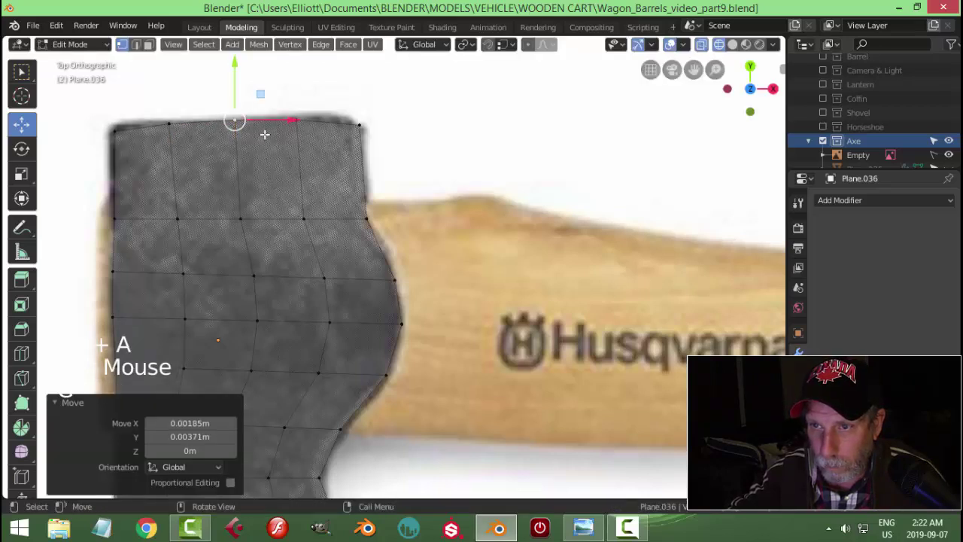
key("a")
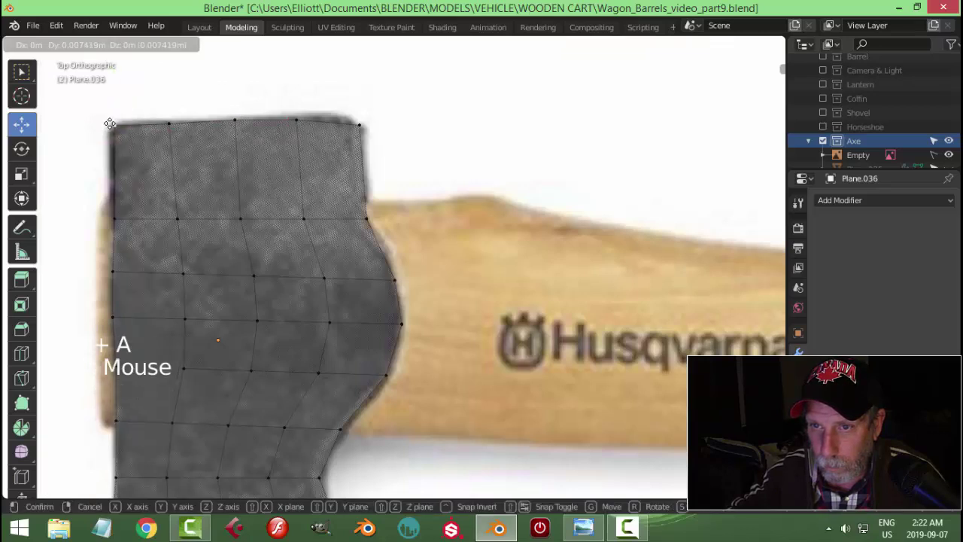
key("a")
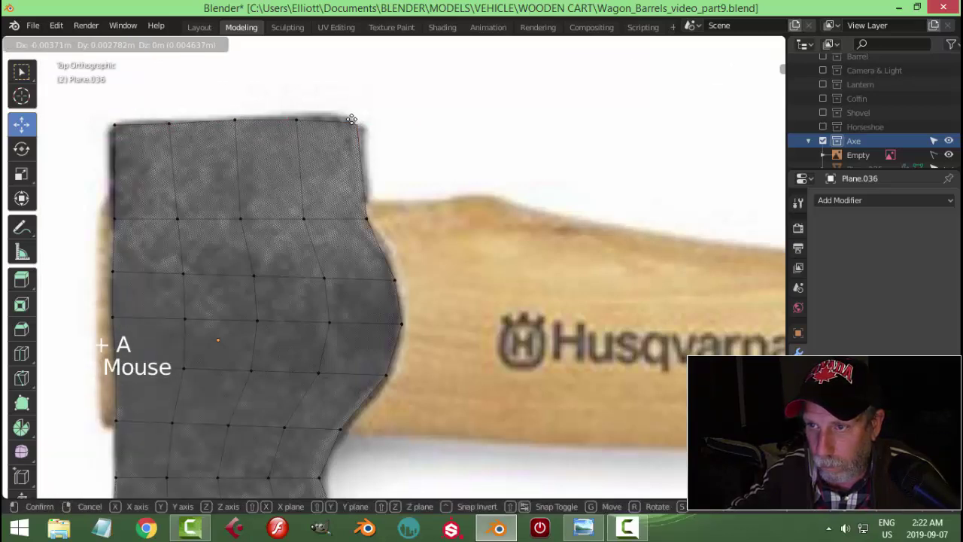
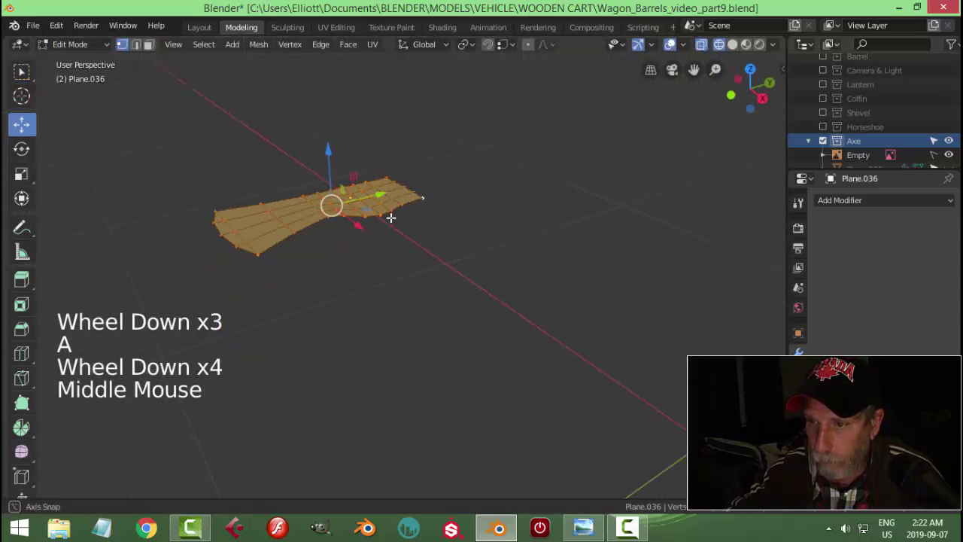
Extrude the head outline into a thick block, unhide the handle and inspect both in Object Mode
key("e")
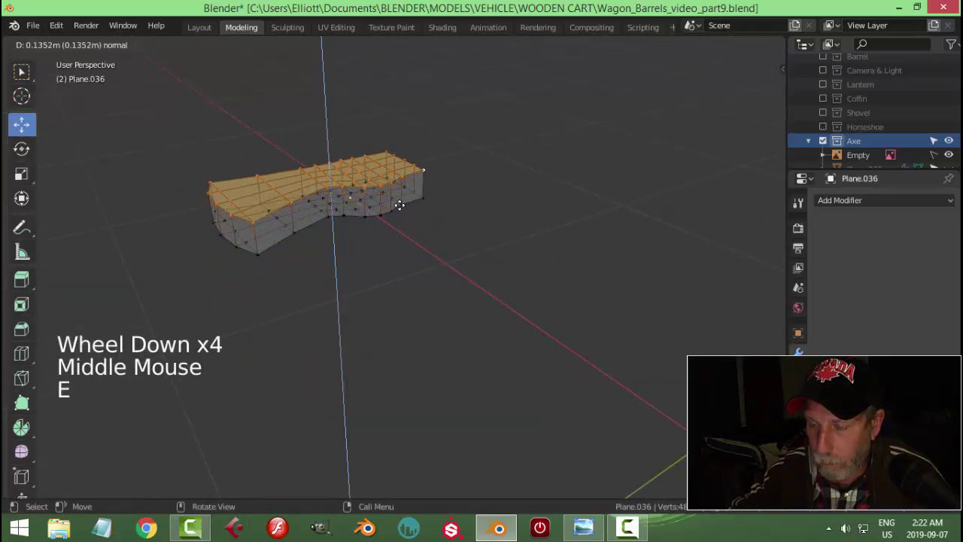
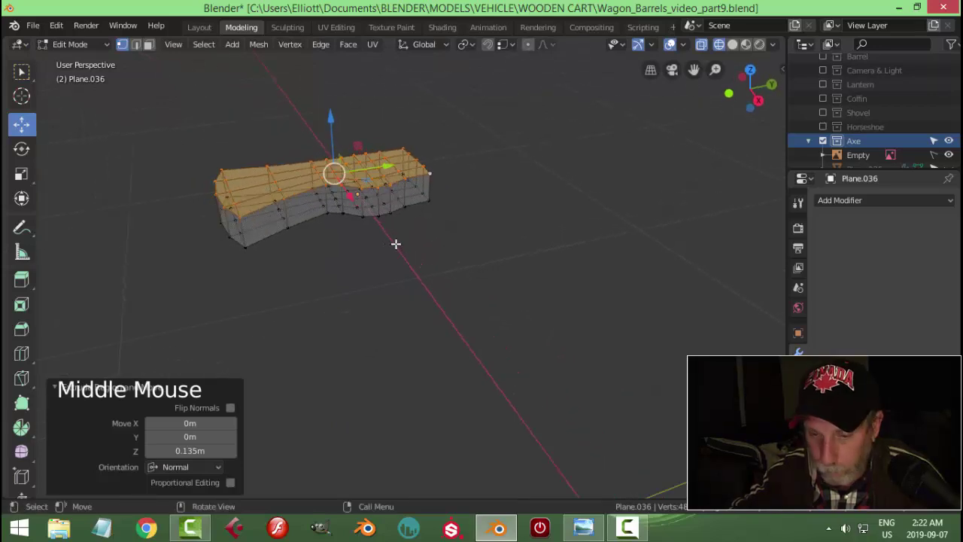
key("alt+a")
key("z")
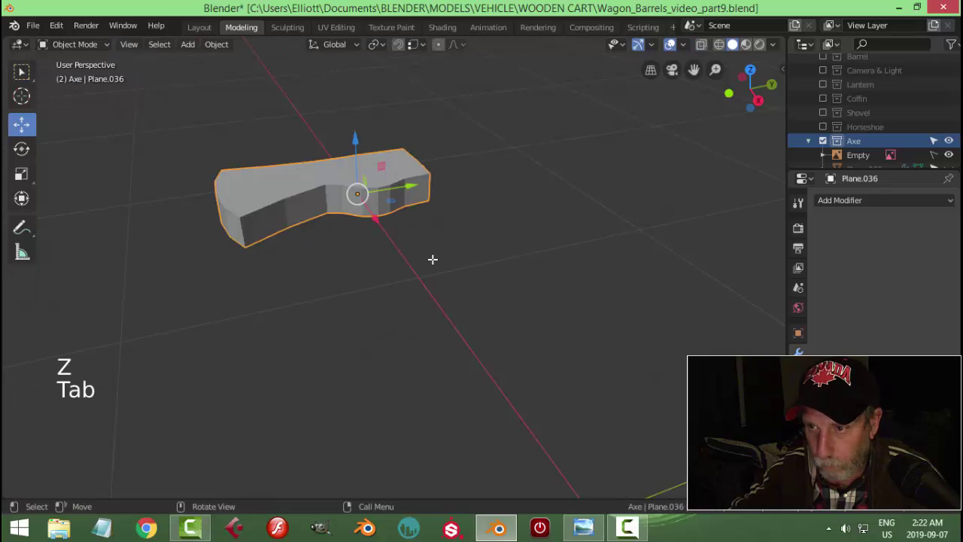
key("alt+h")
key("alt+a")
middle_click(435, 263)
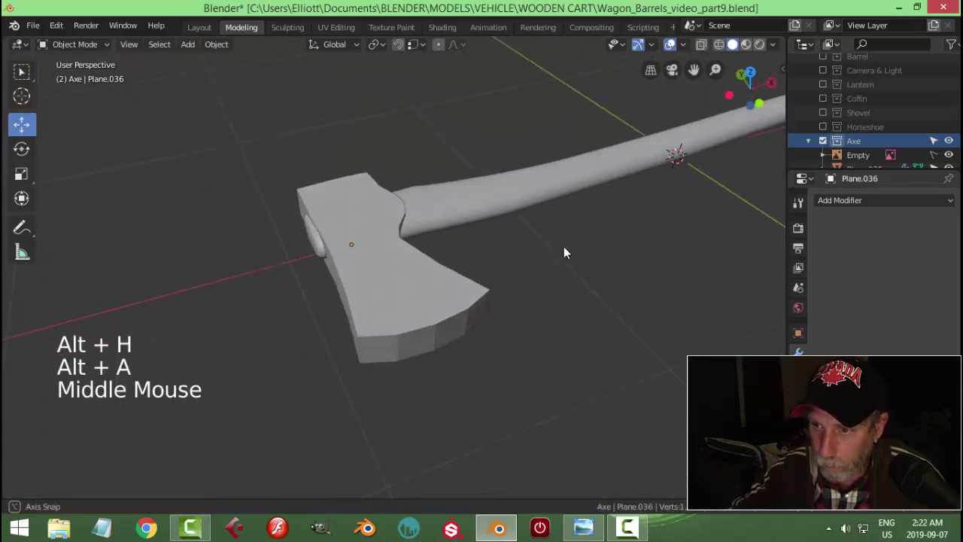
left_click(291, 184)
middle_click(321, 244)
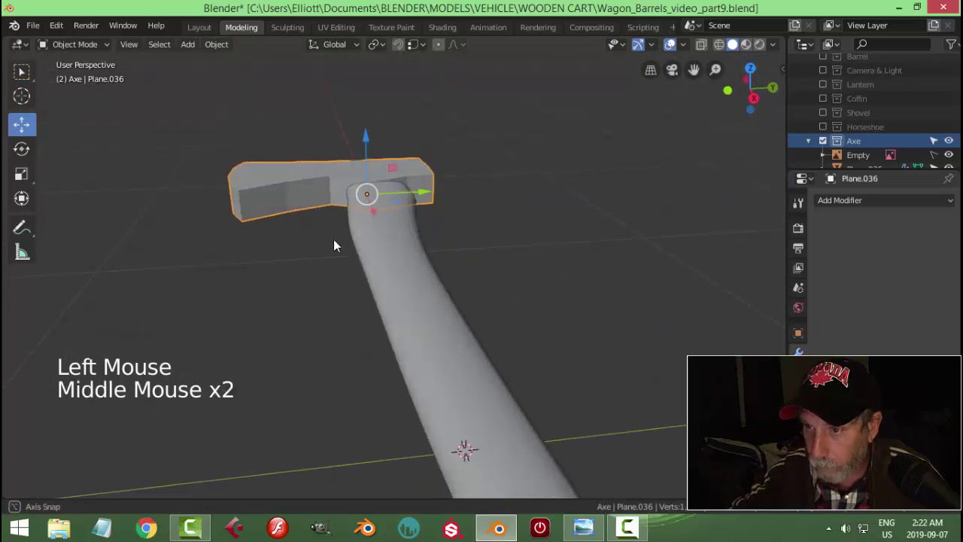
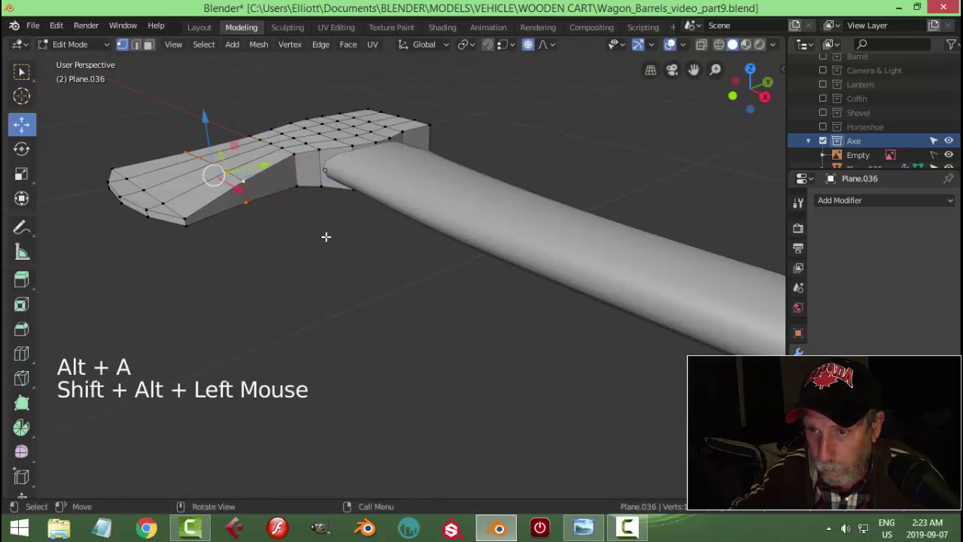
Taper the blade to a thin edge by scaling with proportional falloff, then leave Edit Mode
key("s")
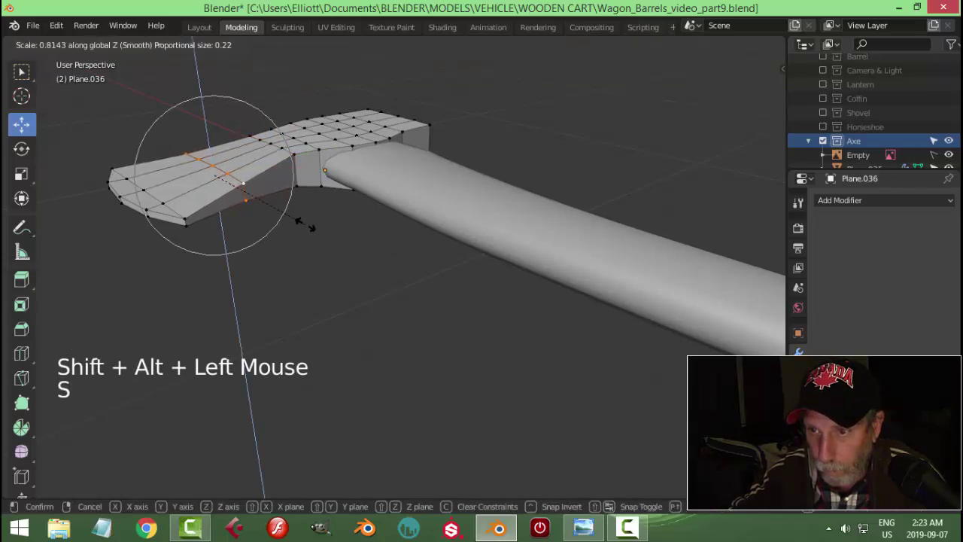
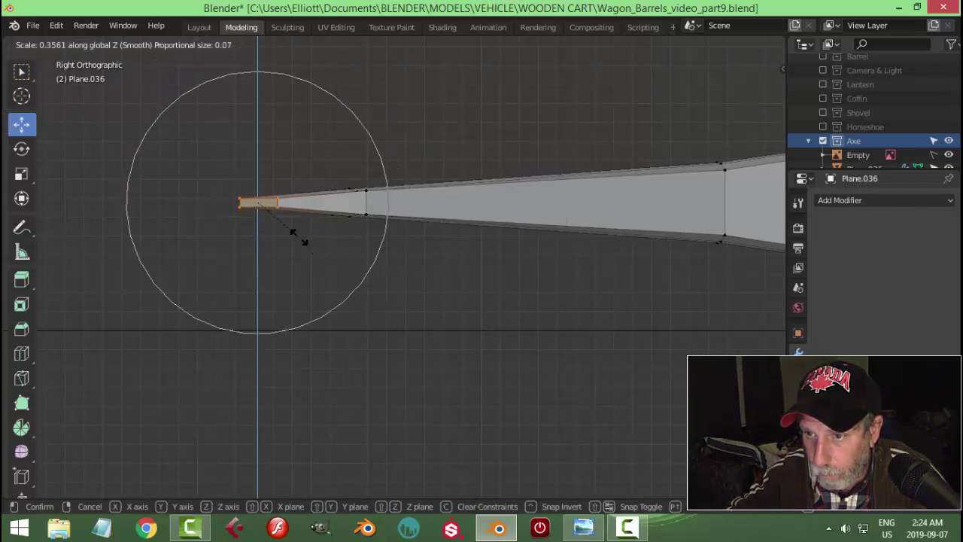
scroll("down", 3)
key("Tab")
scroll("down", 3)
key("alt+a")
scroll("down", 3)
Select the axe head then the handle to link the handle's subdivision modifier to the head
middle_click(502, 336)
scroll("down", 3)
middle_click(430, 308)
left_click(405, 234)
left_click(540, 189)
Copy the handle's subdivision smoothing onto the axe head and inspect the result
key("ctrl+l")
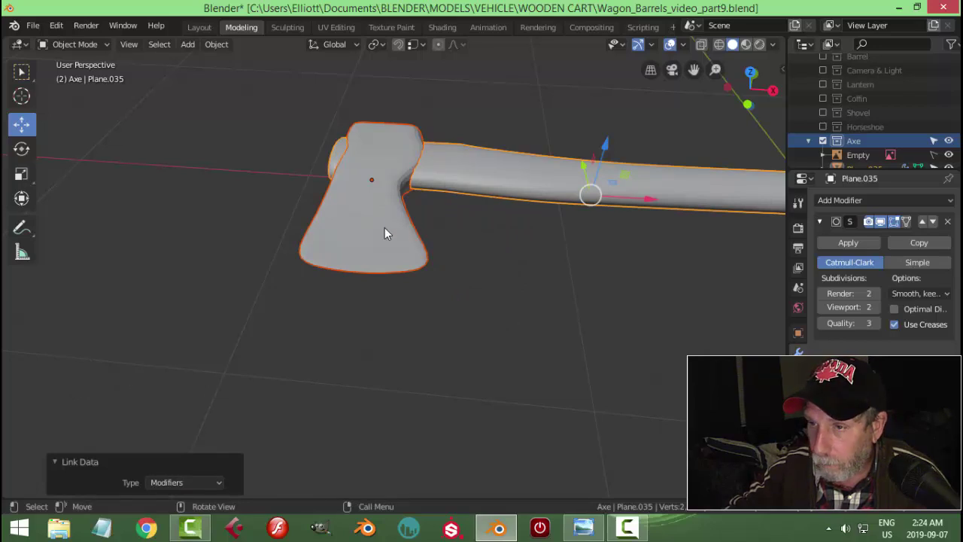
left_click(390, 240)
right_click(390, 239)
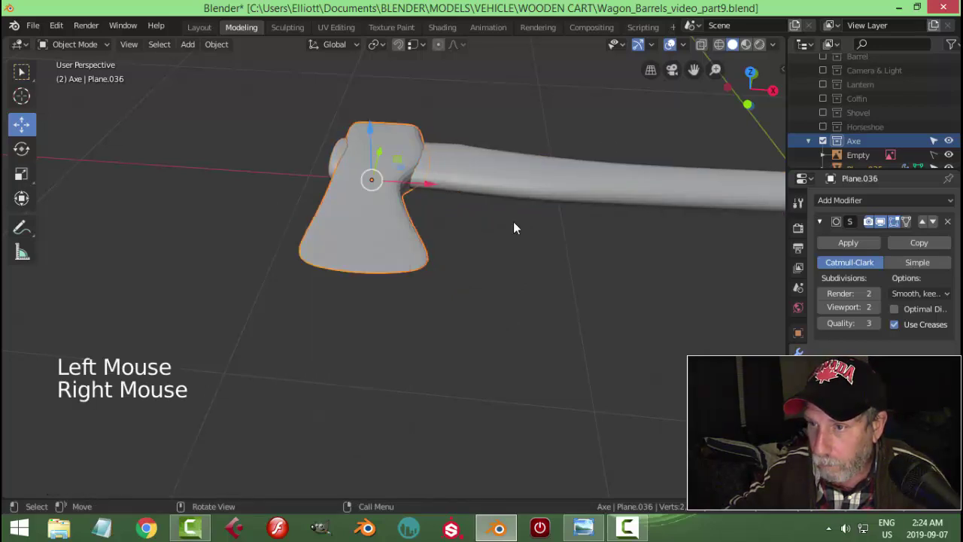
middle_click(525, 234)
scroll("down", 3)
key("alt+a")
middle_click(532, 243)
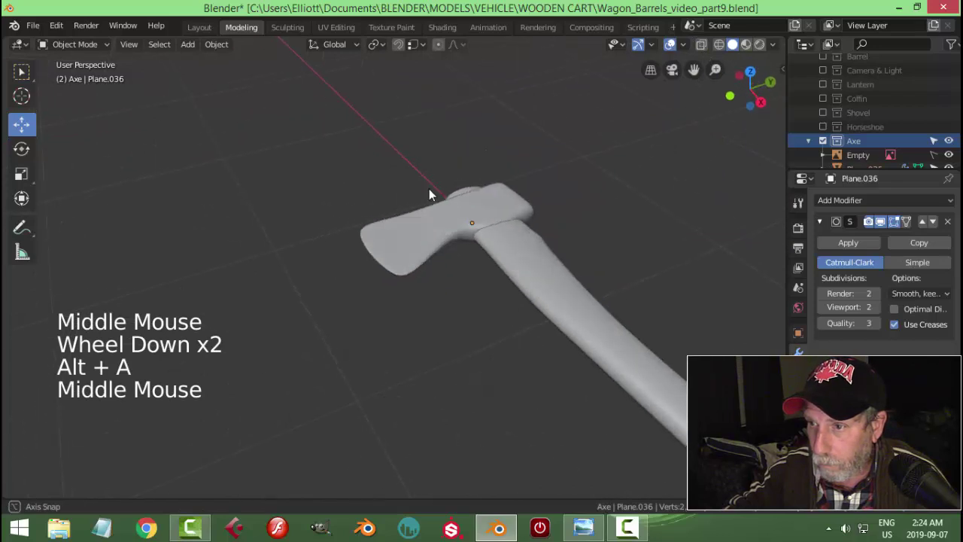
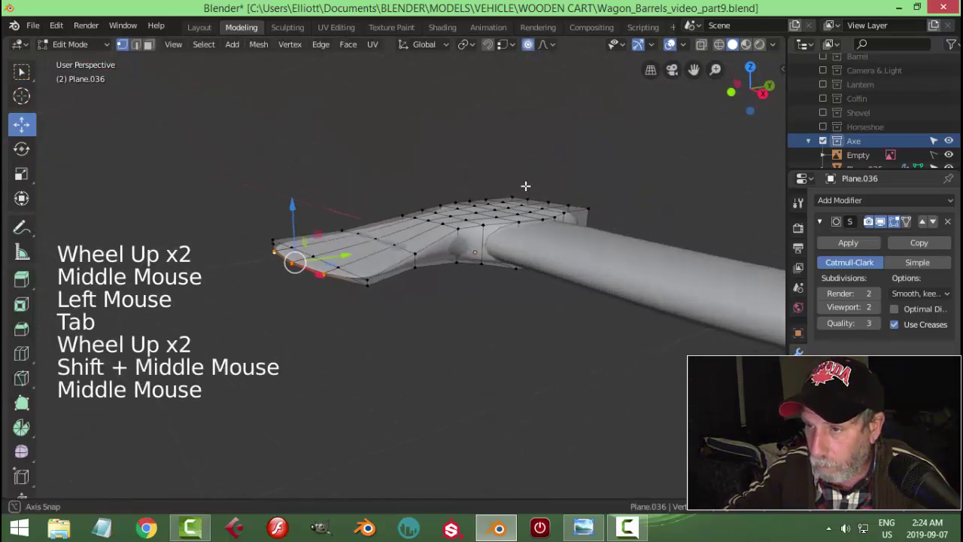
Add tightening edge loops to the head near the handle joint and corners, checking the smoothed shape between cuts
key("ctrl+r")
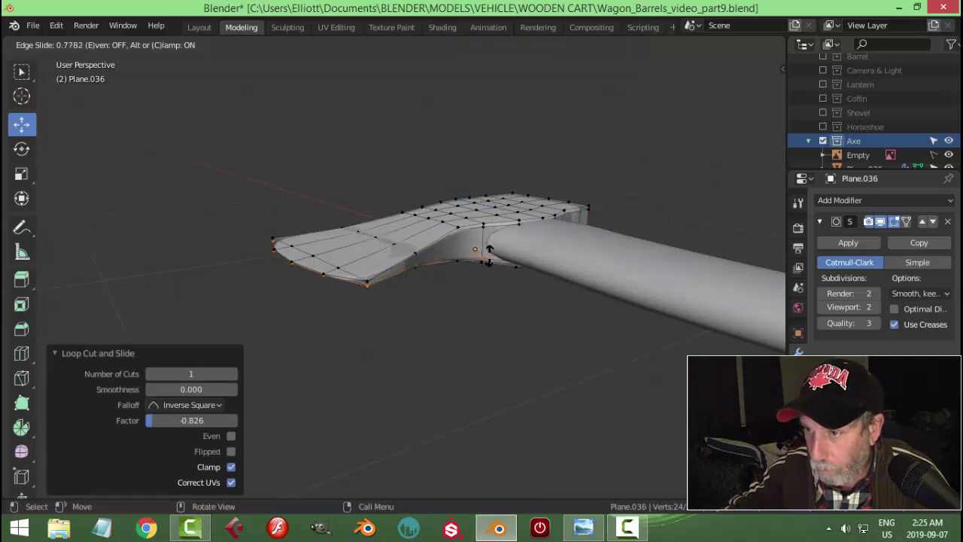
key("Tab")
scroll("down", 3)
key("alt+a")
middle_click(513, 266)
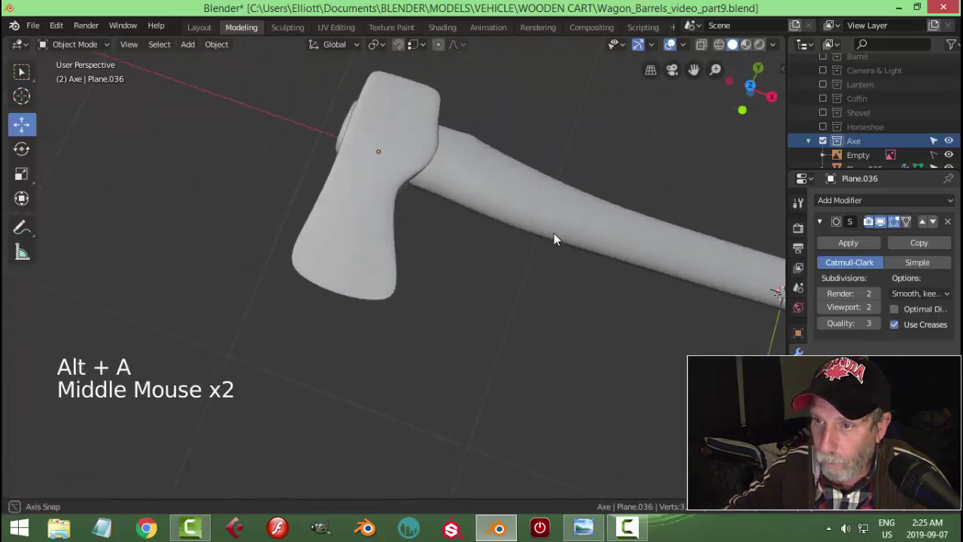
key("ctrl+r")
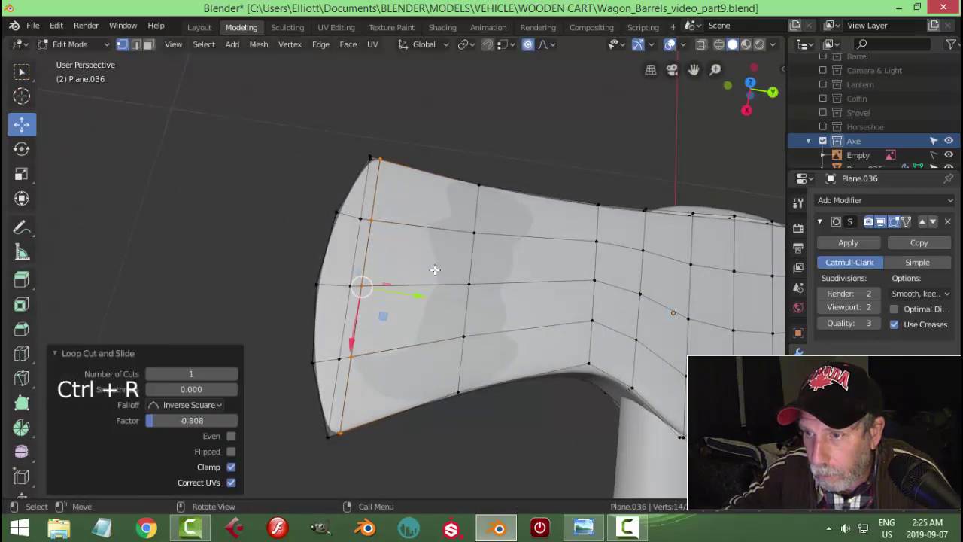
key("Tab")
scroll("down", 3)
key("alt+a")
Orbit around the whole axe to review it, ending in the top view over the reference
middle_click(495, 308)
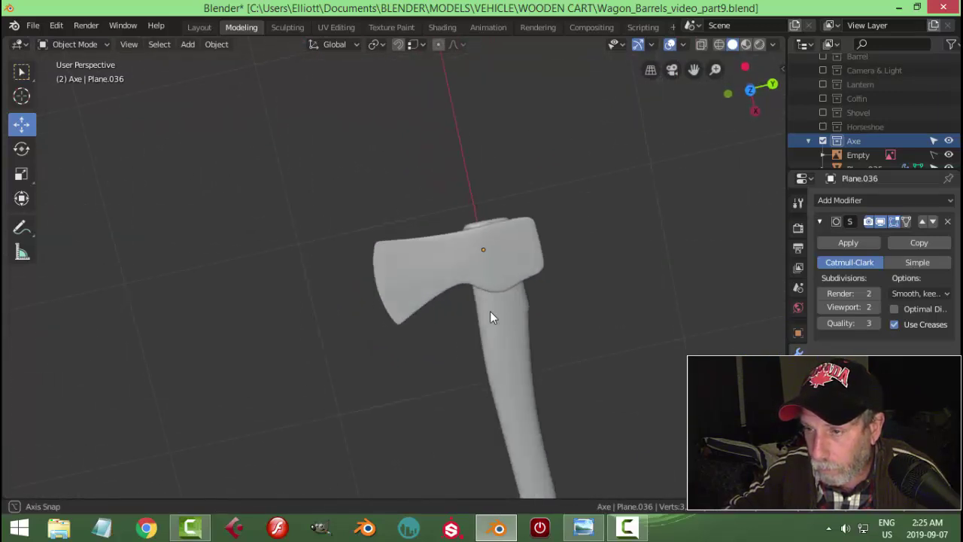
scroll("down", 3)
middle_click(497, 328)
scroll("down", 3)
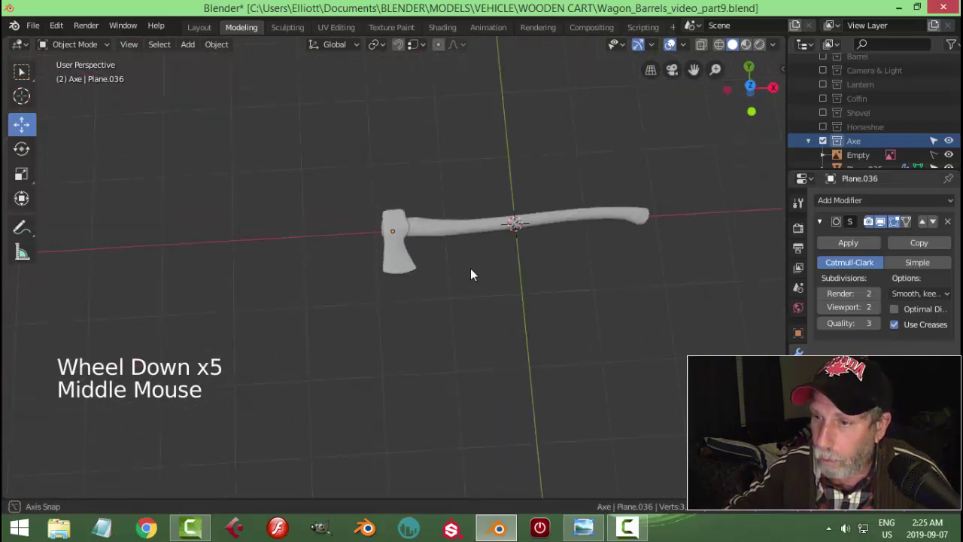
scroll("up", 3)
middle_click(426, 245)
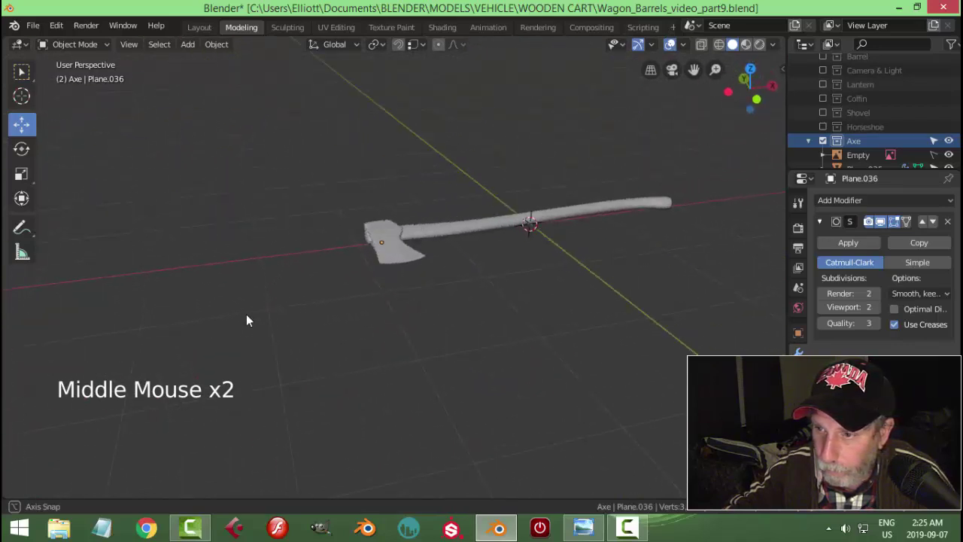
middle_click(571, 268)
middle_click(494, 270)
middle_click(451, 269)
scroll("down", 3)
middle_click(424, 282)
key("KP_7")
scroll("up", 3)
scroll("down", 3)
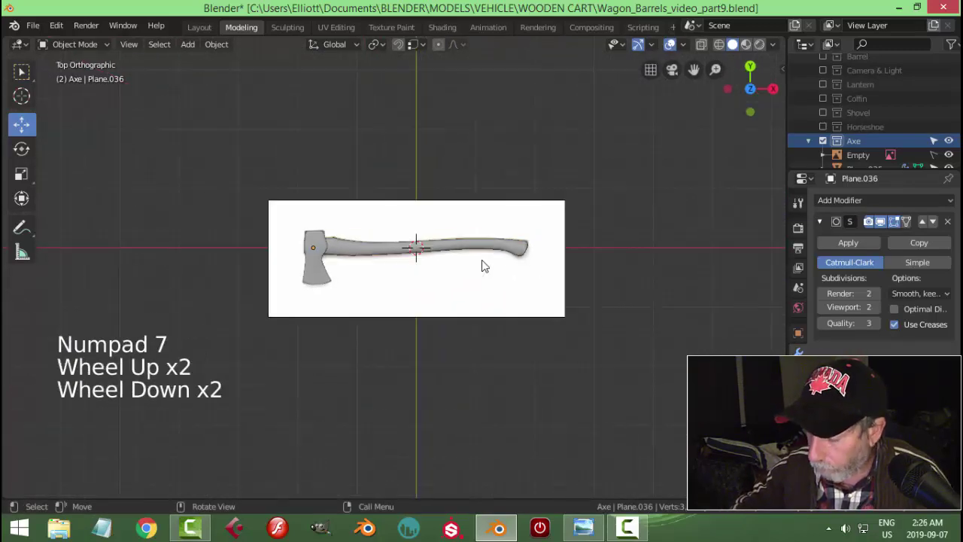
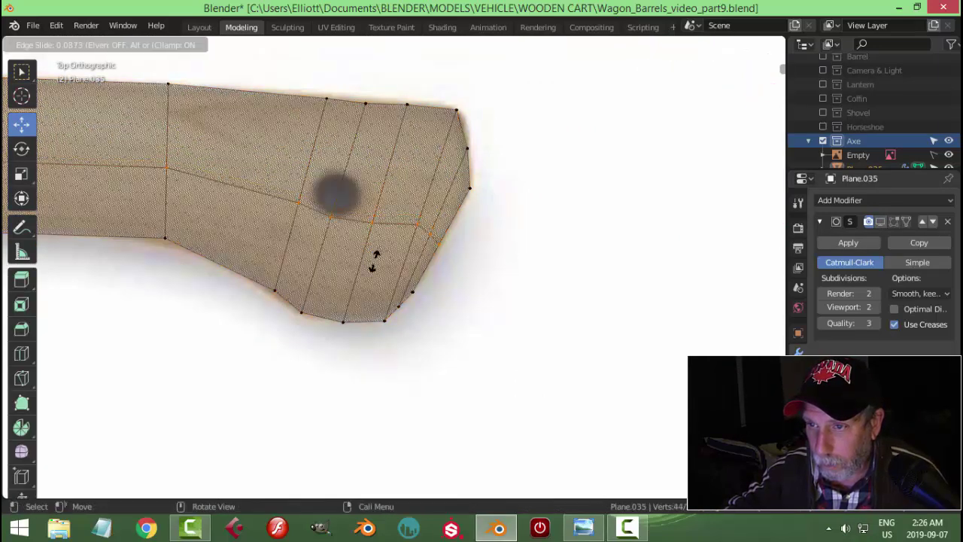
Add two edge loops across the handle near its rounded end and slide them into place
key("Tab")
key("ctrl+r")
scroll("down", 3)
scroll("down", 3)
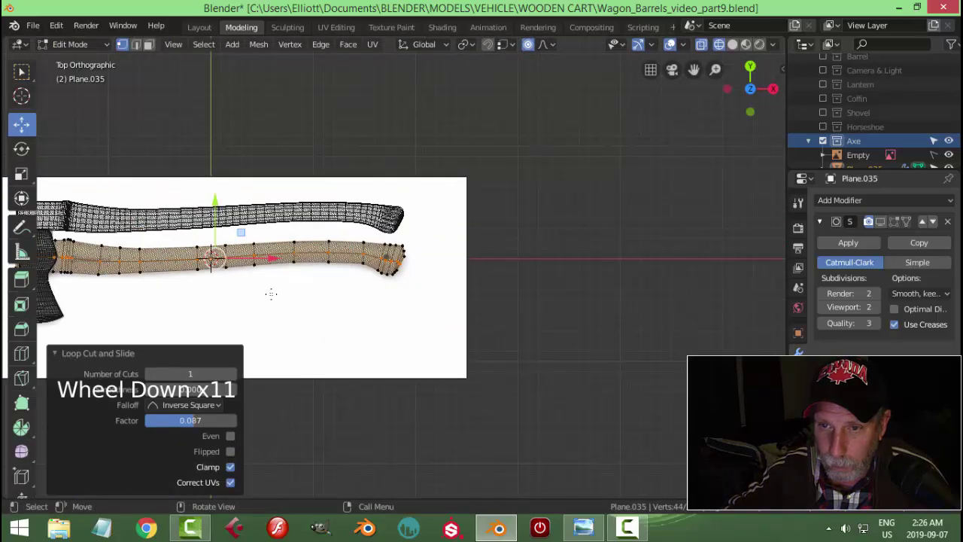
scroll("up", 3)
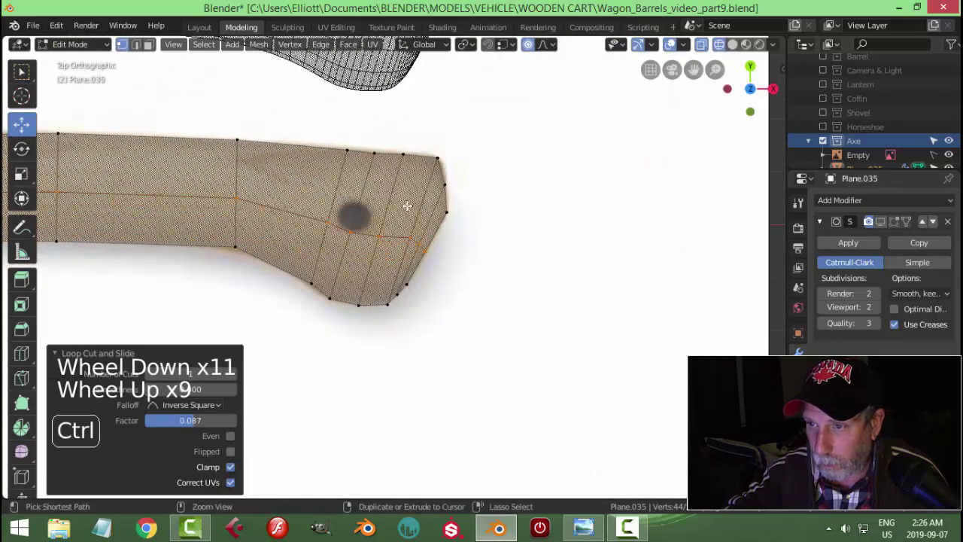
key("ctrl+r")
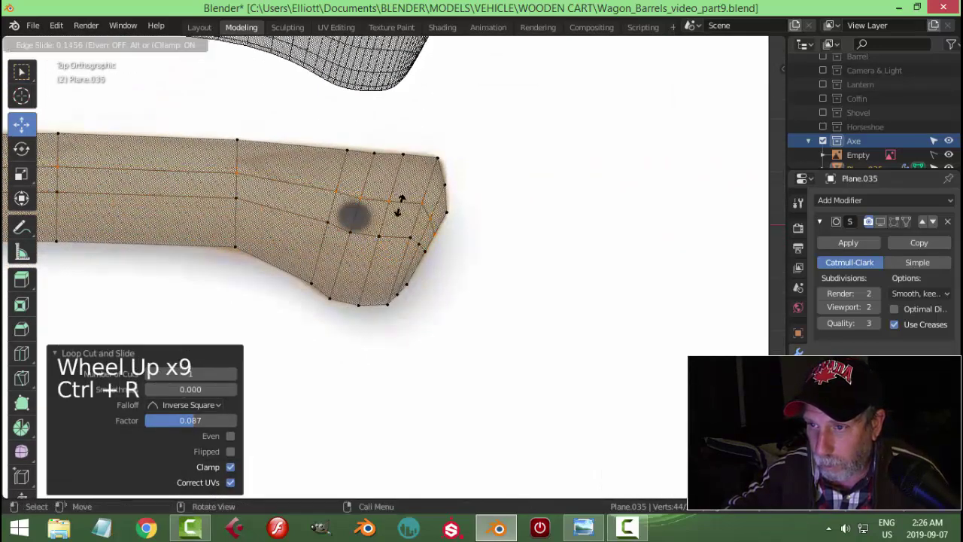
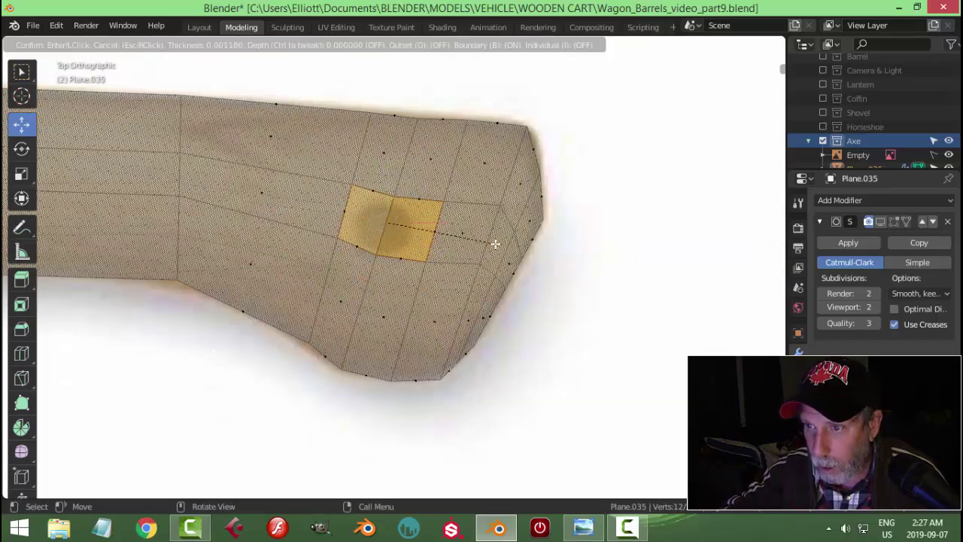
Inset the small face patch, round it into a circle with LoopTools and scale it down for the handle opening
key("i")
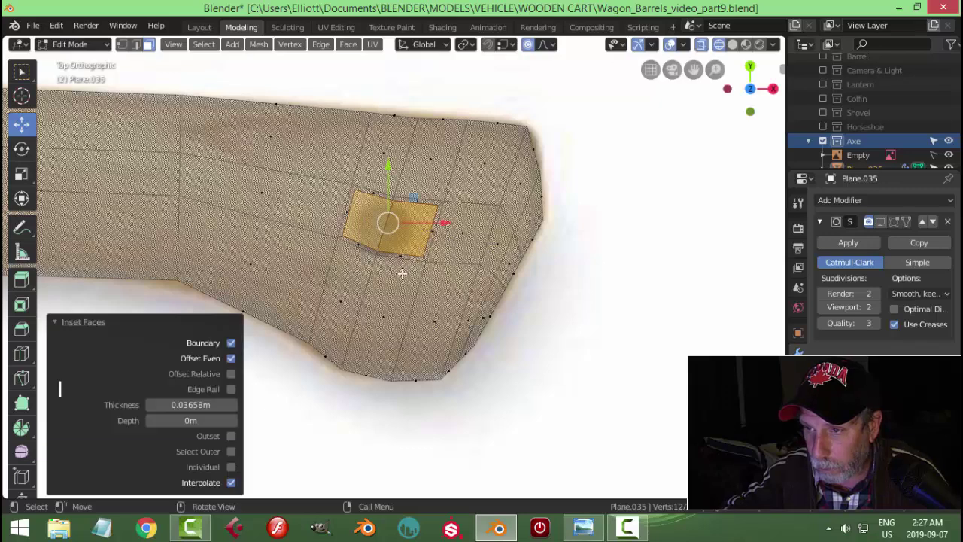
scroll("up", 3)
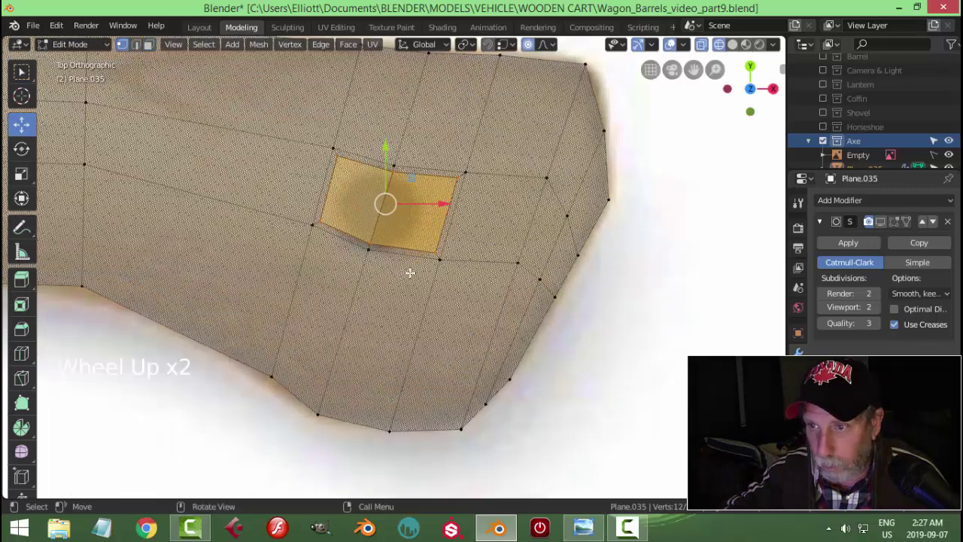
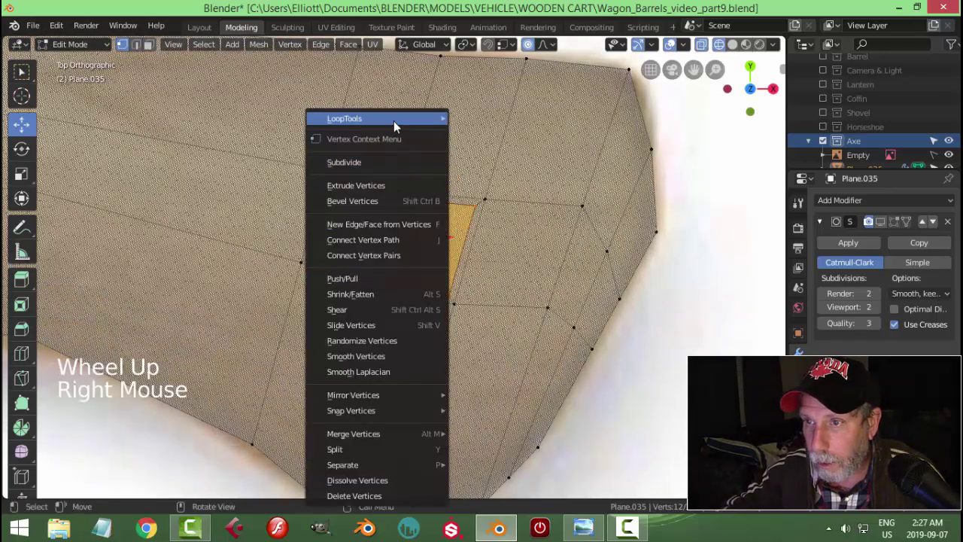
key("s")
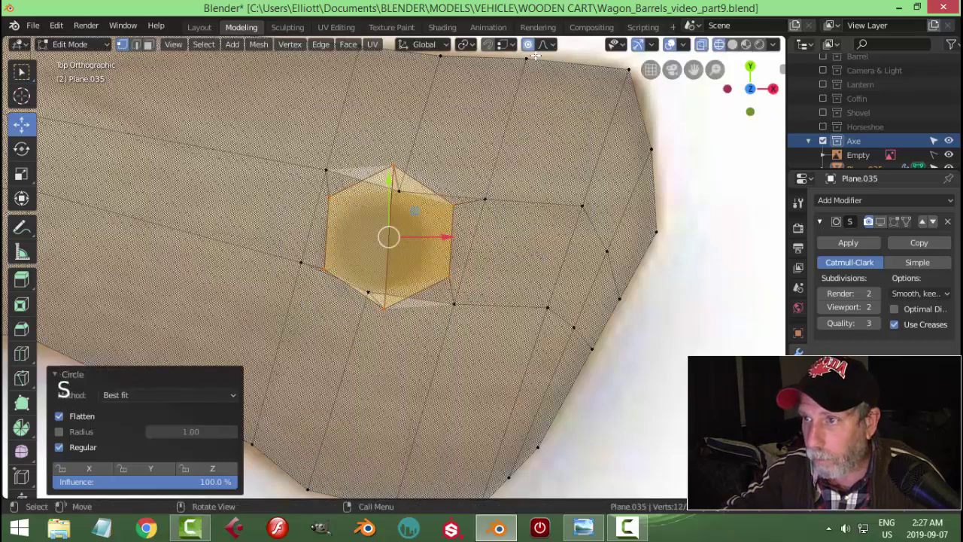
left_click(530, 50)
key("s")
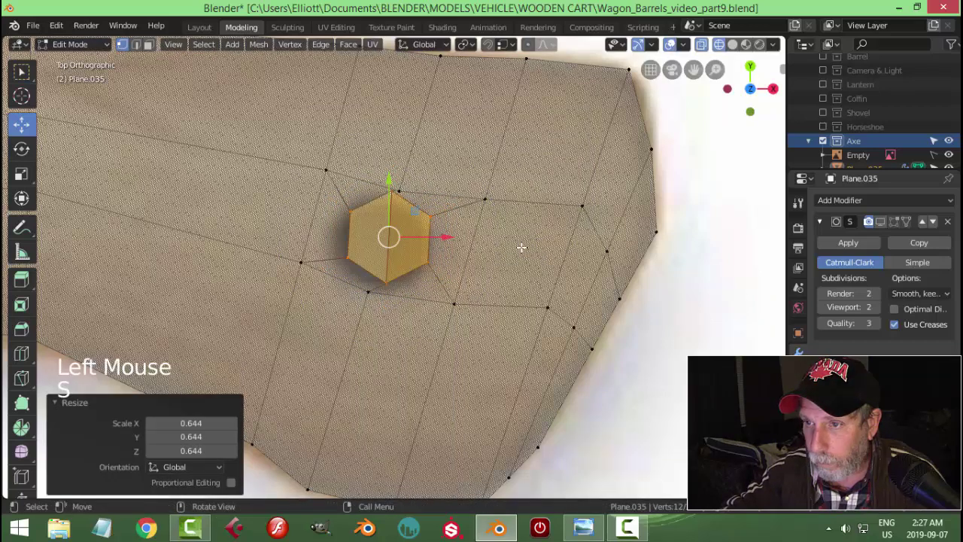
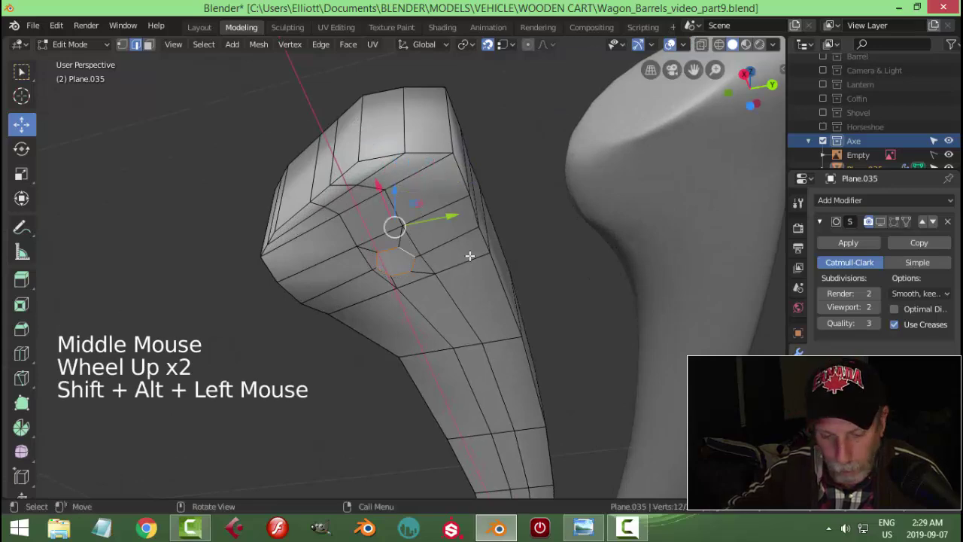
Bridge the loops into a hole through the head, slide and nudge its rim loop, then view it smoothed in Object Mode
key("ctrl+e")
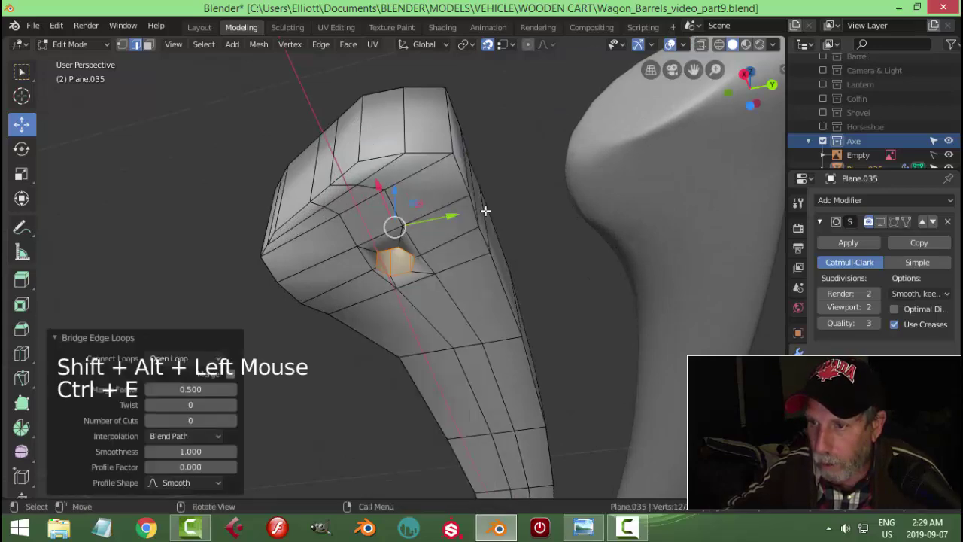
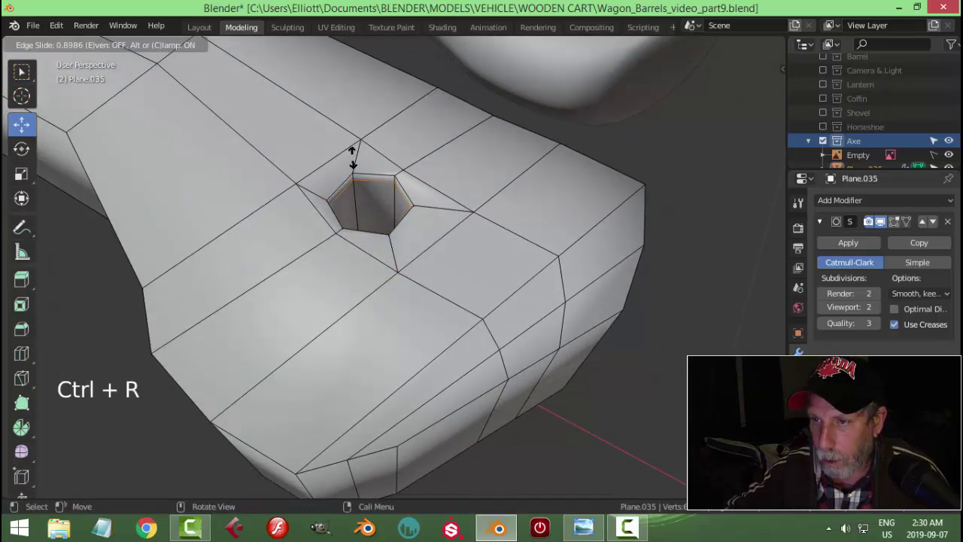
key("ctrl+r")
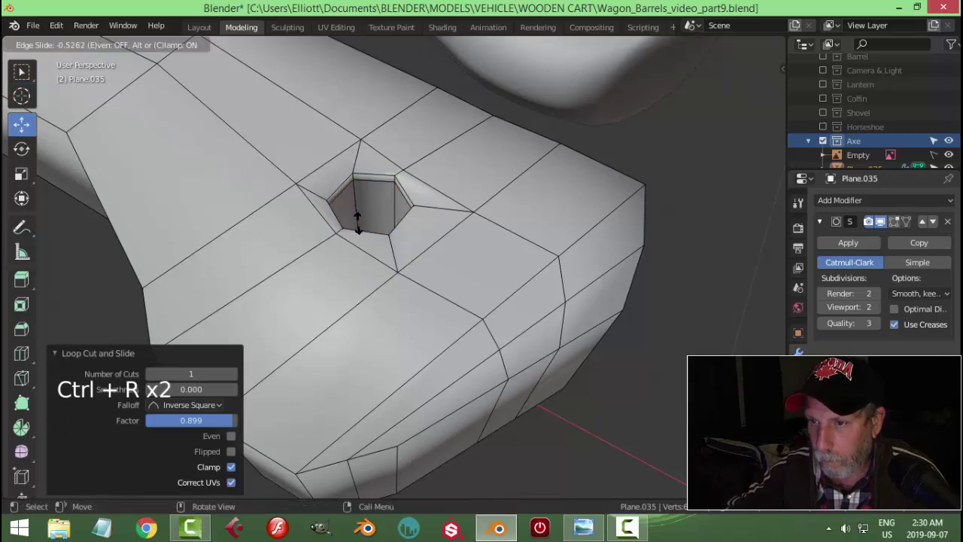
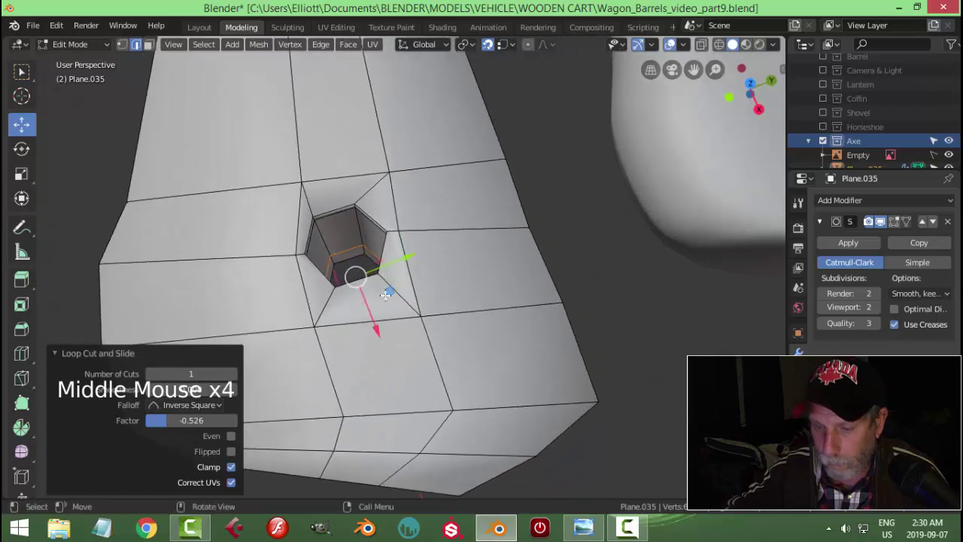
key("g")
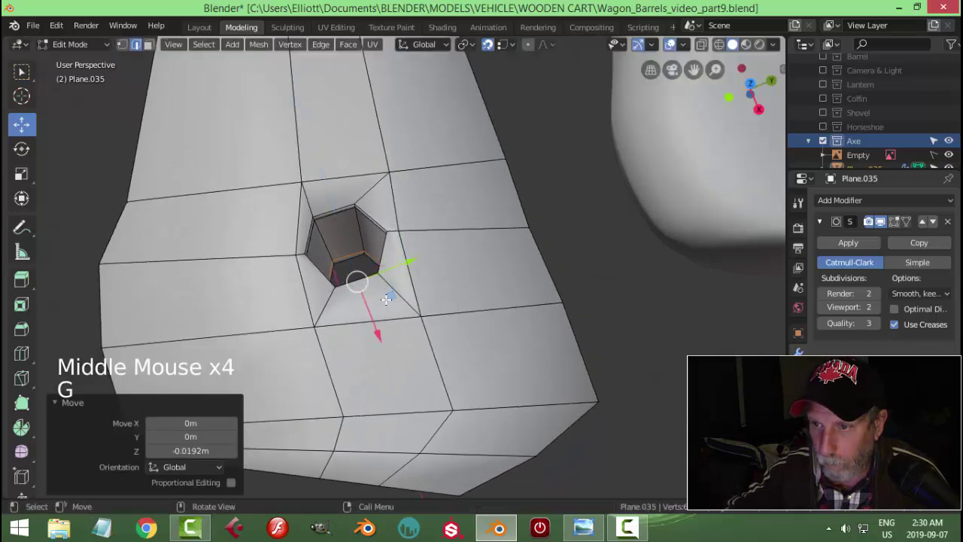
key("alt+a")
key("Tab")
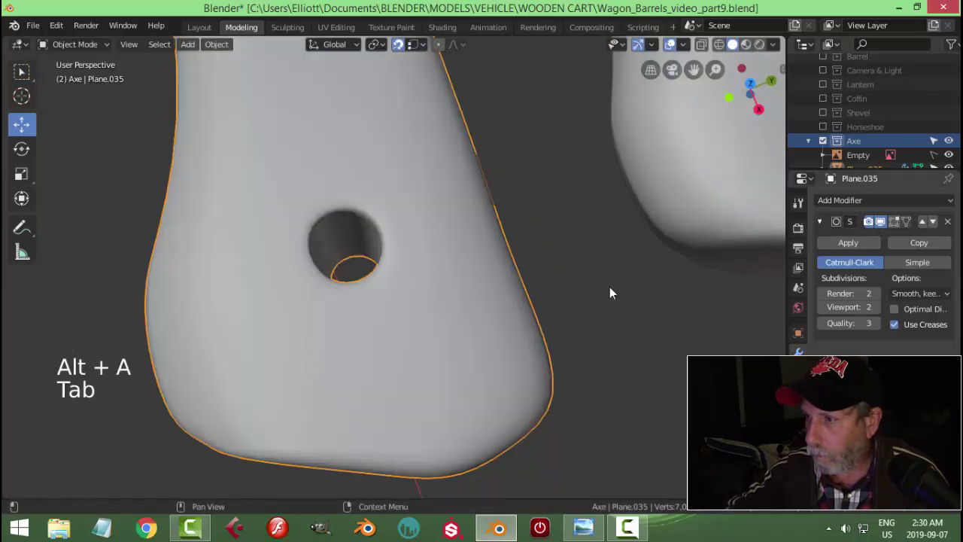
Select the unwanted object in the Axe collection and delete it
key("alt+a")
scroll("down", 3)
middle_click(419, 313)
scroll("down", 3)
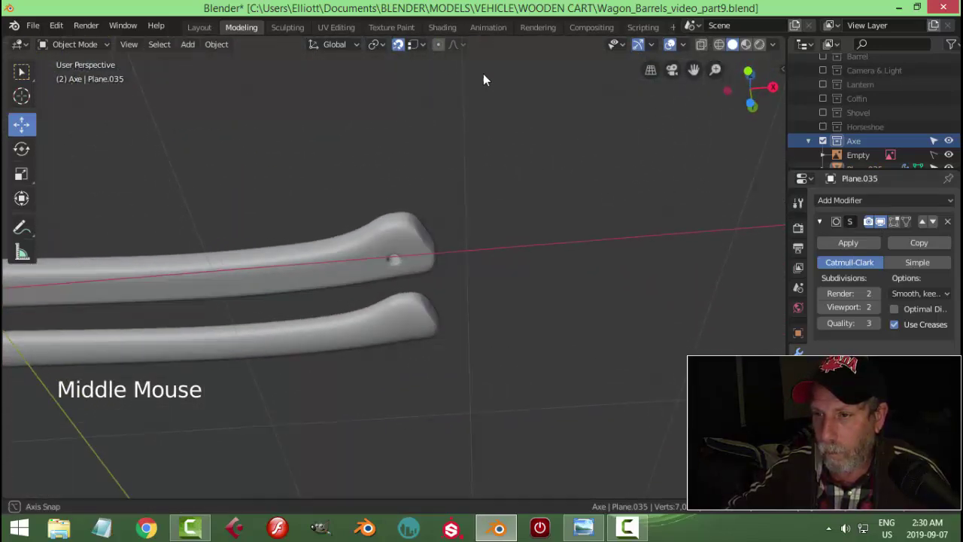
scroll("down", 3)
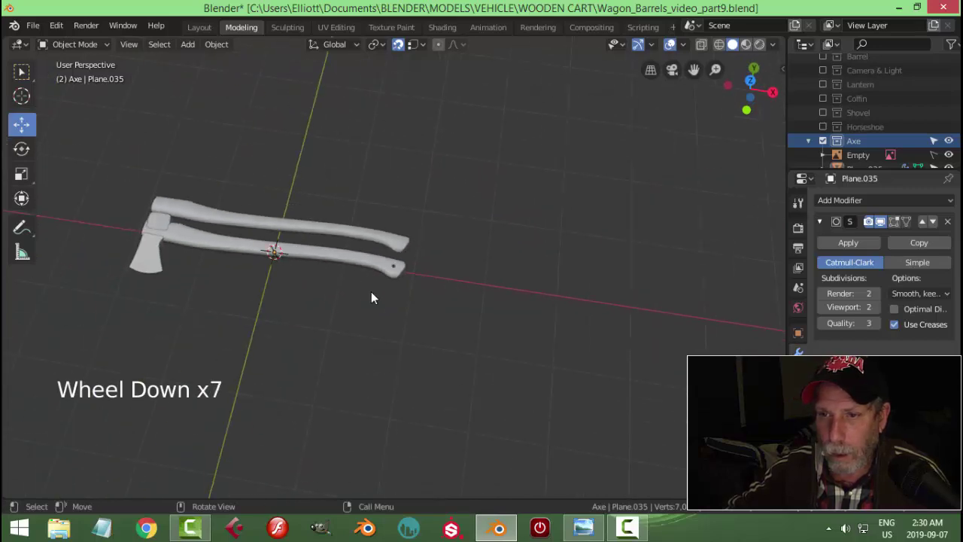
scroll("down", 3)
middle_click(383, 321)
left_click(469, 271)
key("x")
Check the remaining axe pieces from above against the reference photo
middle_click(537, 332)
scroll("up", 3)
middle_click(539, 350)
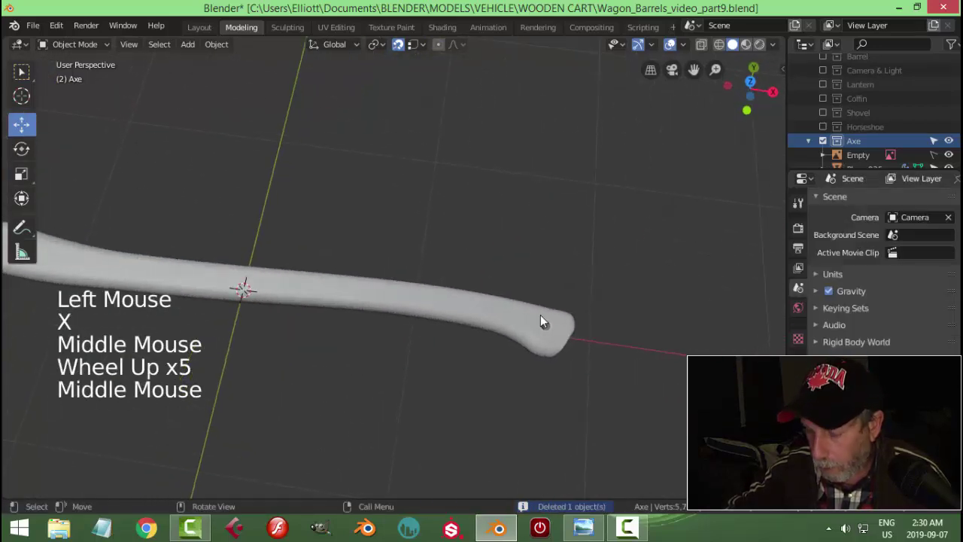
key("KP_7")
middle_click(547, 322)
scroll("up", 3)
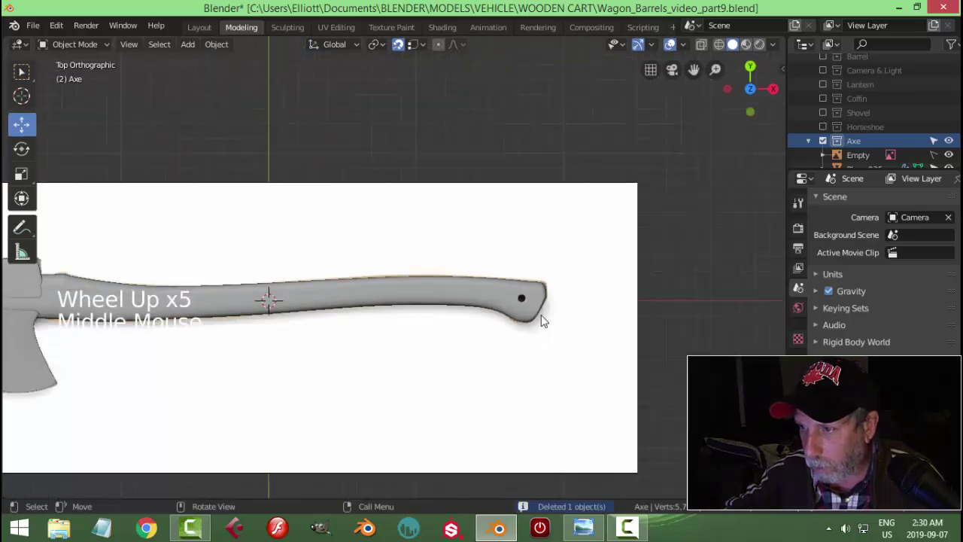
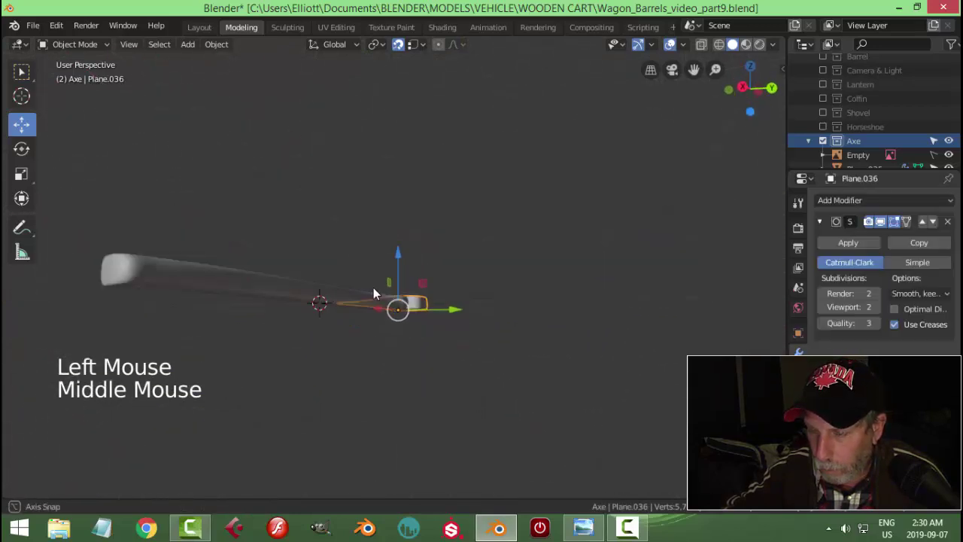
Reposition the axe head, checking front and side views, undoing one attempt and lowering it to a new height
scroll("up", 3)
middle_click(316, 362)
middle_click(408, 382)
left_click(373, 355)
middle_click(479, 402)
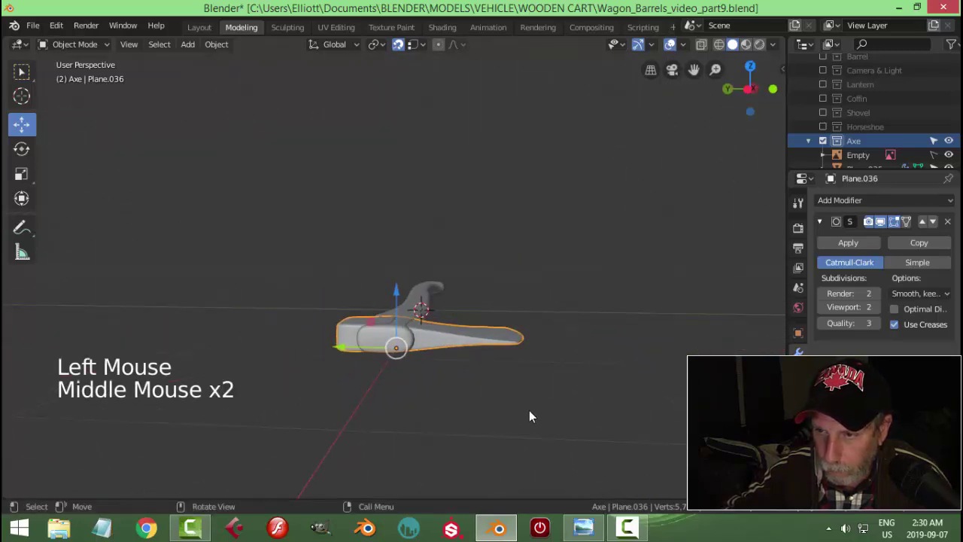
key("s")
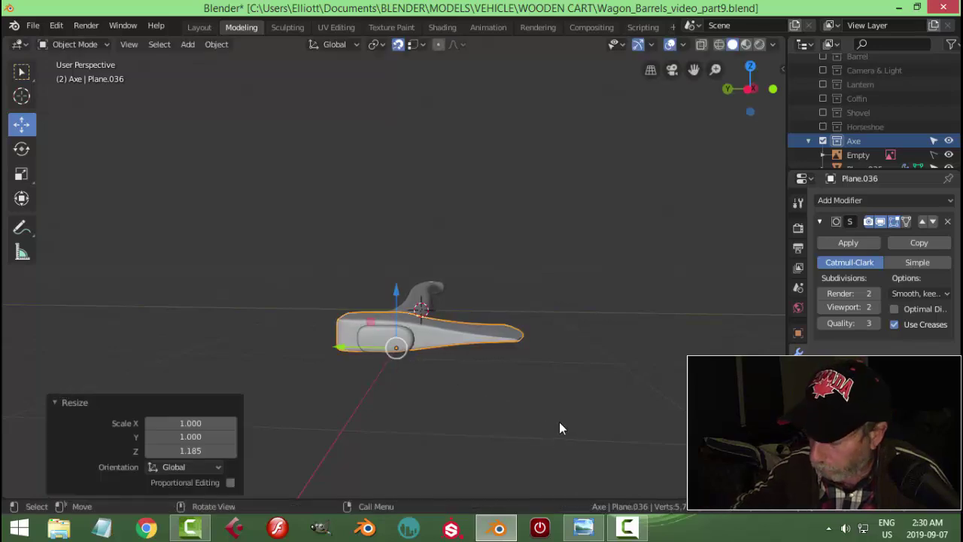
key("KP_1")
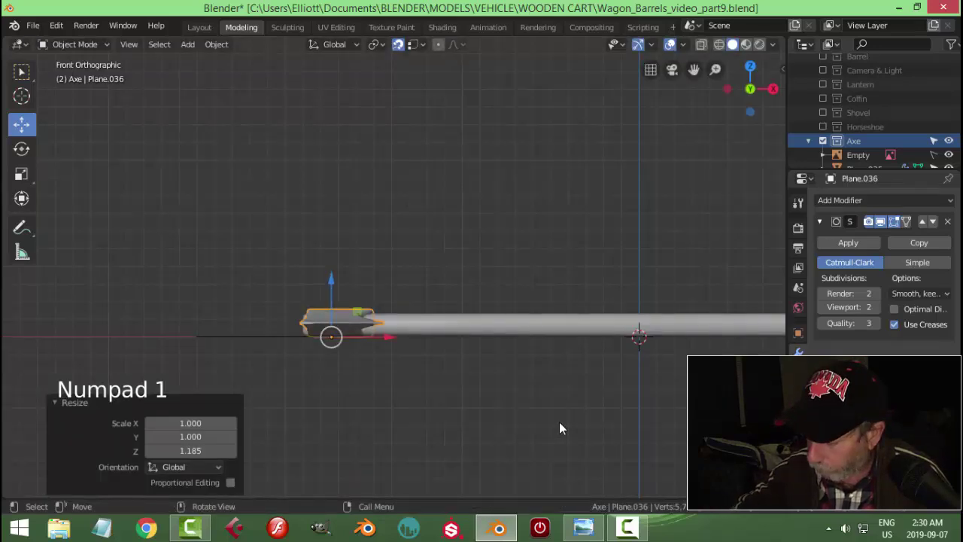
key("KP_3")
key("ctrl+KP_3")
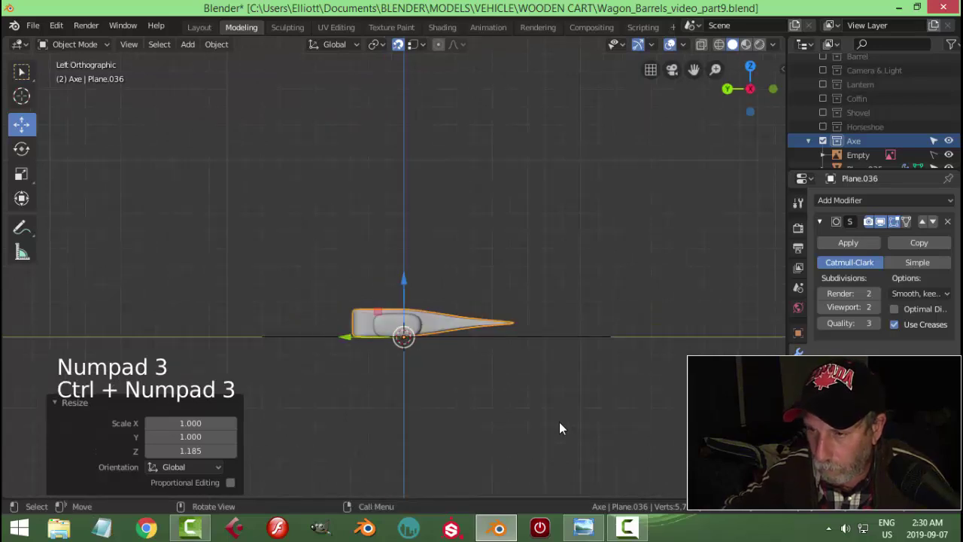
scroll("up", 3)
middle_click(561, 392)
scroll("up", 3)
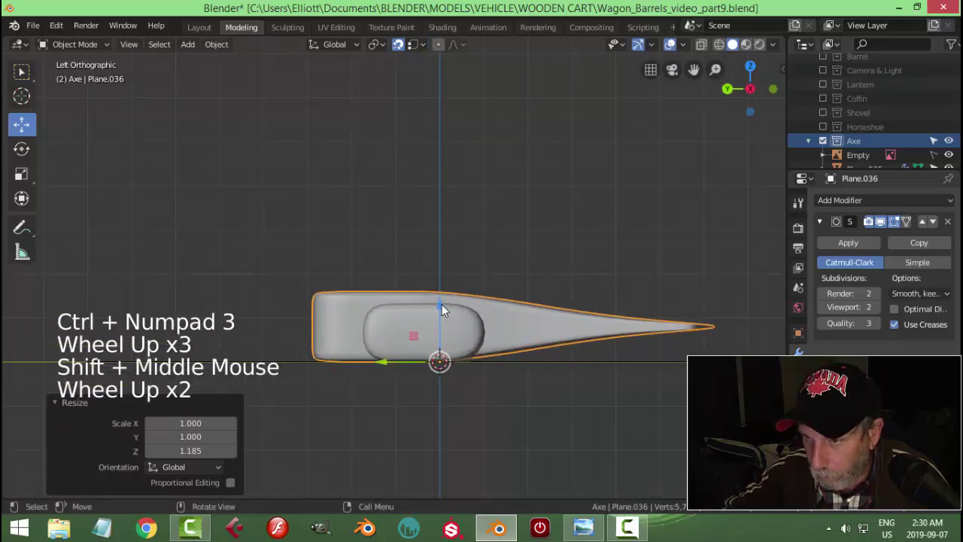
left_click(445, 303)
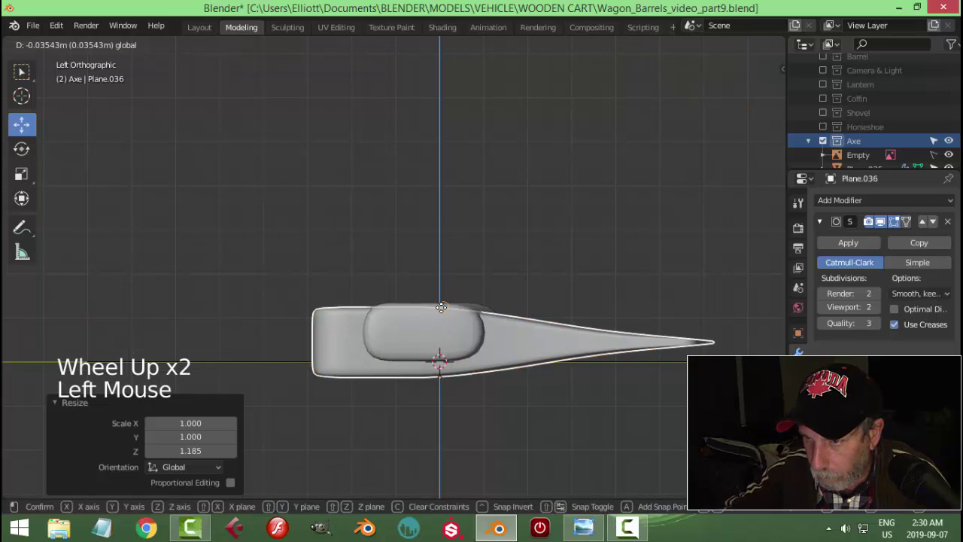
key("ctrl+z")
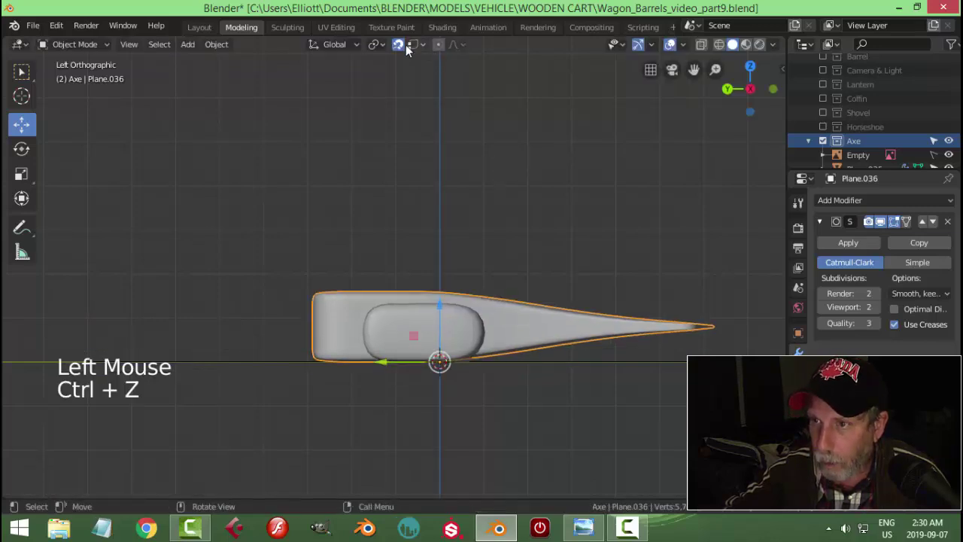
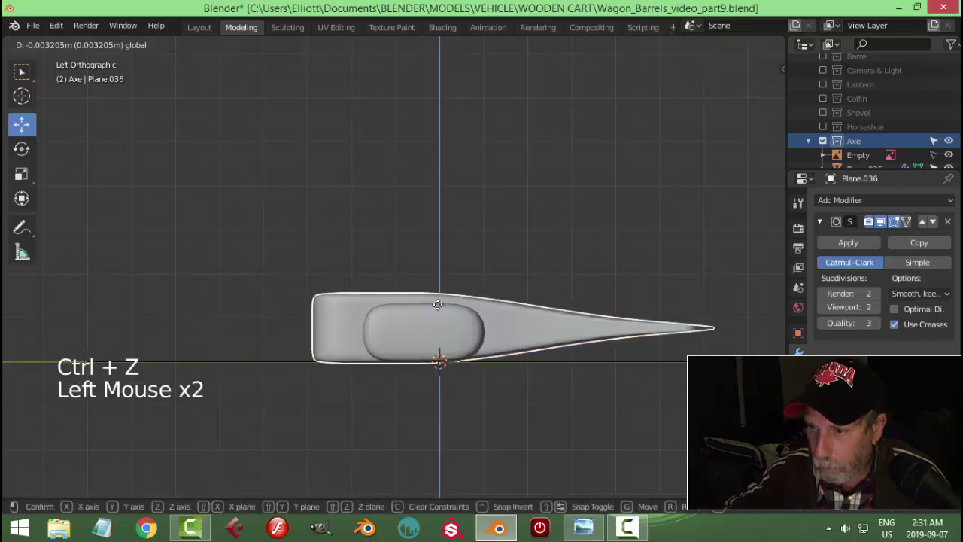
key("s")
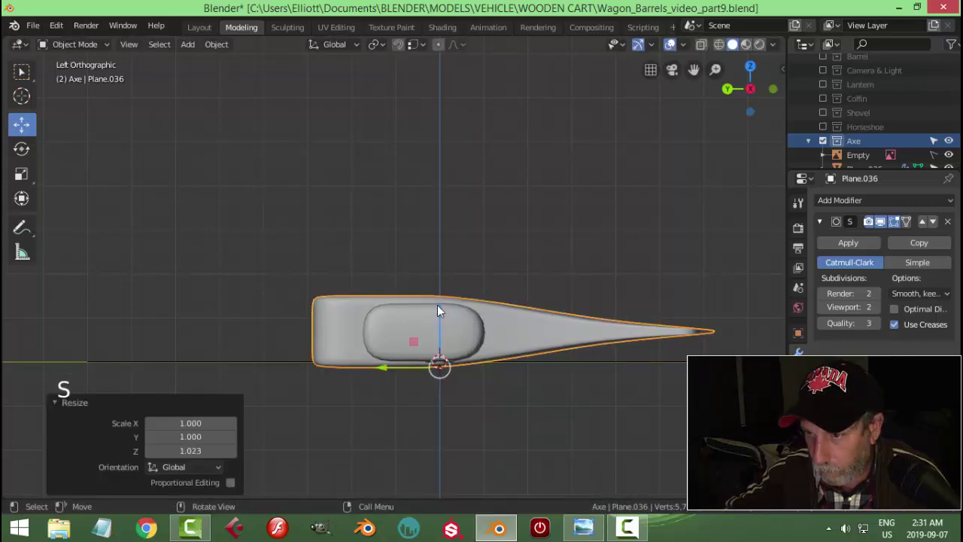
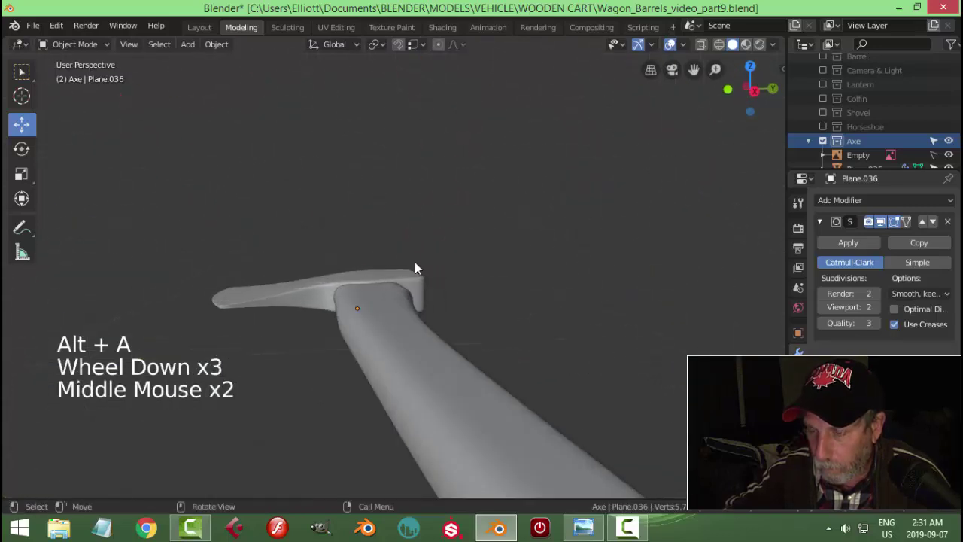
Stretch the subdivided handle slightly along Z and confirm its new height
scroll("up", 3)
middle_click(416, 284)
left_click(364, 284)
middle_click(448, 315)
key("s")
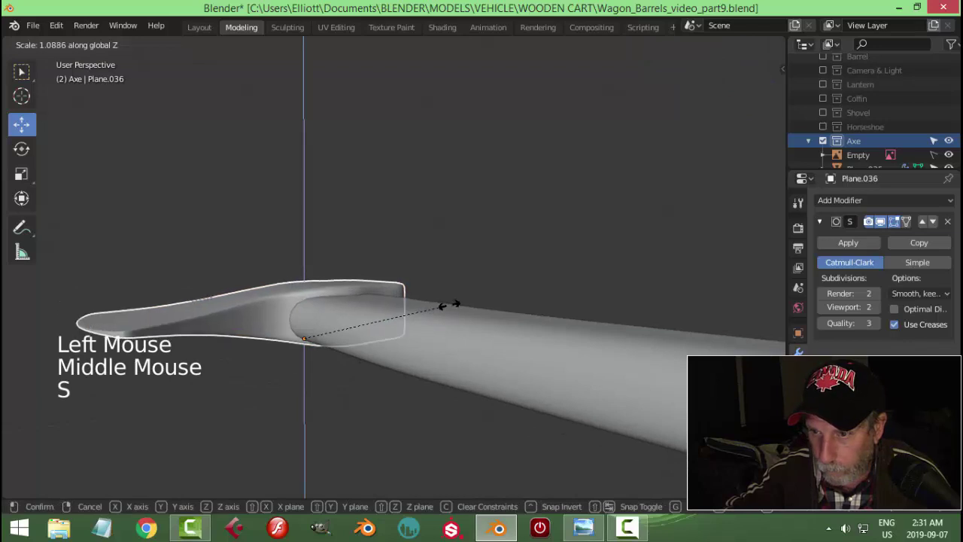
left_click(314, 281)
key("alt+a")
scroll("down", 3)
middle_click(430, 319)
middle_click(402, 349)
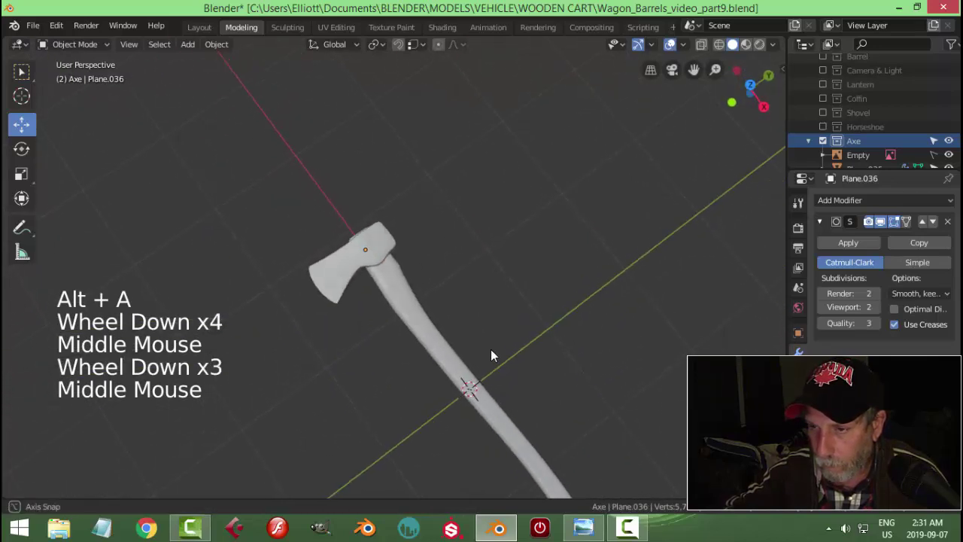
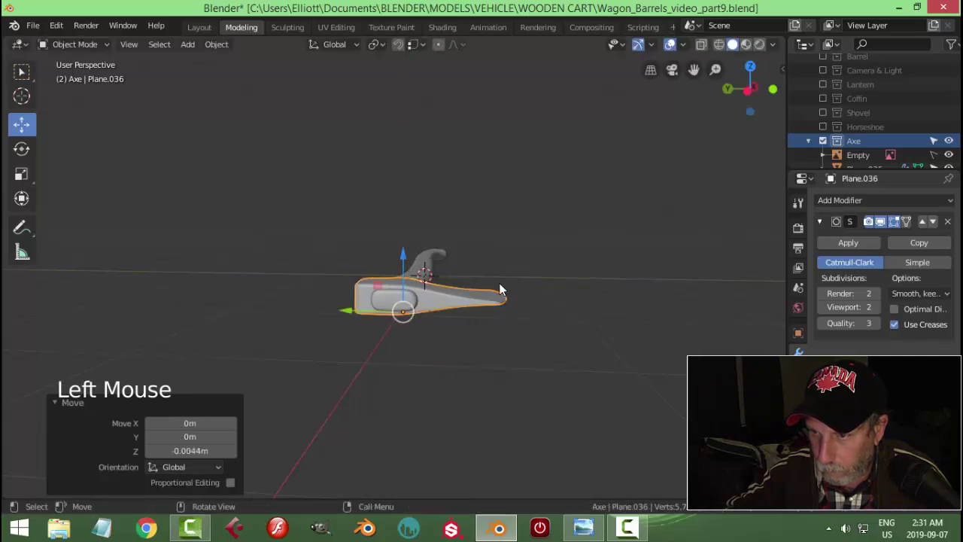
Nudge the handle into position so it matches the reference image from the top view
key("alt+a")
scroll("down", 3)
middle_click(544, 300)
scroll("down", 3)
middle_click(456, 345)
scroll("up", 3)
middle_click(460, 395)
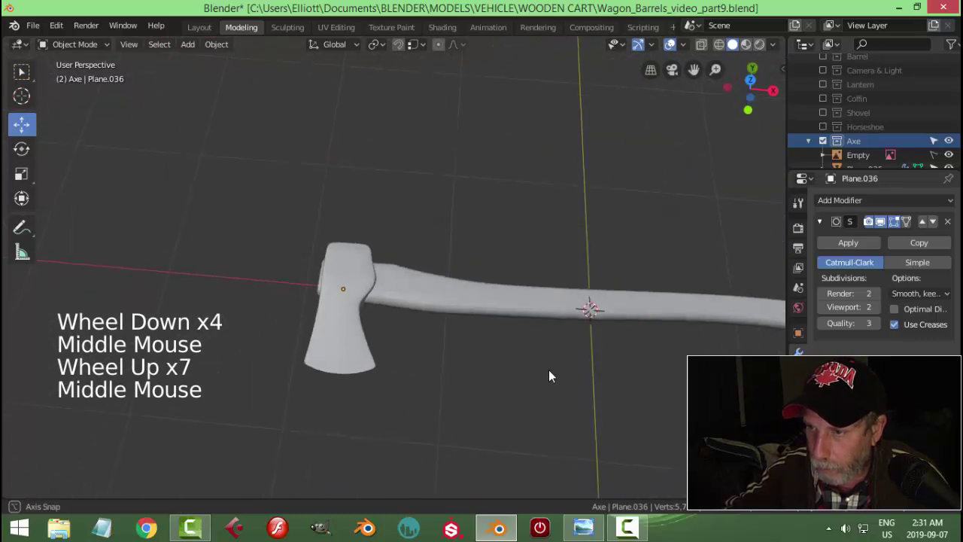
scroll("down", 3)
key("KP_7")
scroll("up", 3)
left_click(370, 284)
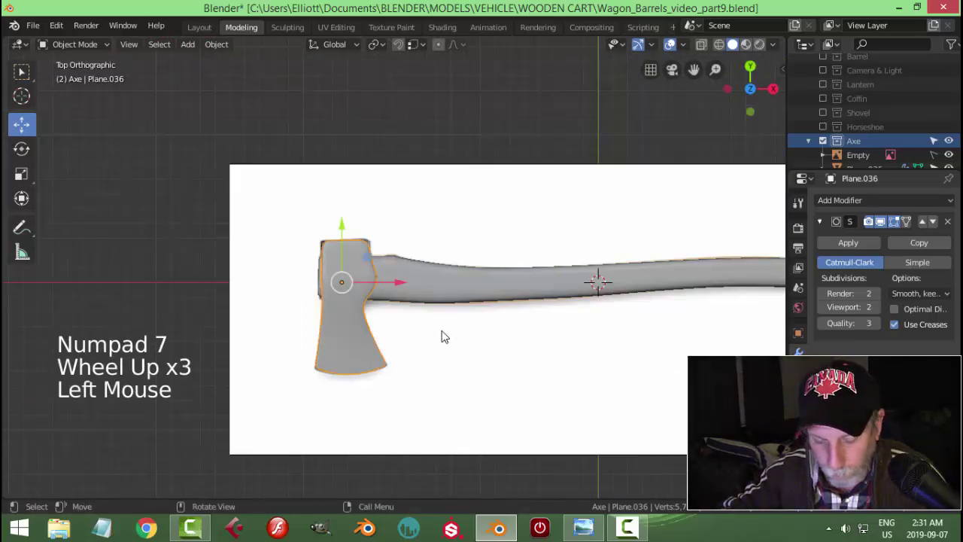
key("s")
key("alt+a")
scroll("down", 3)
middle_click(482, 353)
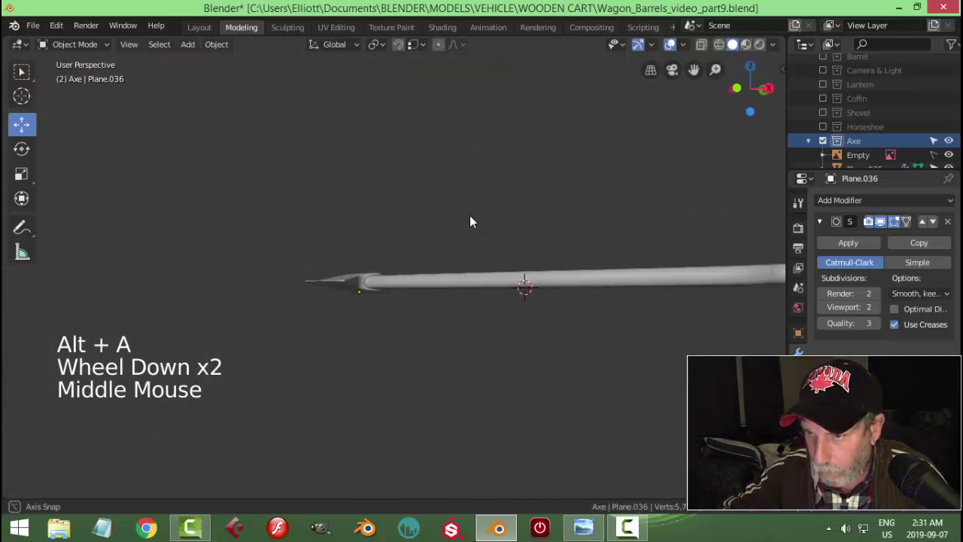
scroll("down", 3)
middle_click(513, 290)
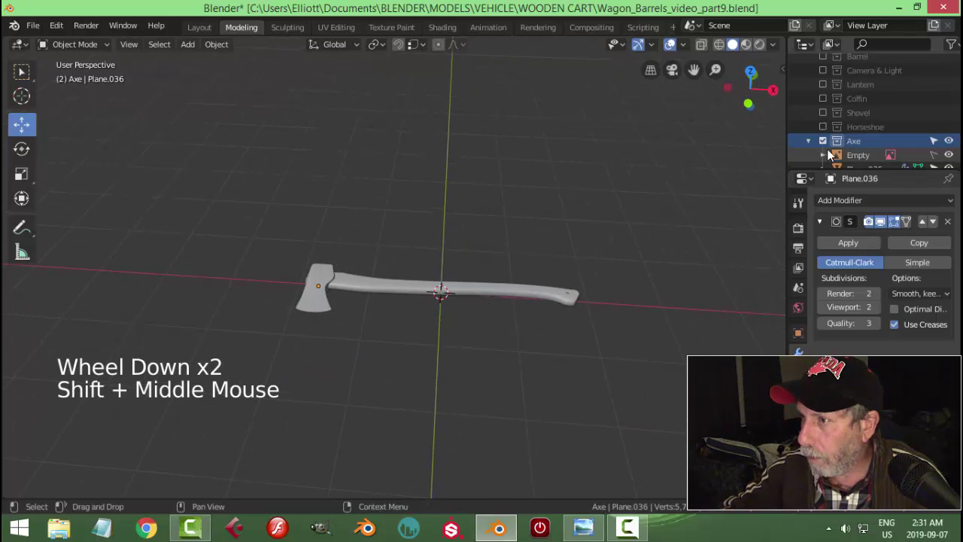
Collapse the Axe collection and re-enable the Horseshoe, Shovel, Coffin, Wheel, Barrel and Lantern collections
left_click(813, 144)
middle_click(517, 258)
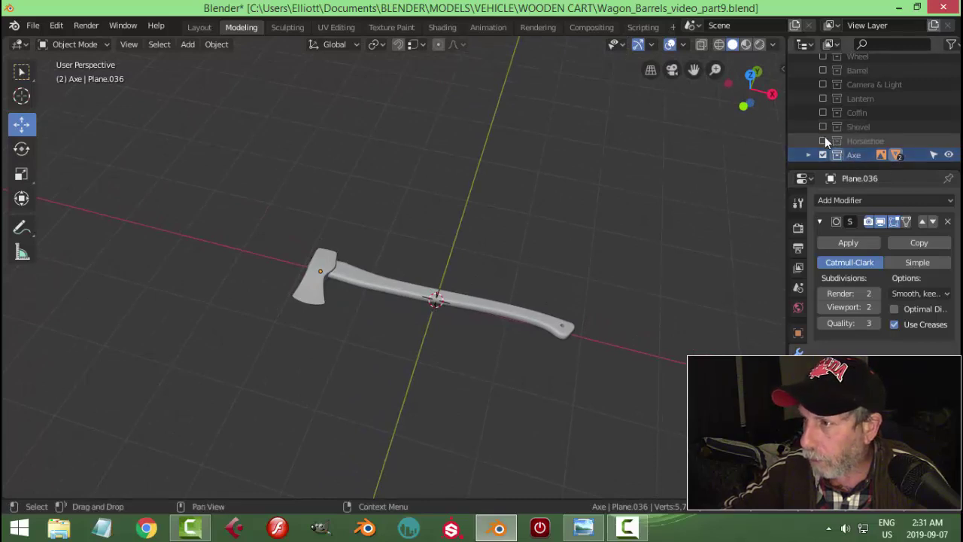
double_click(829, 132)
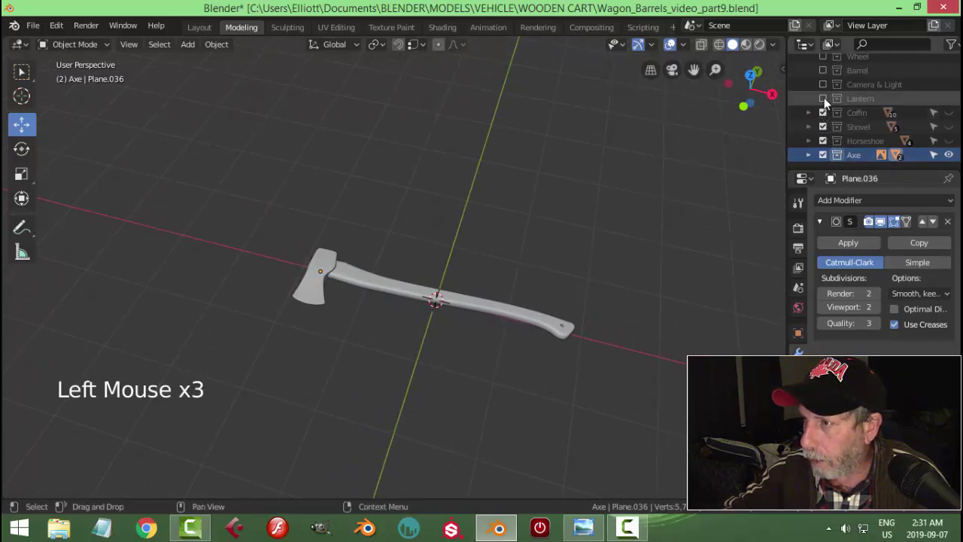
scroll("down", 3)
scroll("down", 3)
left_click(832, 80)
scroll("down", 3)
right_click(861, 157)
scroll("down", 3)
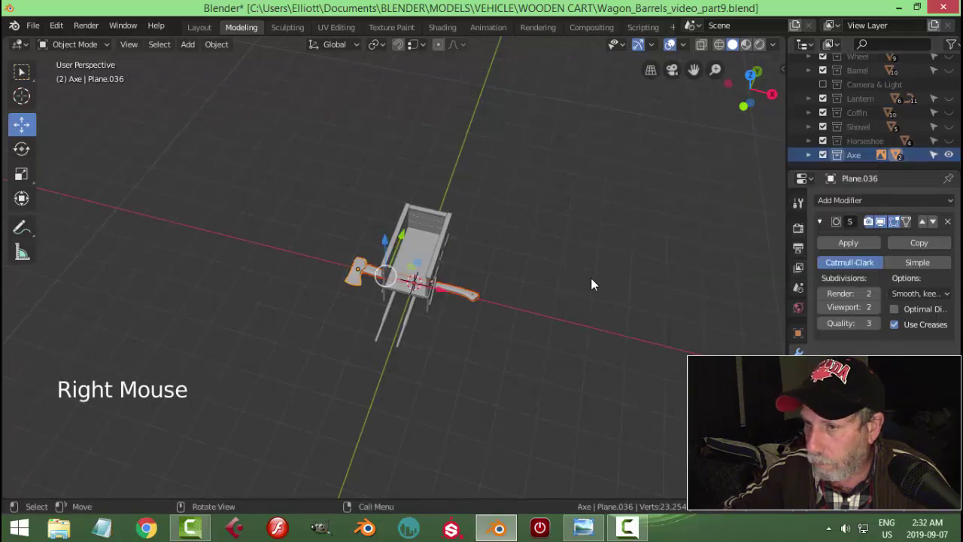
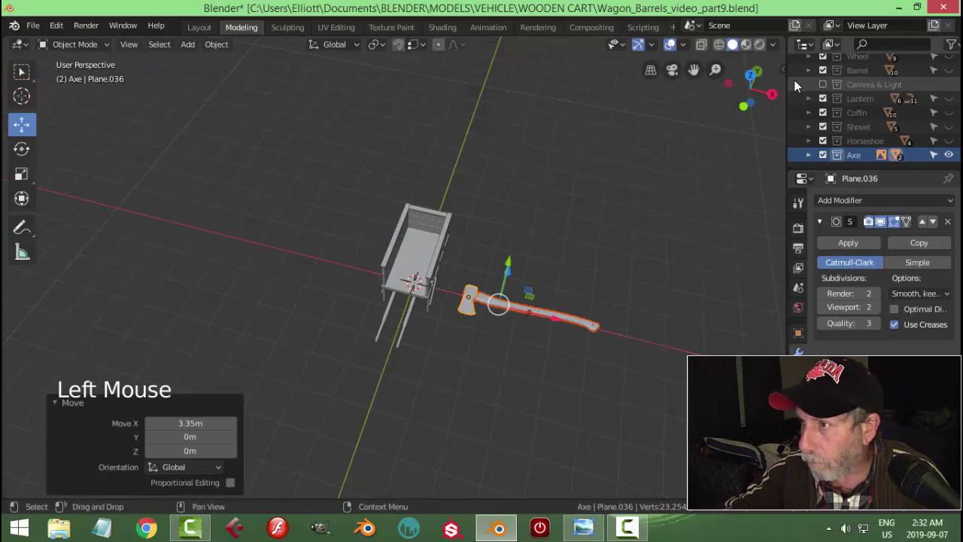
Unhide everything and make all collections visible in the viewport so the wooden cart reappears
scroll("up", 3)
scroll("down", 3)
middle_click(522, 217)
scroll("down", 3)
key("alt+h")
scroll("up", 3)
scroll("down", 3)
middle_click(534, 239)
middle_click(525, 263)
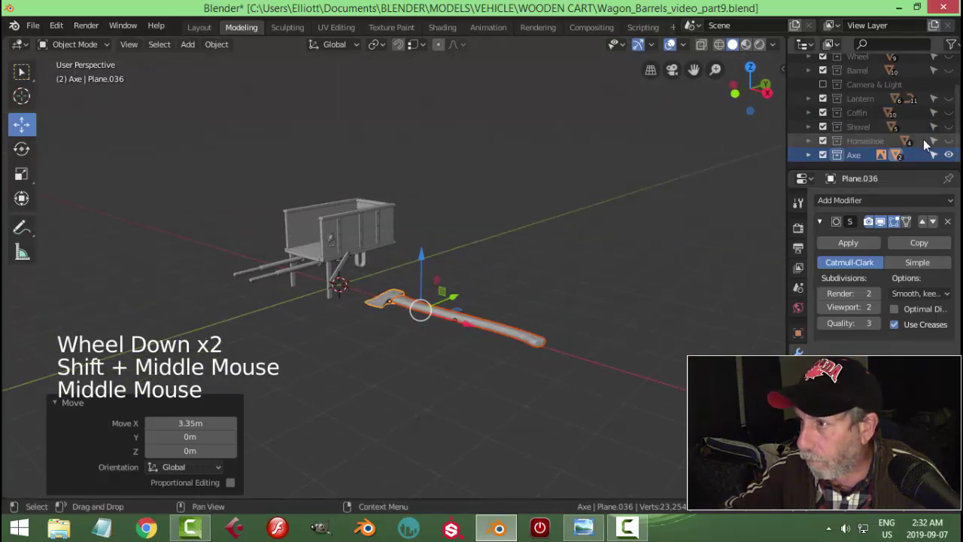
scroll("up", 3)
left_click(955, 94)
scroll("up", 3)
left_click(951, 105)
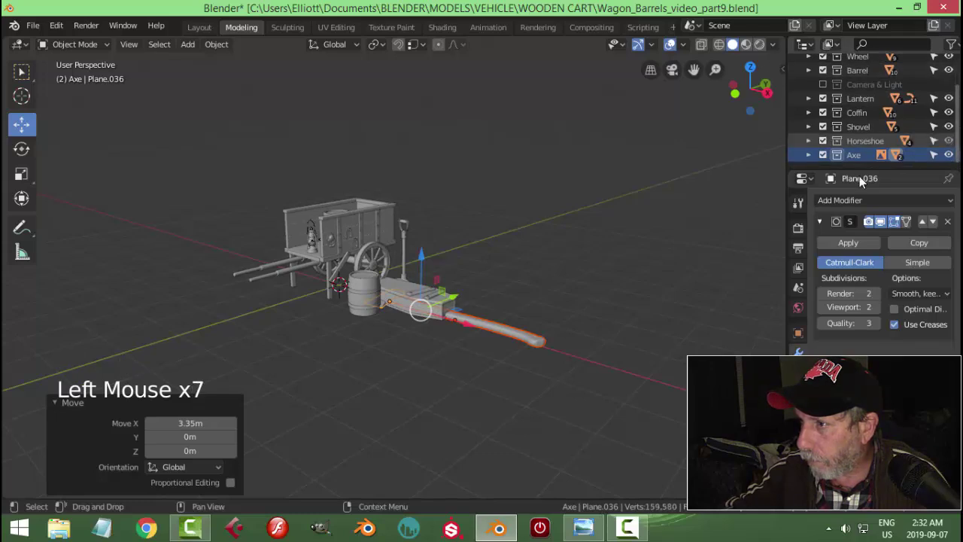
Move the axe down into place beside the wooden cart
scroll("down", 3)
middle_click(504, 258)
scroll("up", 3)
middle_click(553, 304)
left_click(424, 289)
key("s")
middle_click(503, 303)
scroll("up", 3)
middle_click(445, 314)
middle_click(542, 291)
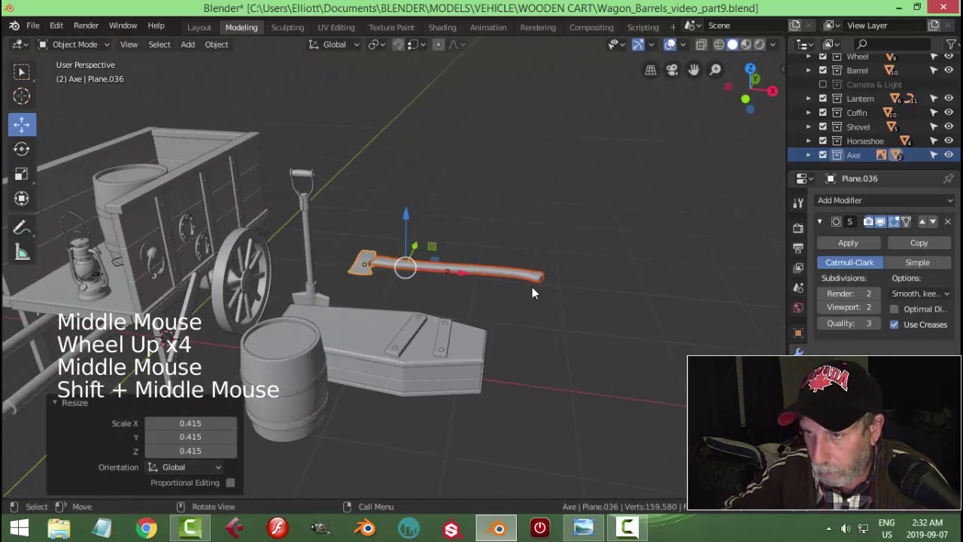
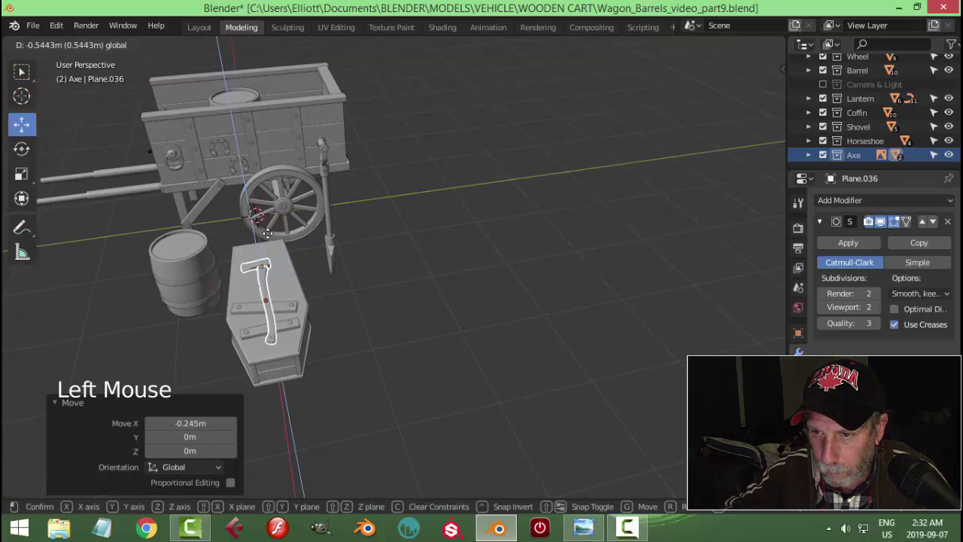
middle_click(399, 279)
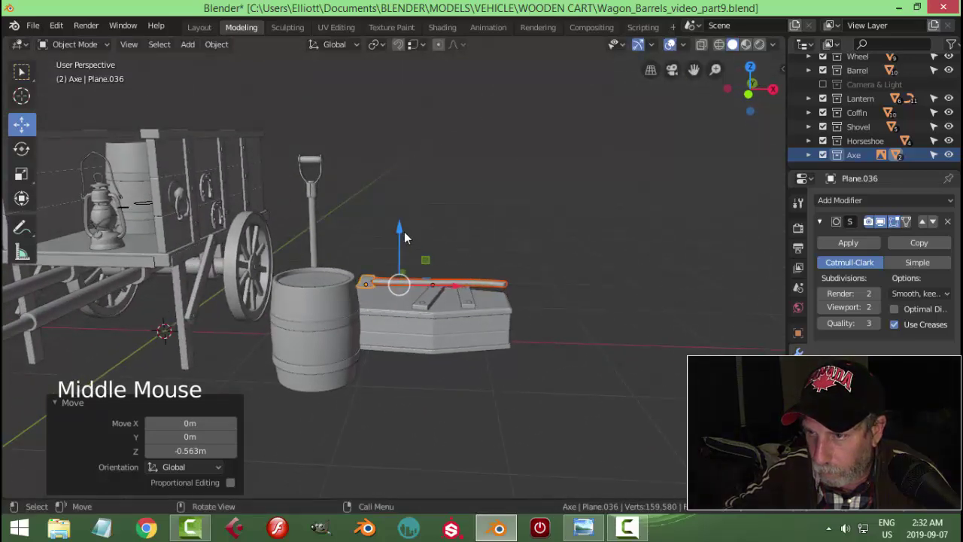
scroll("down", 3)
middle_click(455, 256)
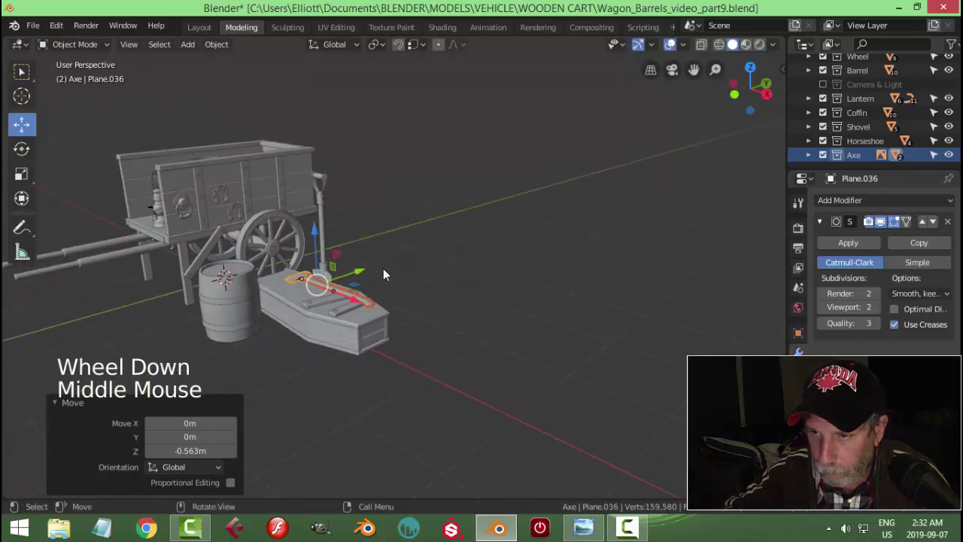
left_click(364, 302)
middle_click(392, 267)
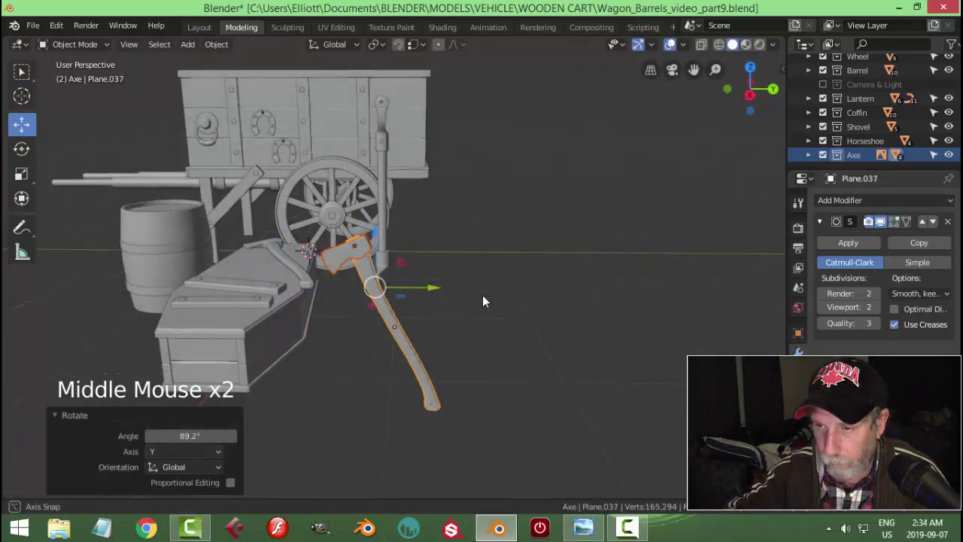
Select the axe head by the cart wheel and orbit around it to check its placement
left_click(390, 241)
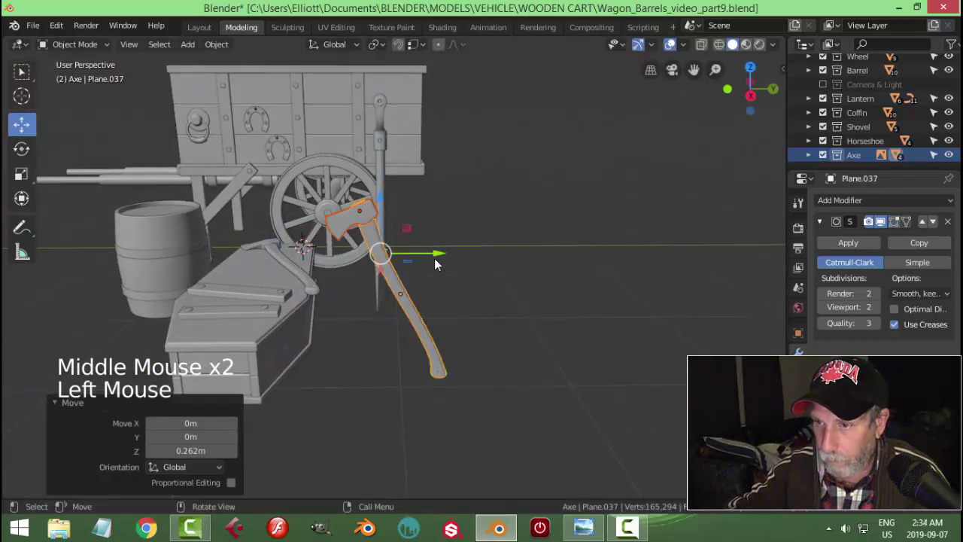
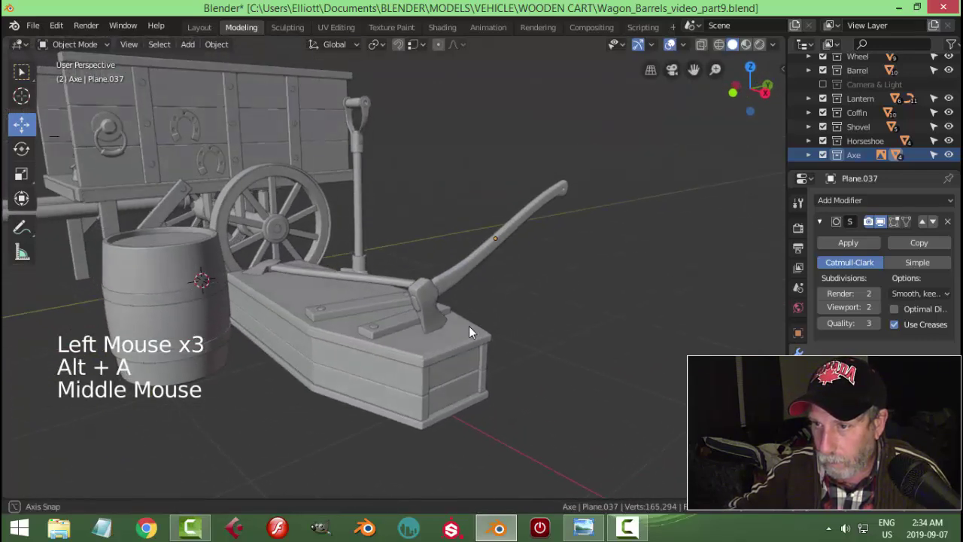
scroll("down", 3)
middle_click(452, 336)
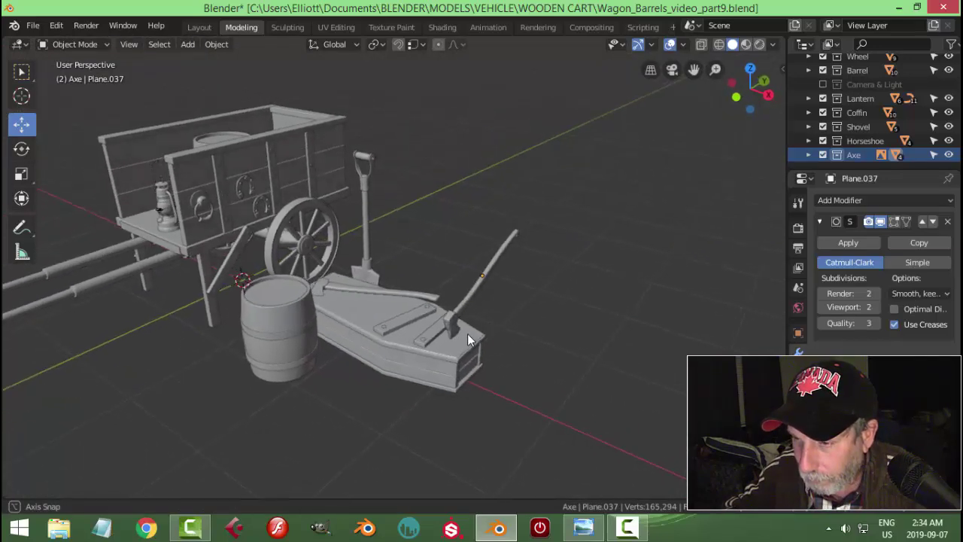
scroll("up", 3)
scroll("down", 3)
middle_click(470, 343)
middle_click(438, 339)
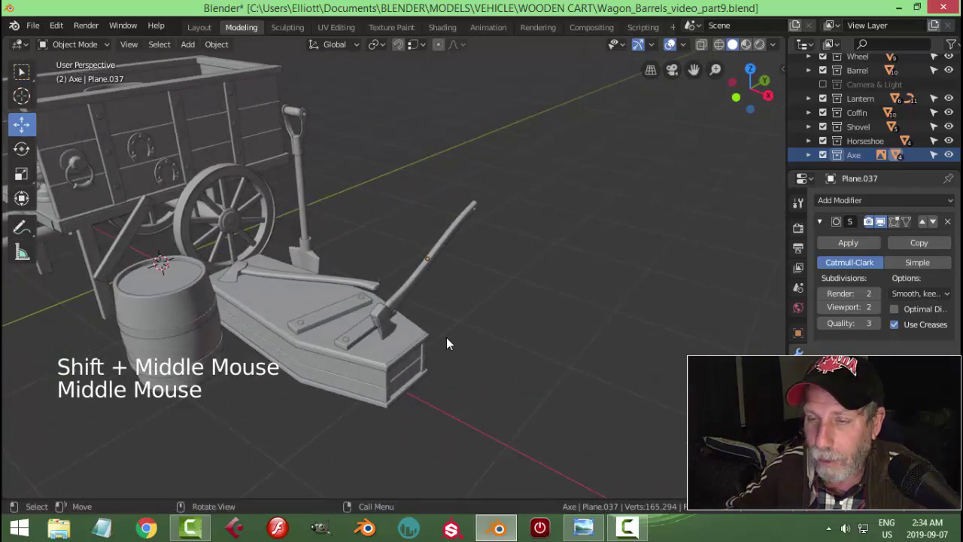
middle_click(438, 324)
scroll("up", 3)
scroll("down", 3)
middle_click(494, 324)
middle_click(495, 333)
scroll("up", 3)
middle_click(518, 335)
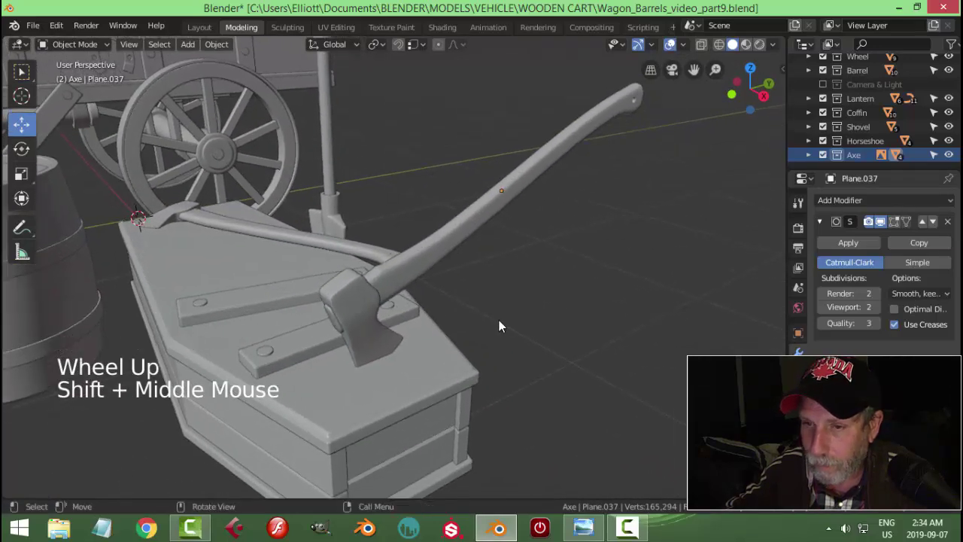
Save the scene as Wagon_Barrels_video_part9.blend
key("ctrl+s")
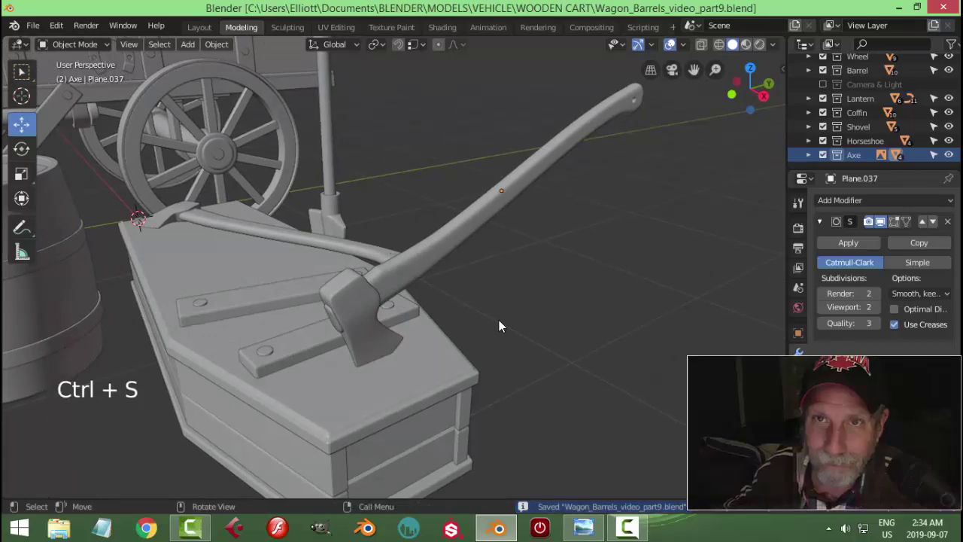